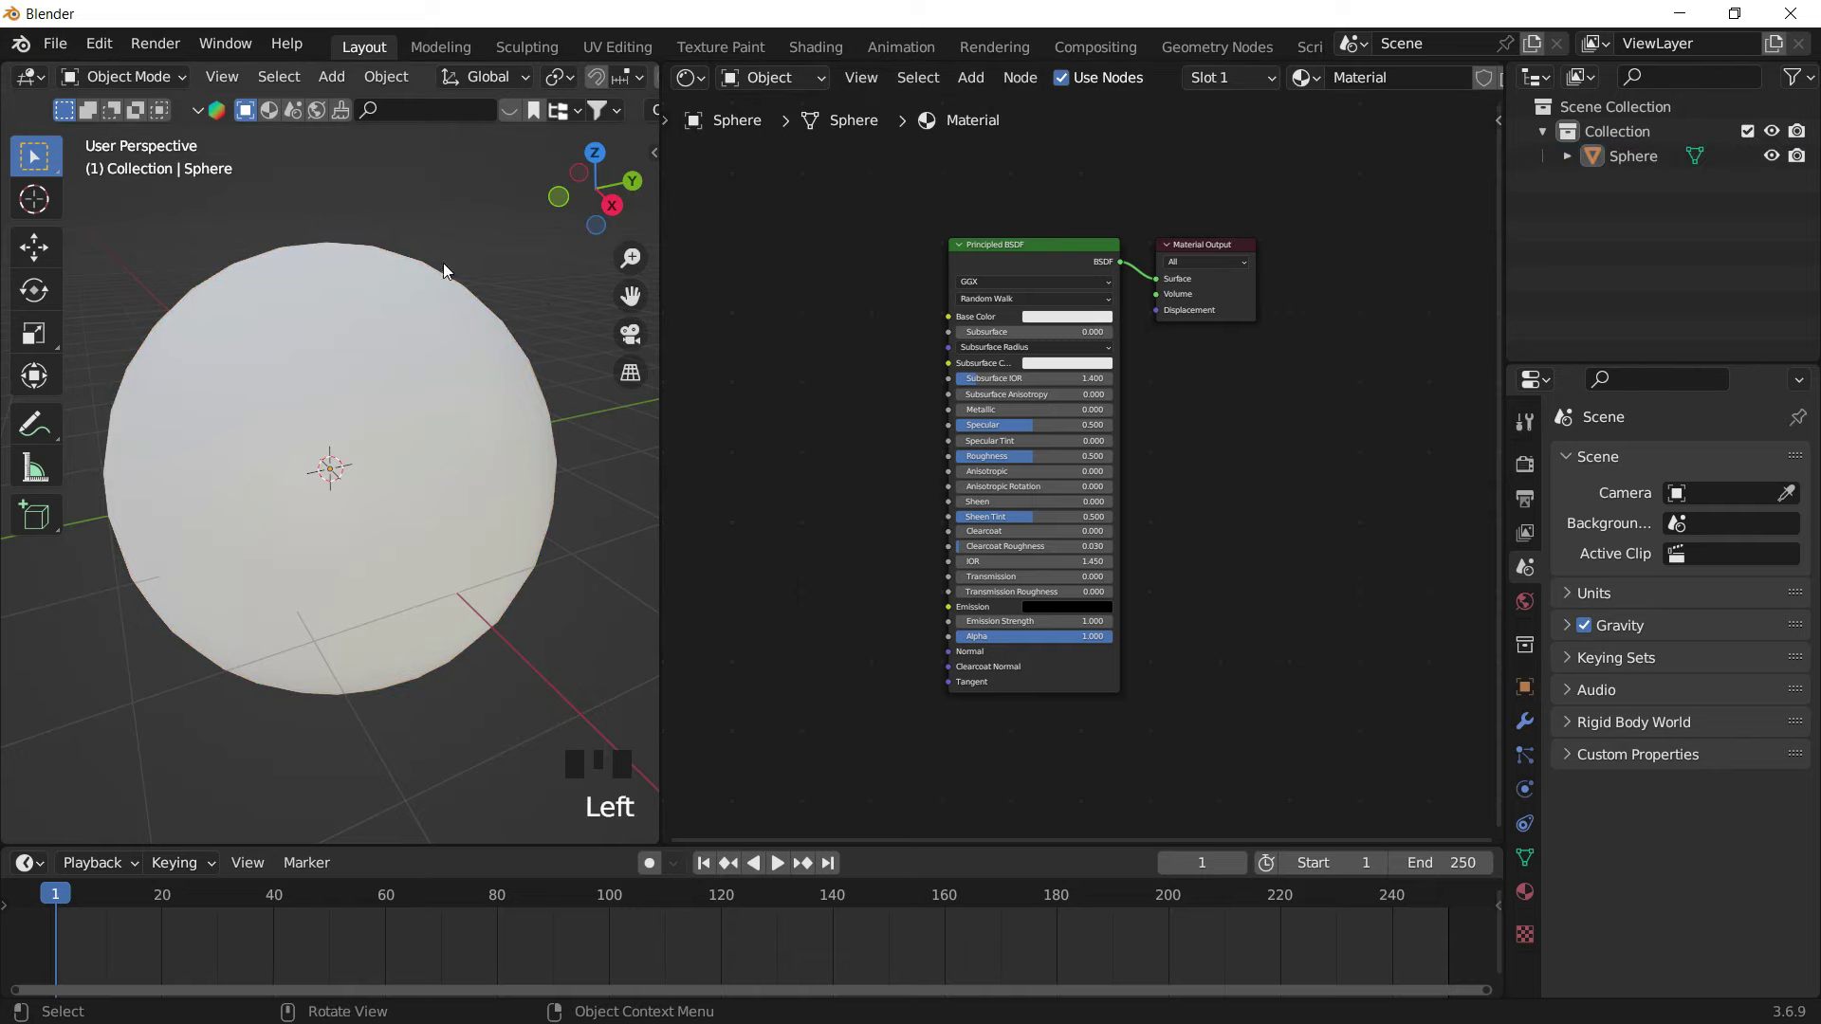
# Select the sphere so its material node tree can be rebuilt
pyautogui.click(301, 310)
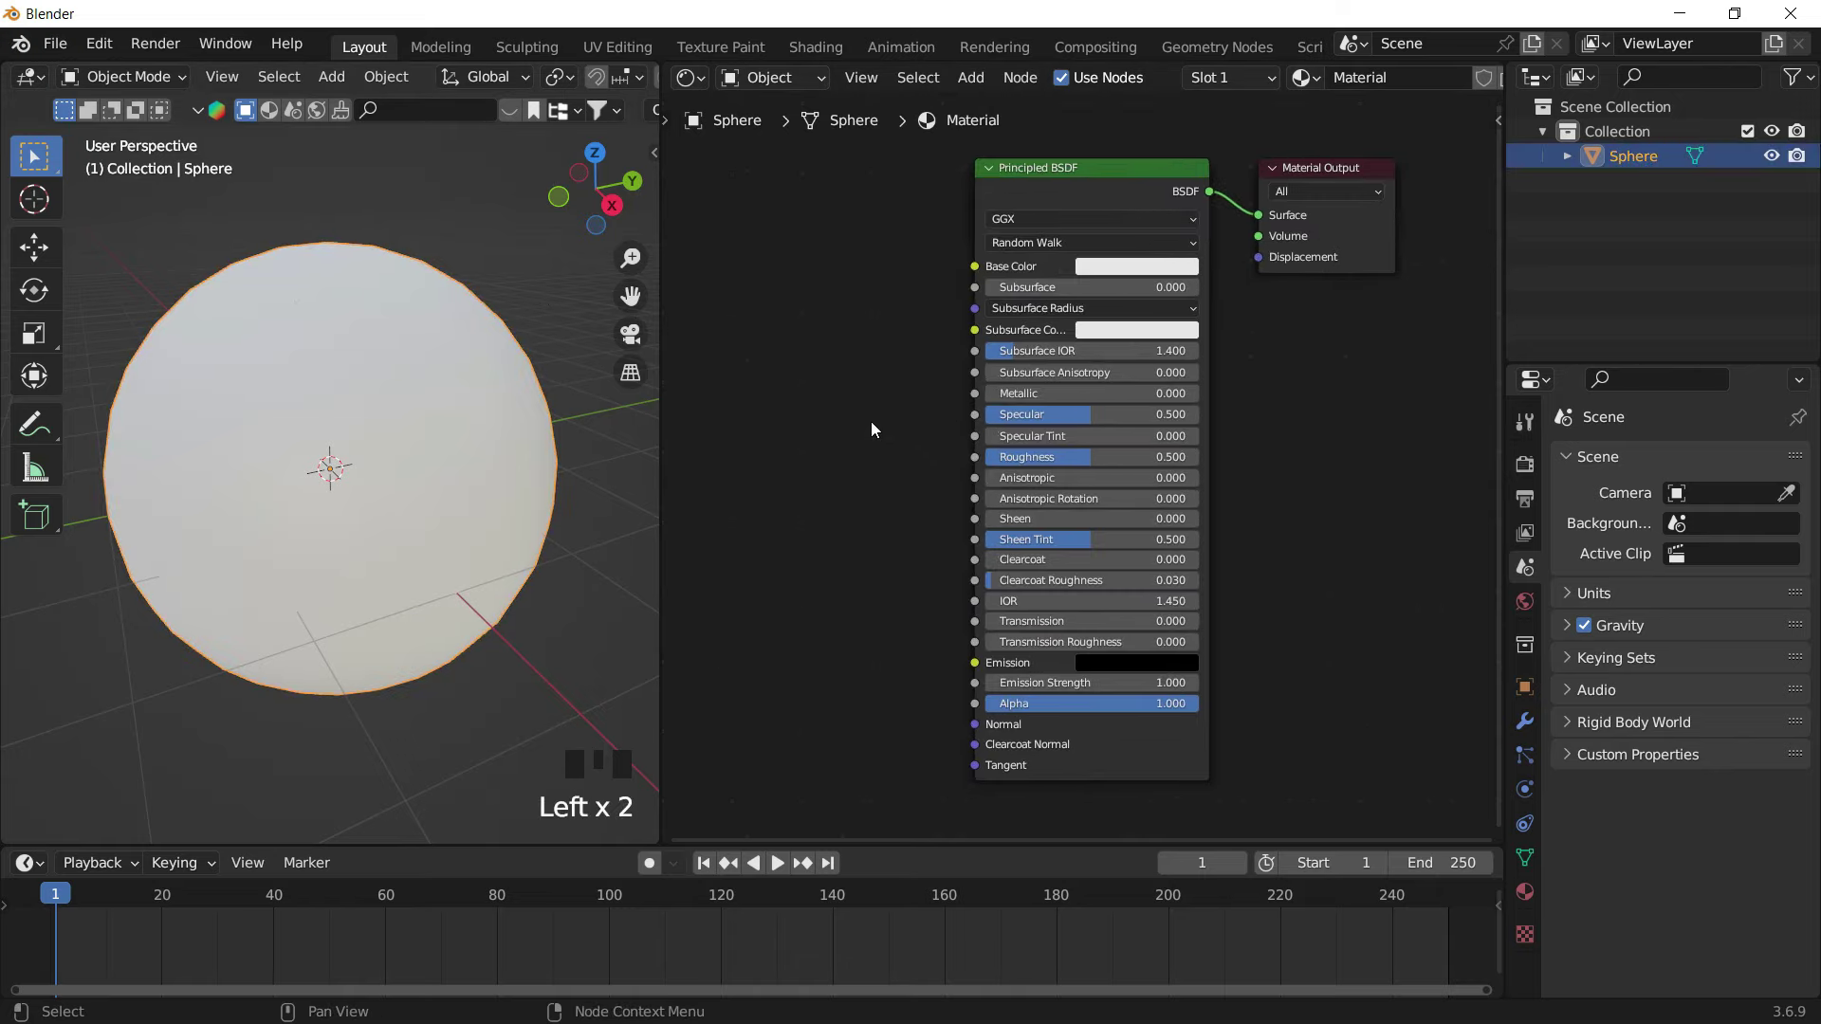
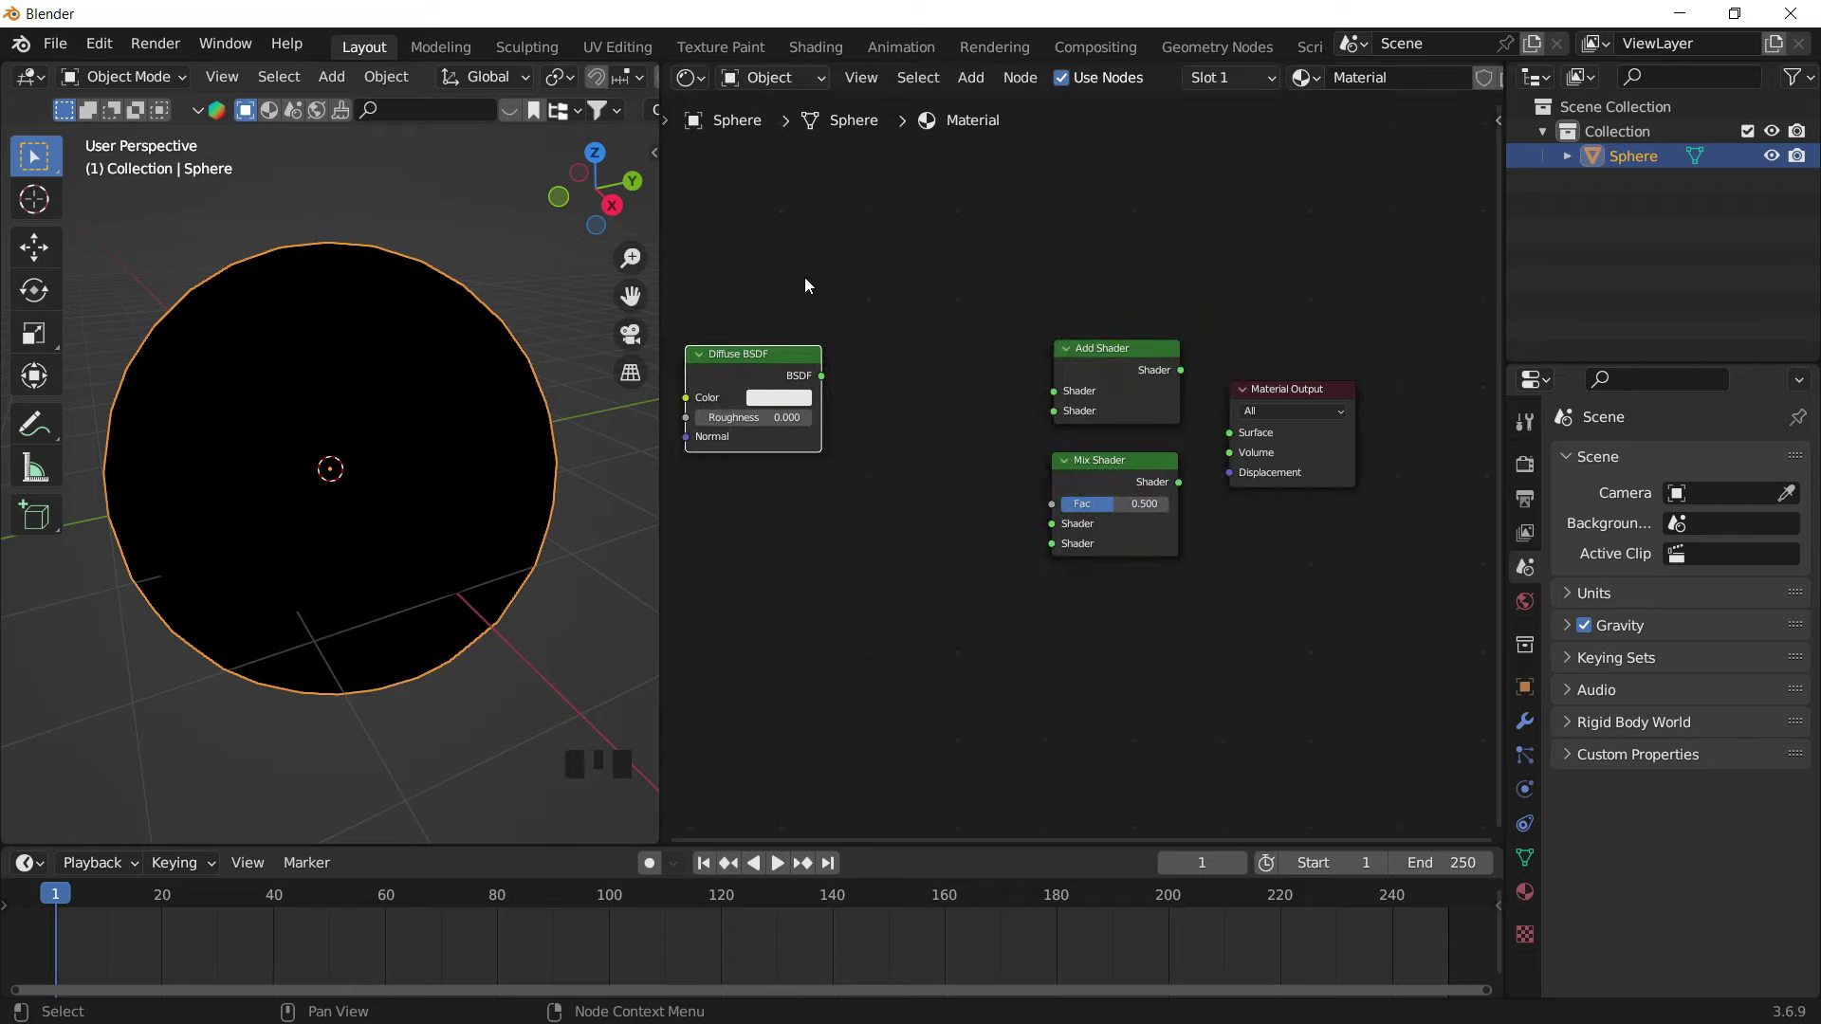
# Add a Glossy BSDF and link its BSDF output to the Material Output Surface
pyautogui.press('shift+a')
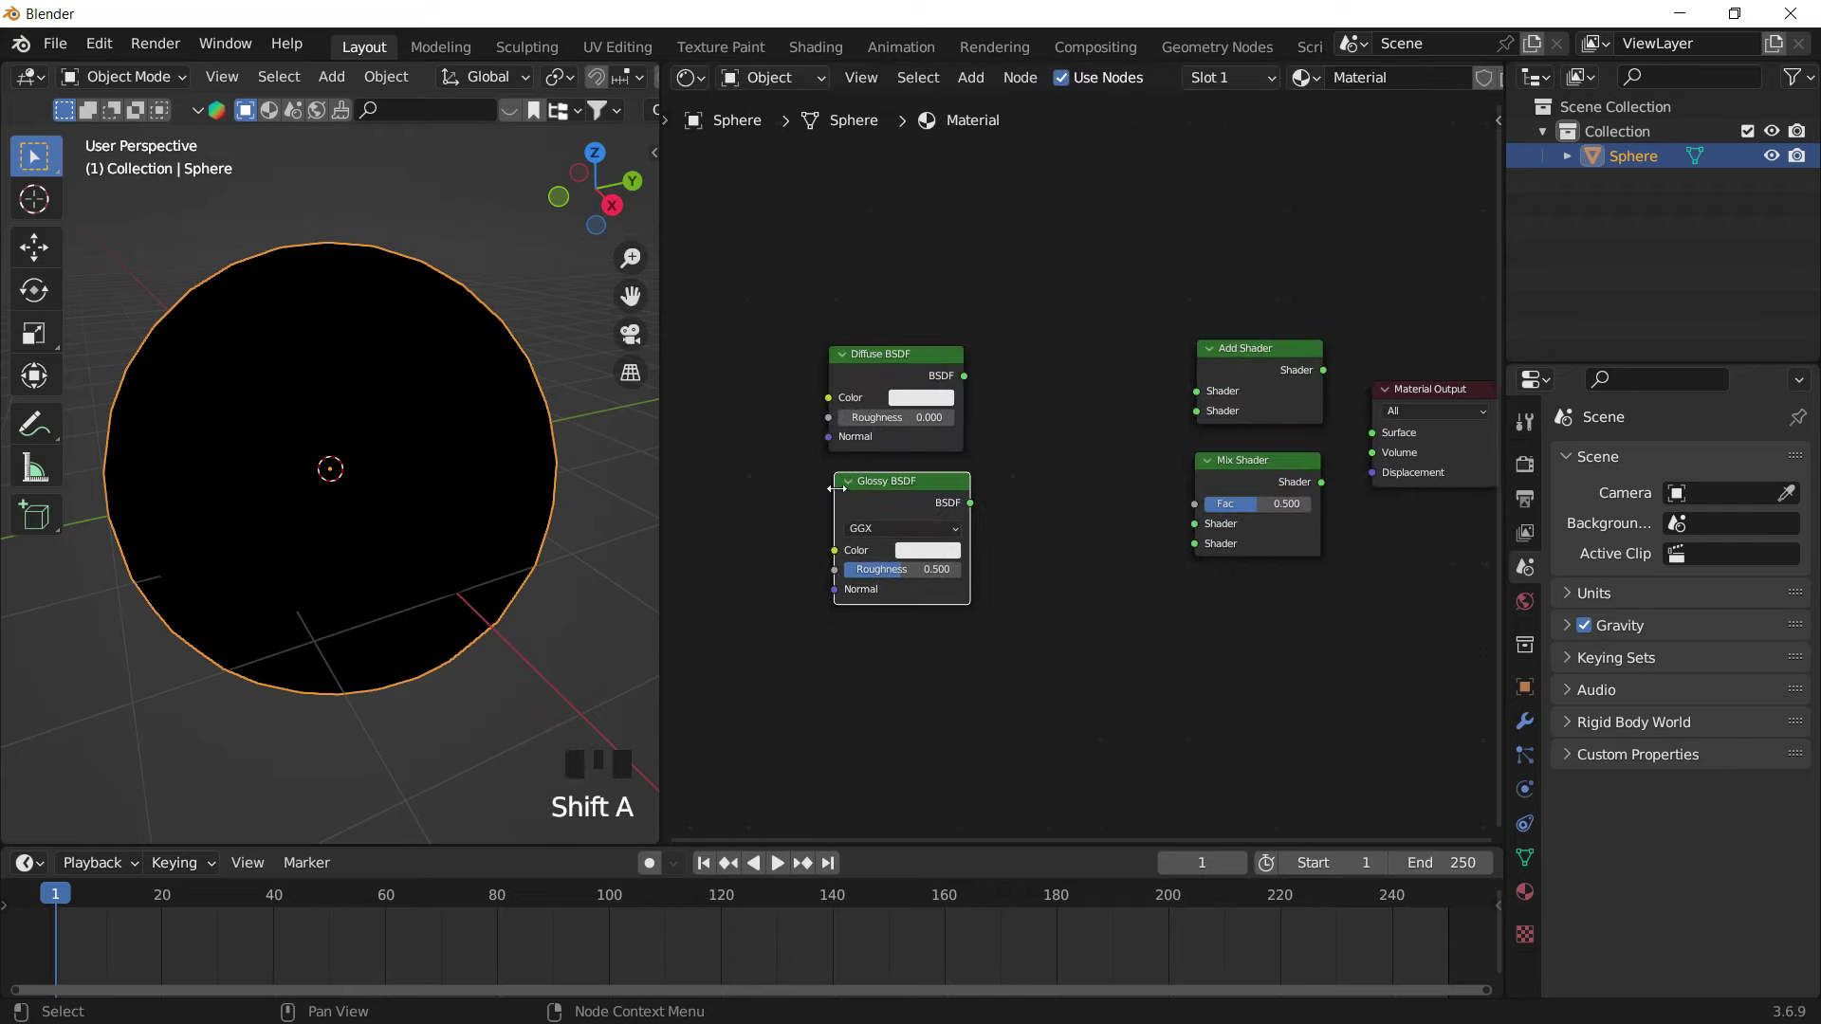
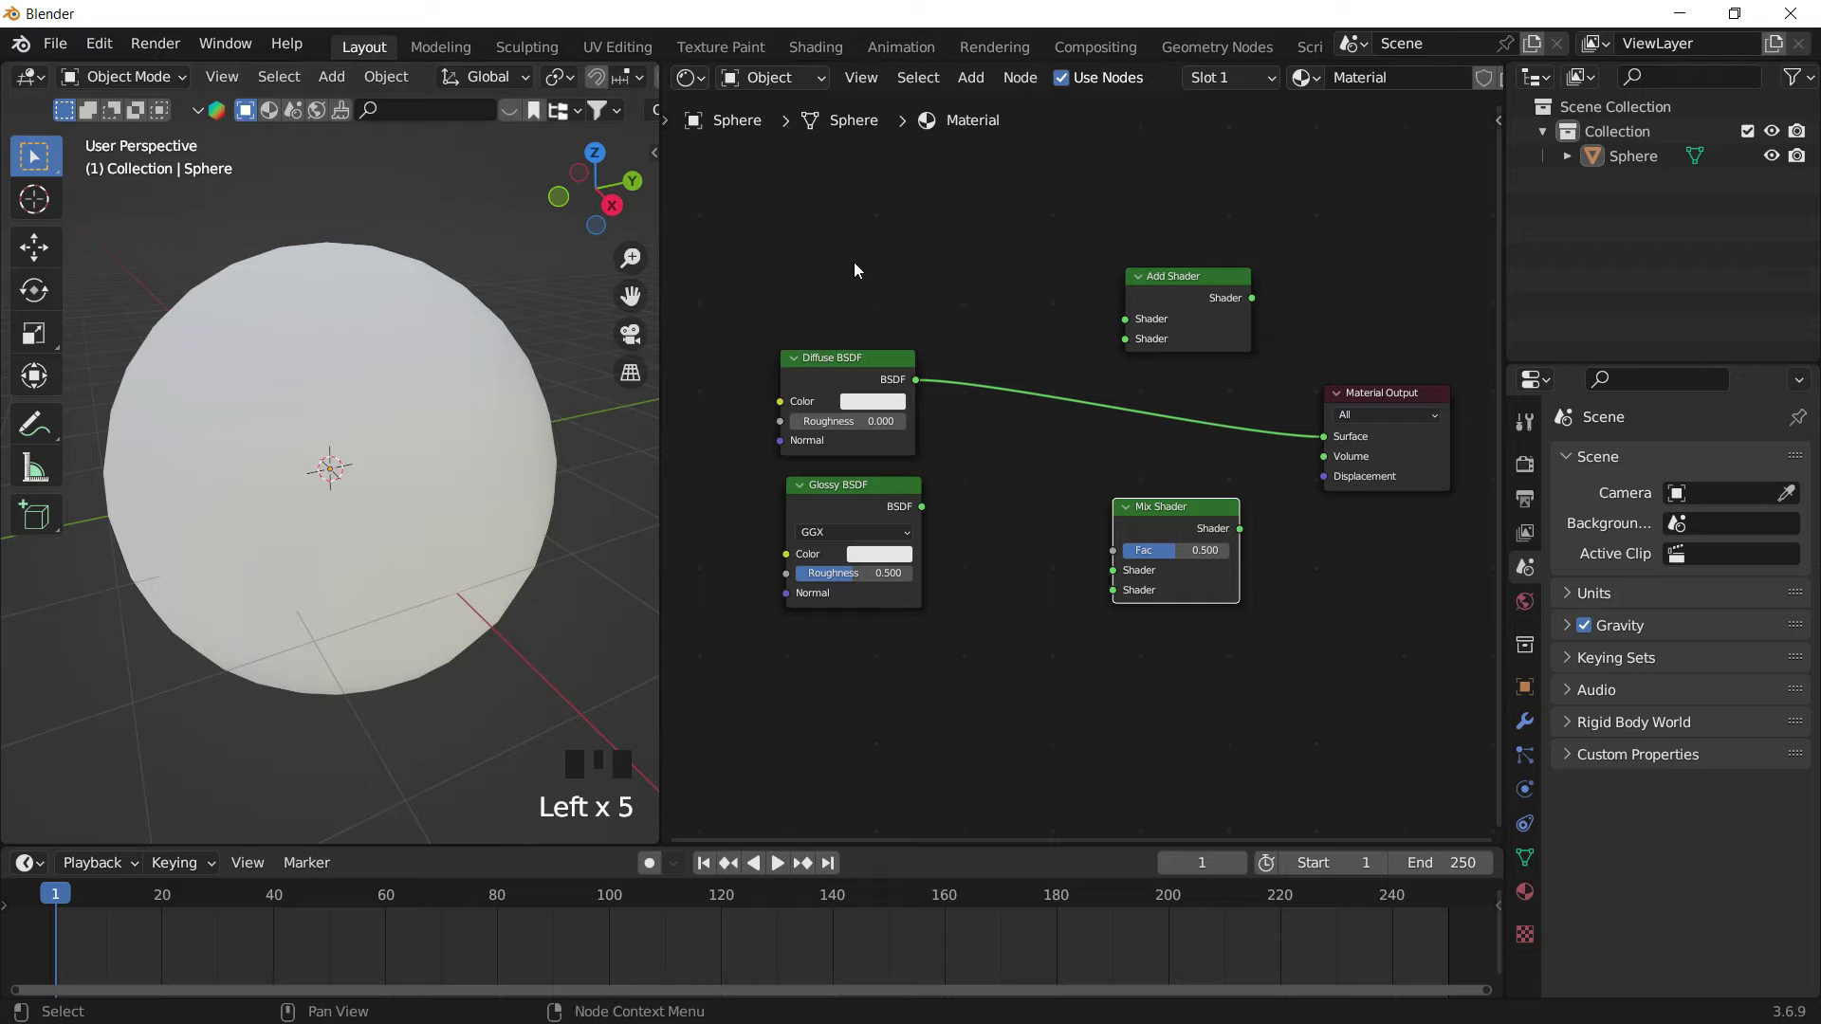
pyautogui.moveTo(976, 499); pyautogui.dragTo(1328, 448)
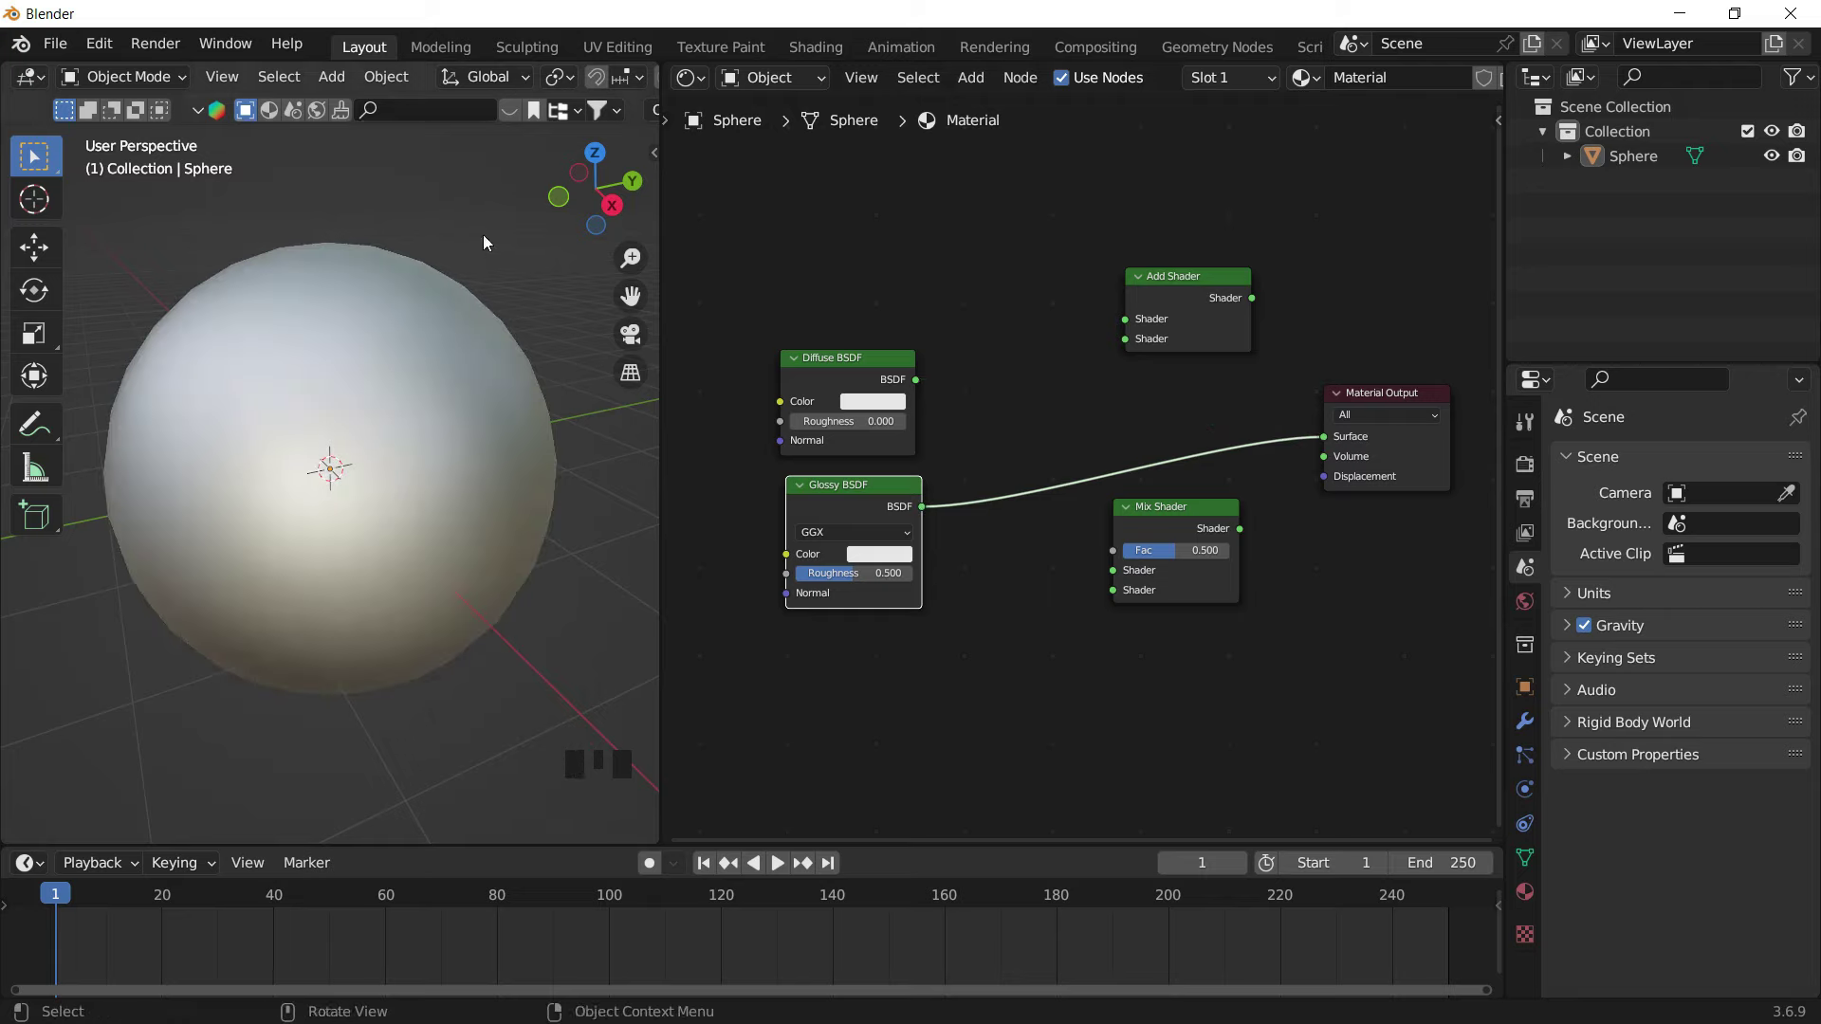
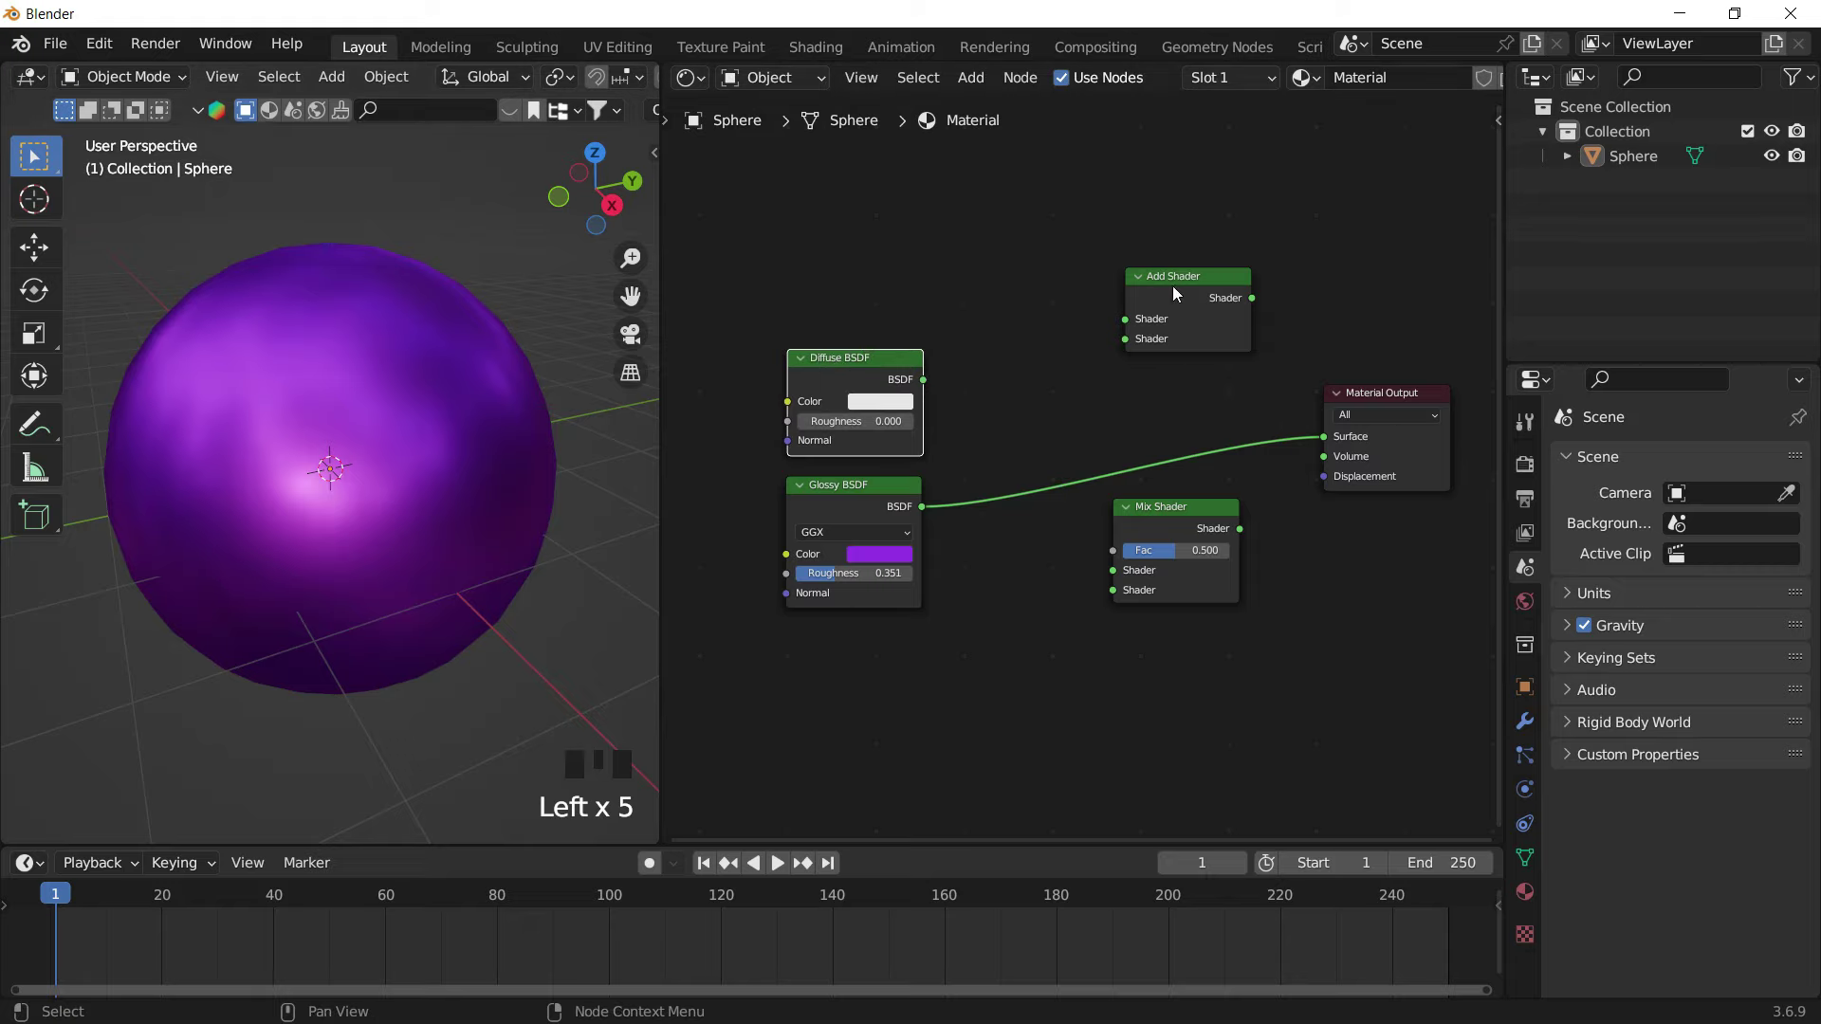
# Insert the Add Shader into the glossy link and connect the Diffuse BSDF into it
pyautogui.moveTo(1184, 518); pyautogui.dragTo(1187, 432)
pyautogui.click(1111, 466)
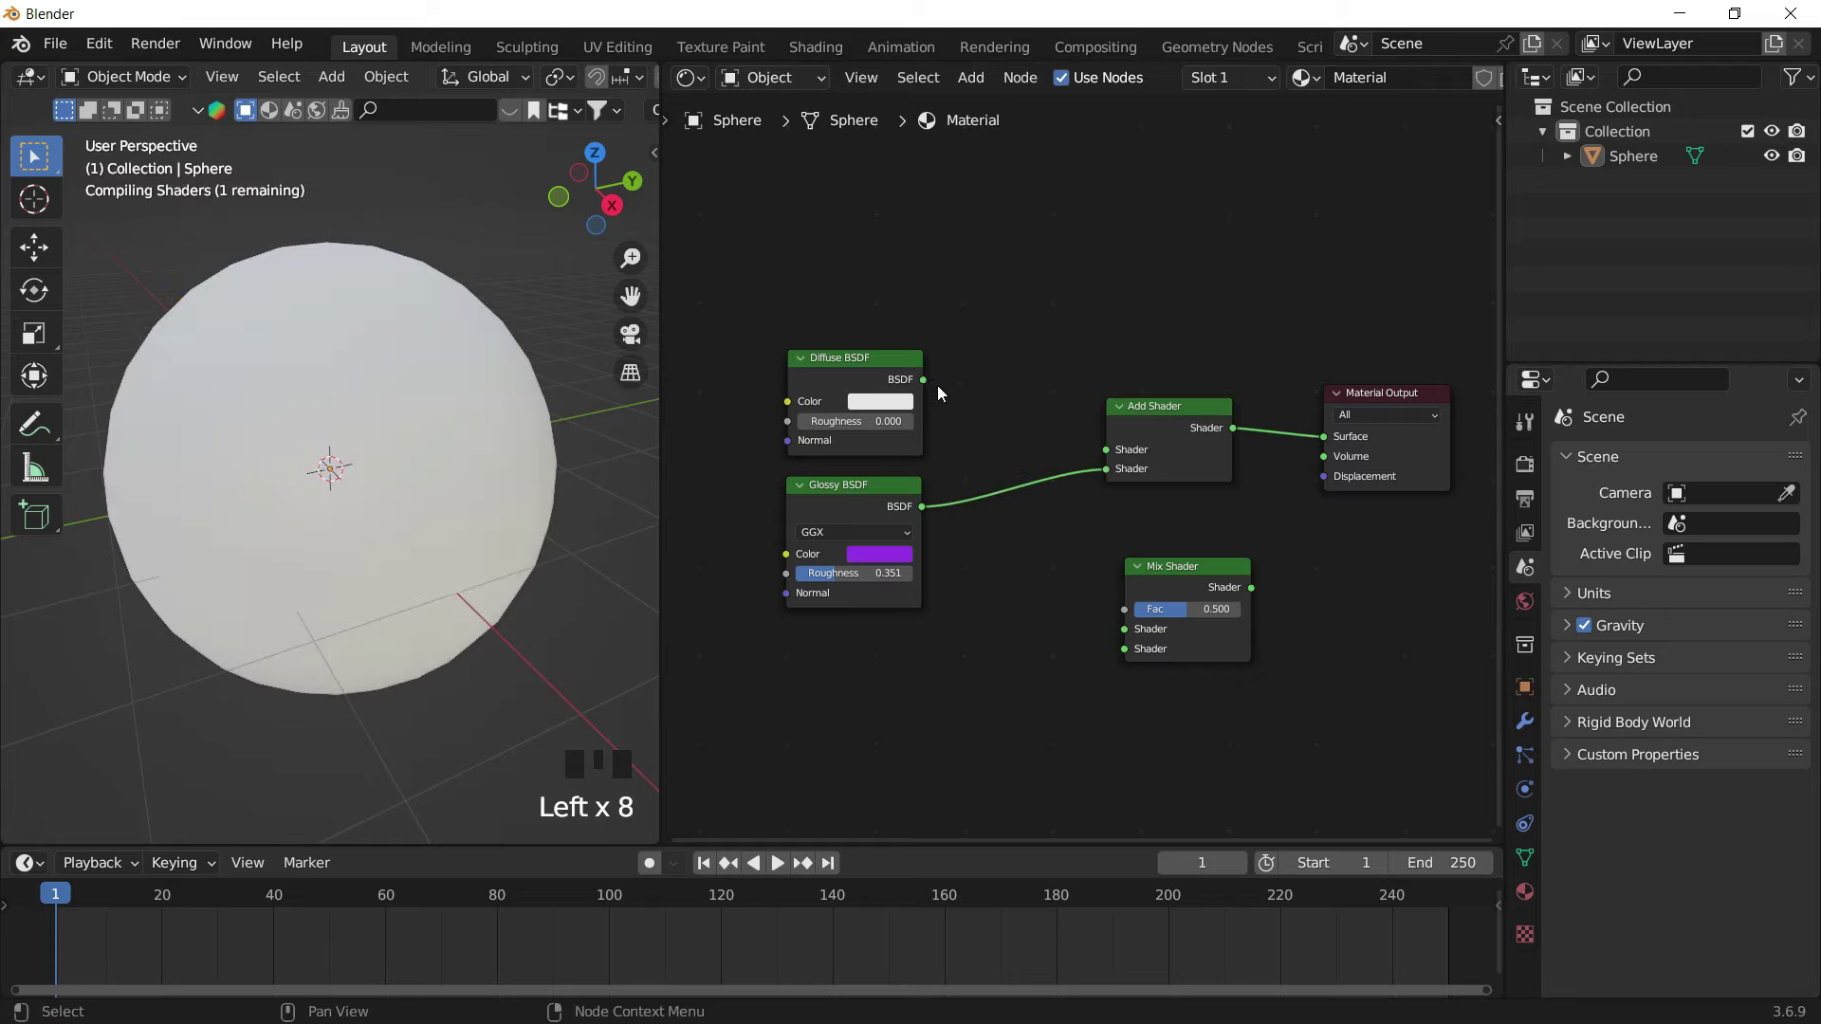
pyautogui.click(951, 395)
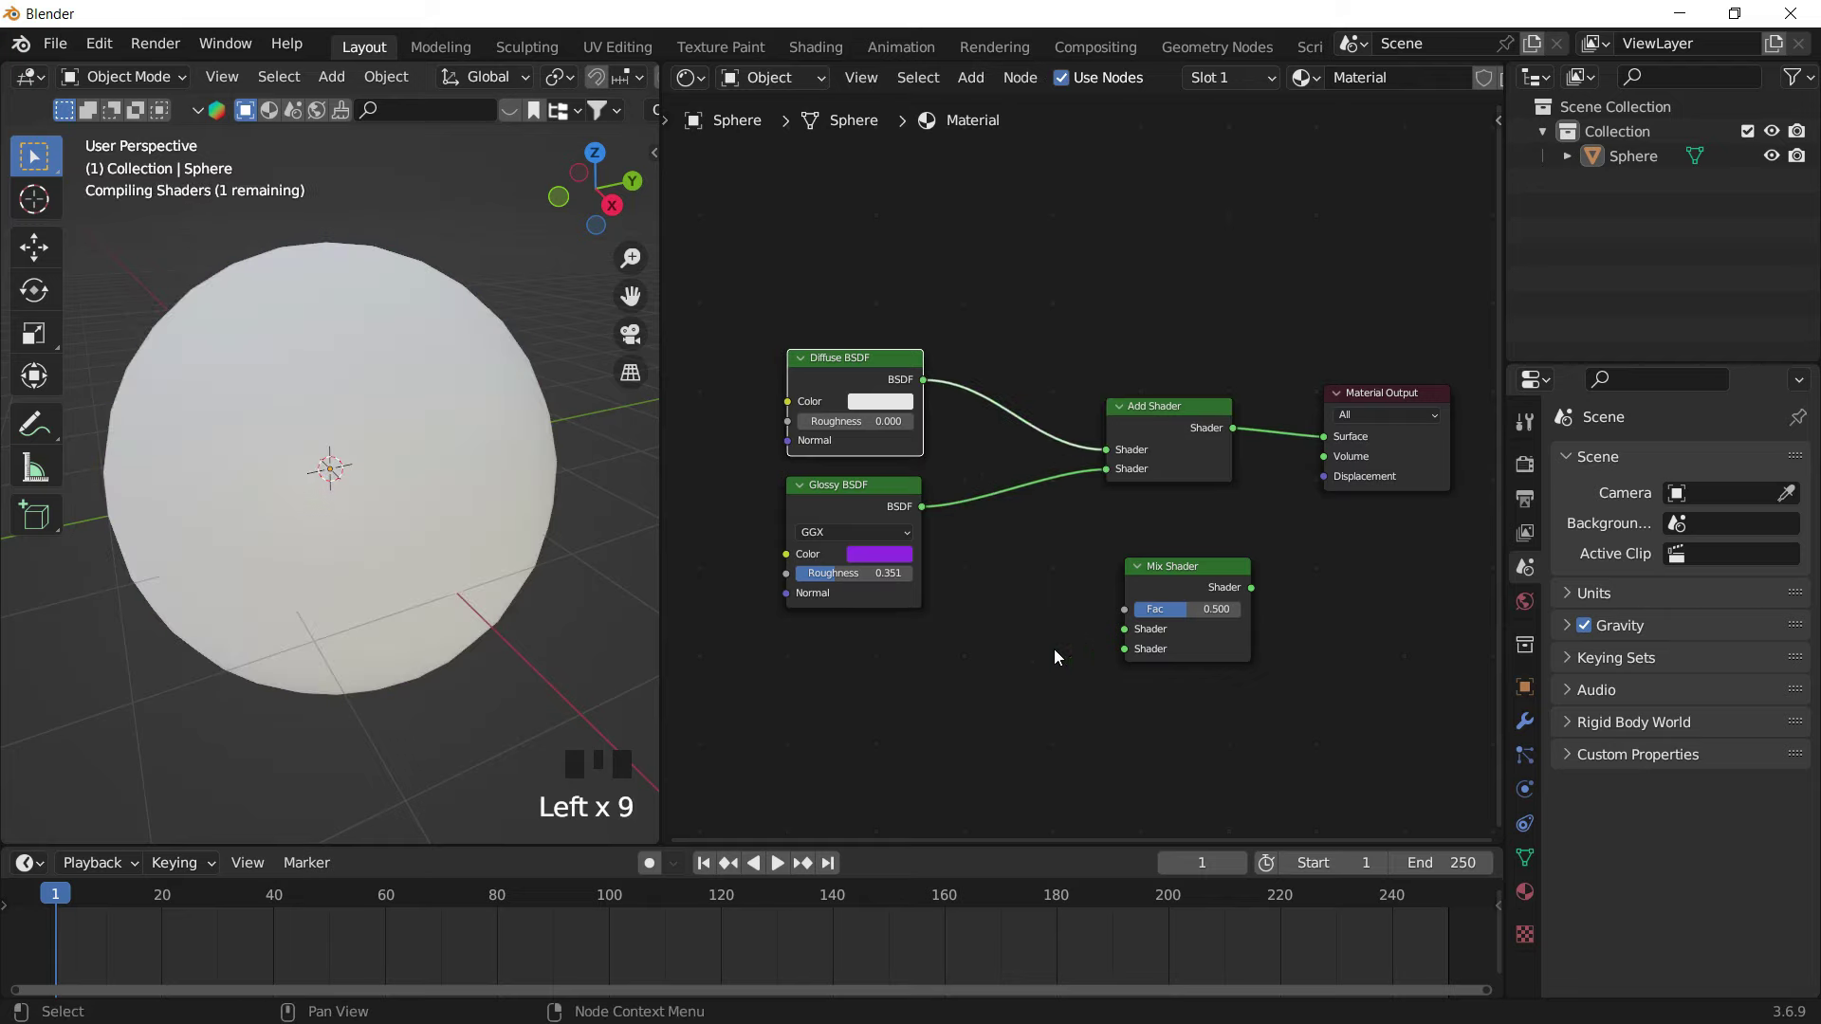
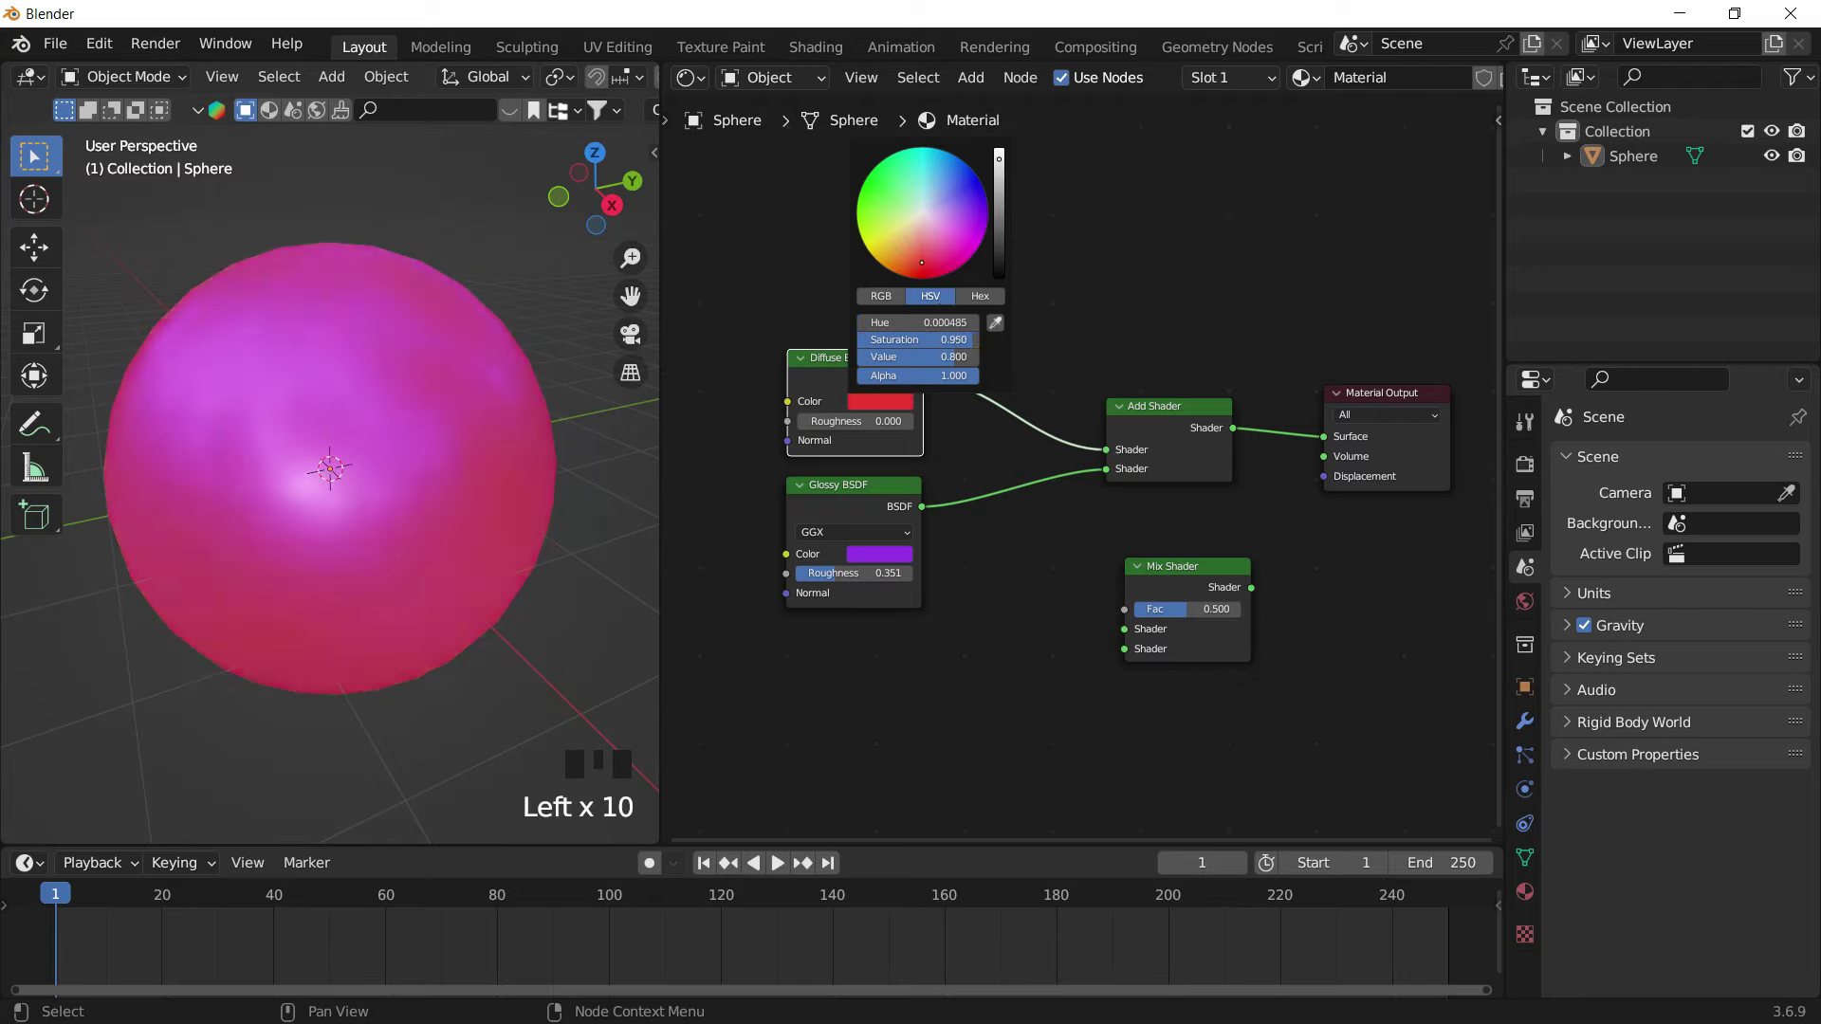
# Make the Diffuse BSDF colour red
pyautogui.moveTo(432, 426); pyautogui.dragTo(878, 509)
pyautogui.click(878, 509)
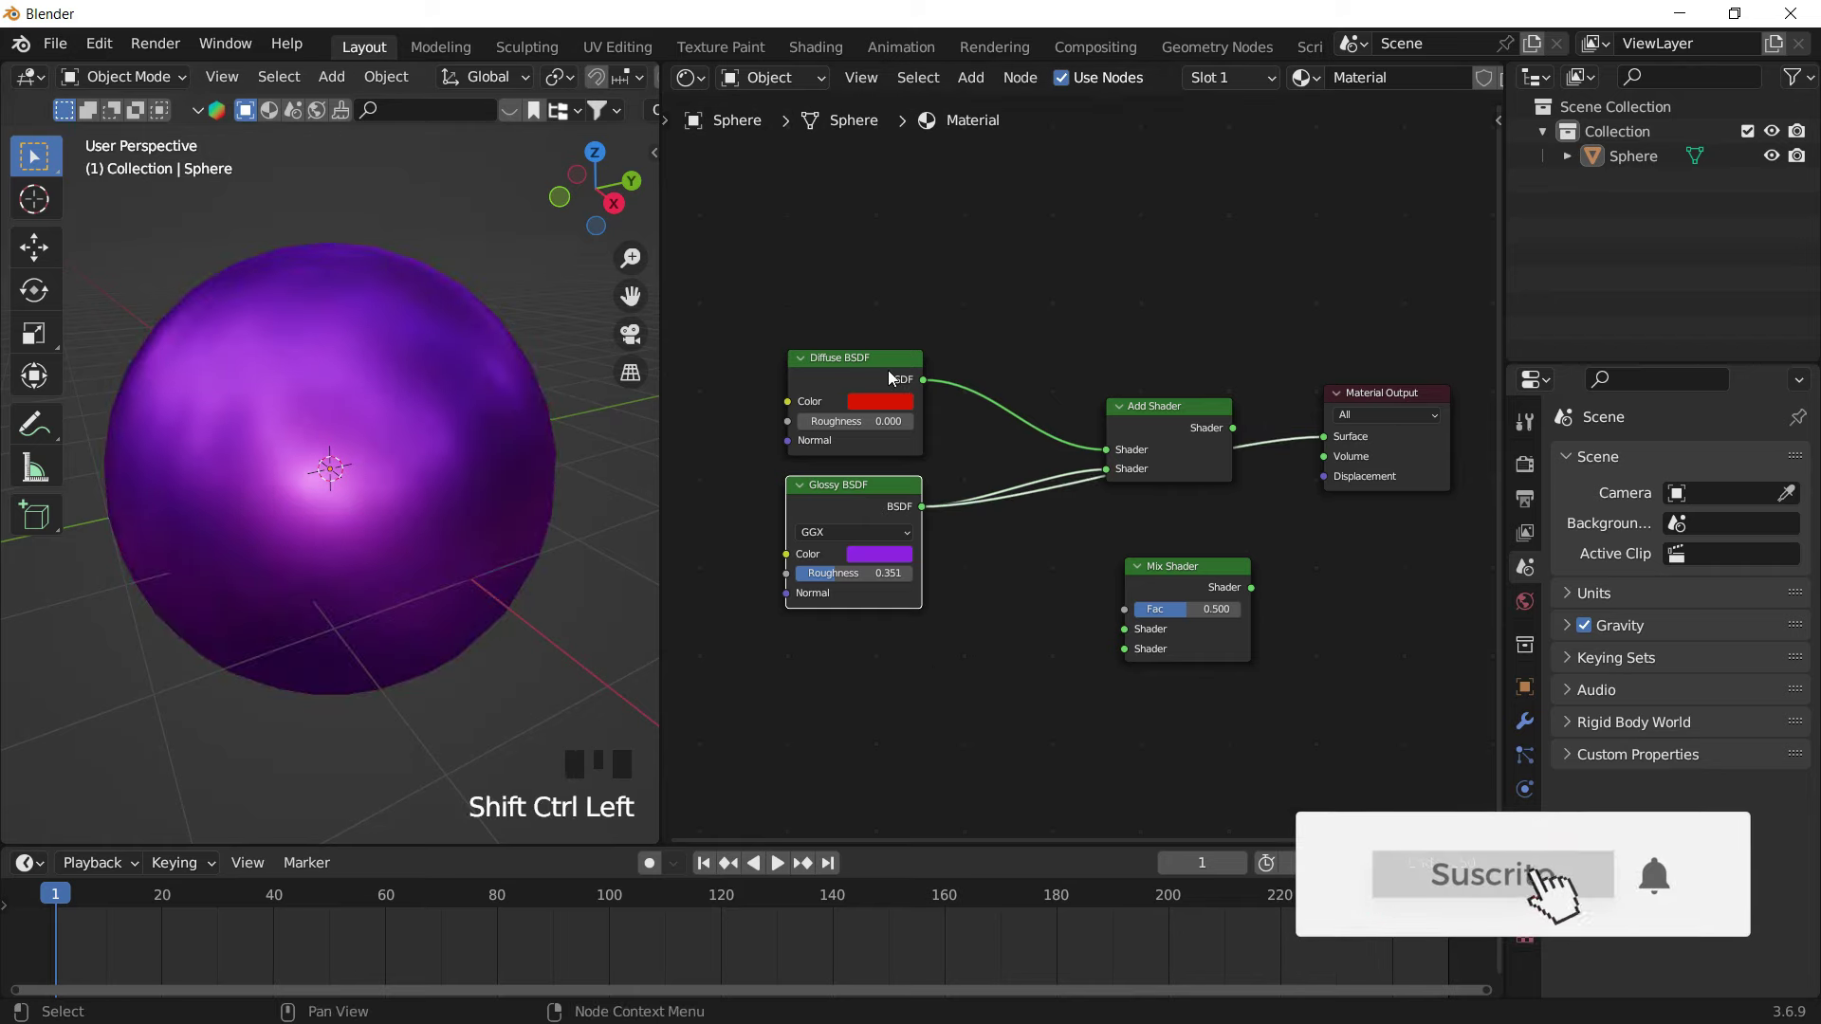
pyautogui.click(886, 419)
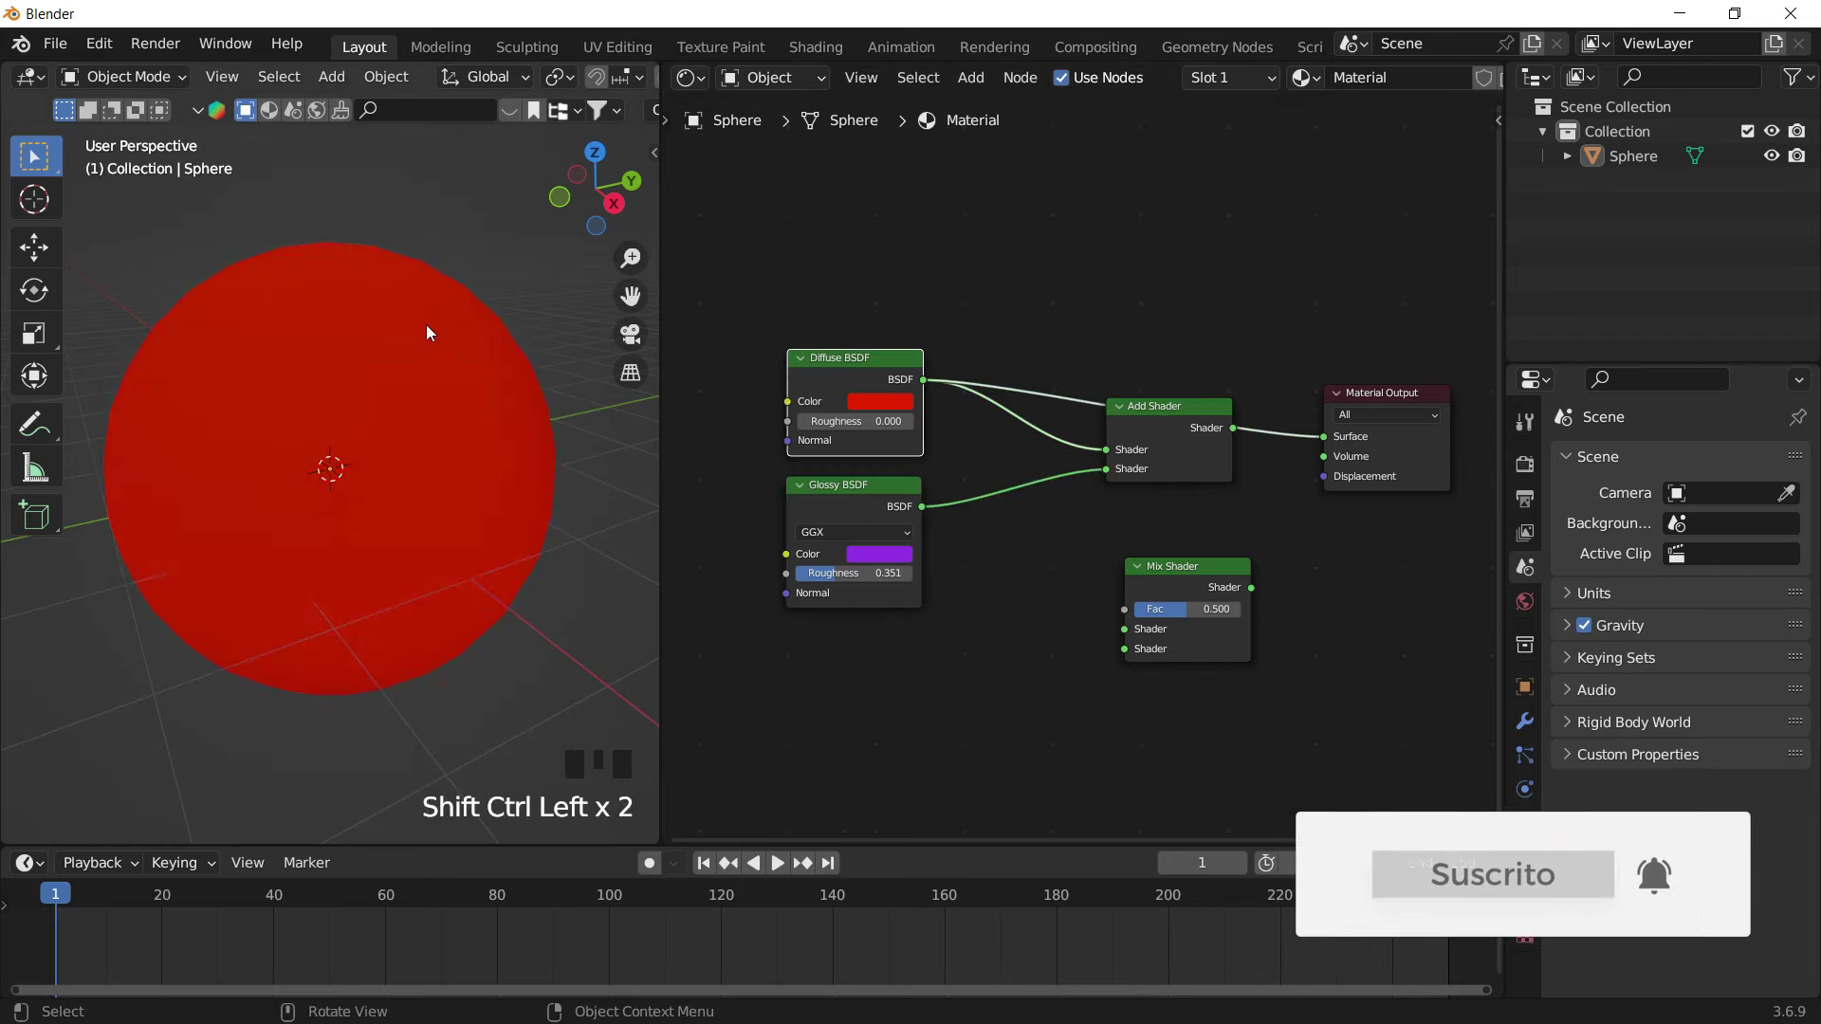
pyautogui.click(1145, 417)
# Cut the extra link so Diffuse and Glossy each feed one Add Shader input
pyautogui.moveTo(905, 371); pyautogui.dragTo(872, 360)
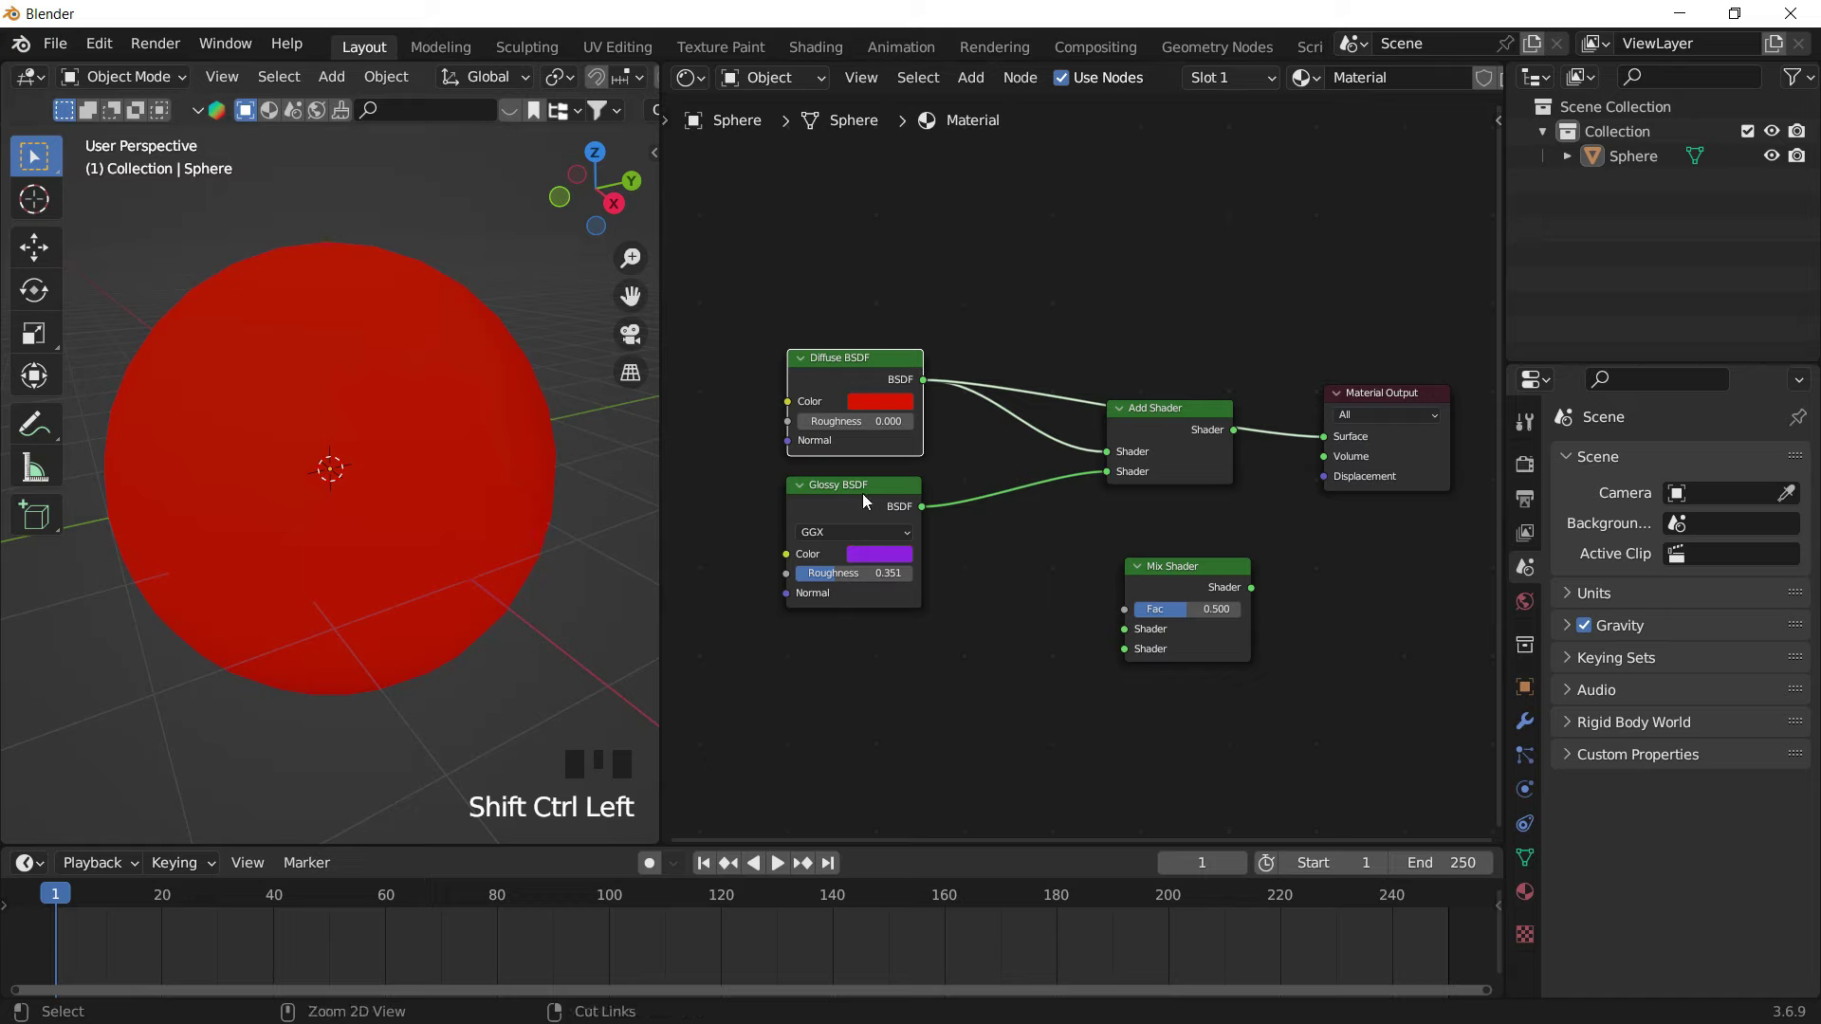
pyautogui.click(867, 500)
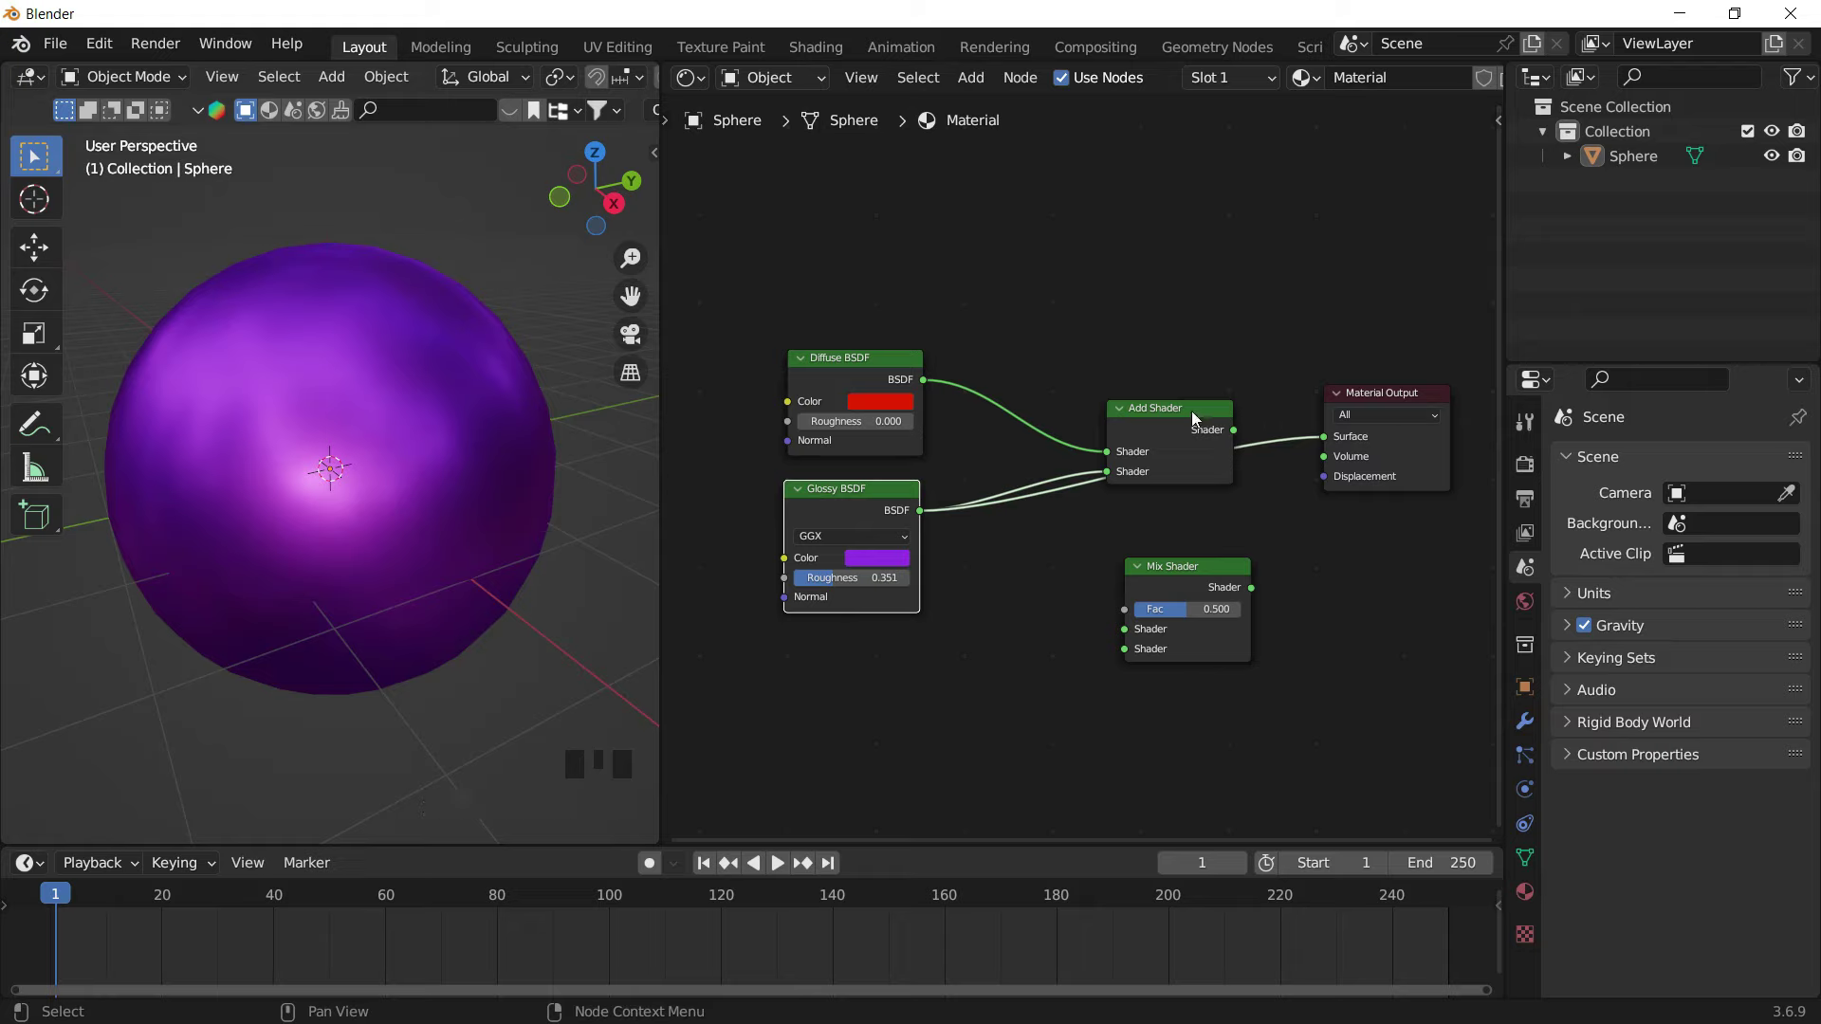
pyautogui.moveTo(1188, 412); pyautogui.dragTo(1179, 342)
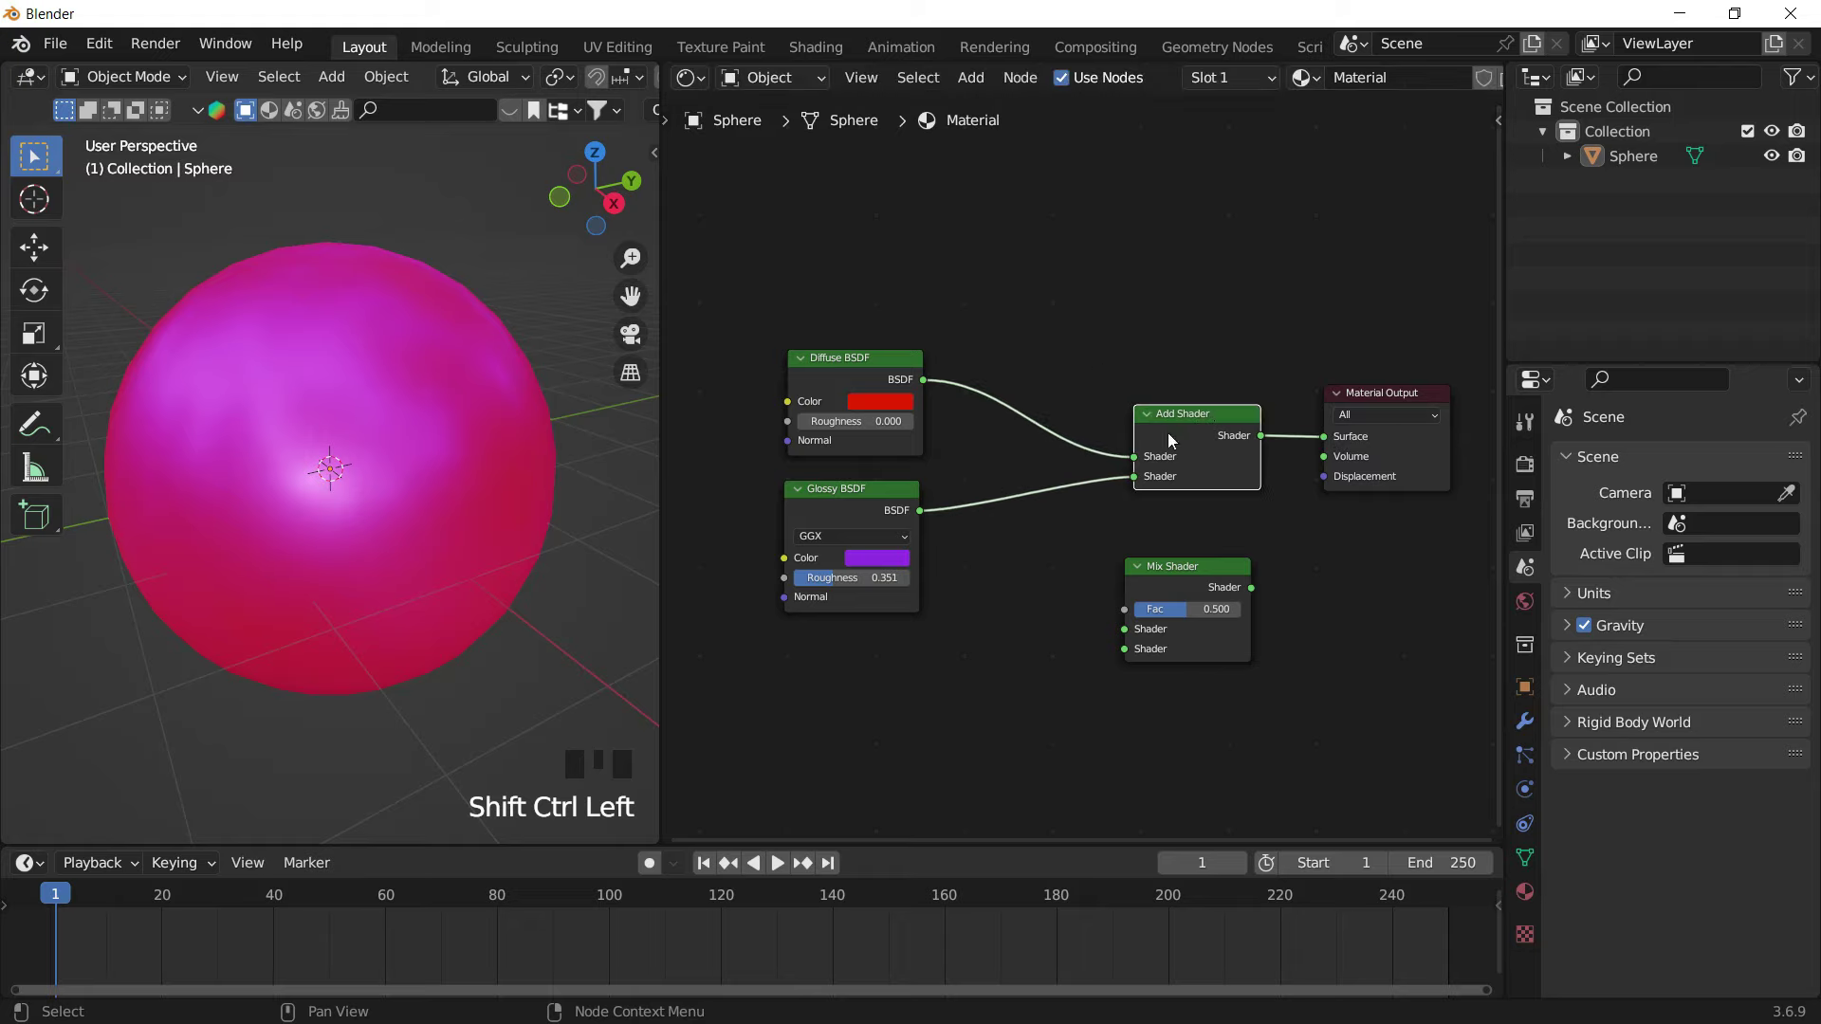
# Move the Add Shader out of the chain and insert the Mix Shader before the output
pyautogui.click(1200, 432)
pyautogui.moveTo(1200, 579); pyautogui.dragTo(1202, 381)
pyautogui.click(1126, 477)
pyautogui.click(1184, 388)
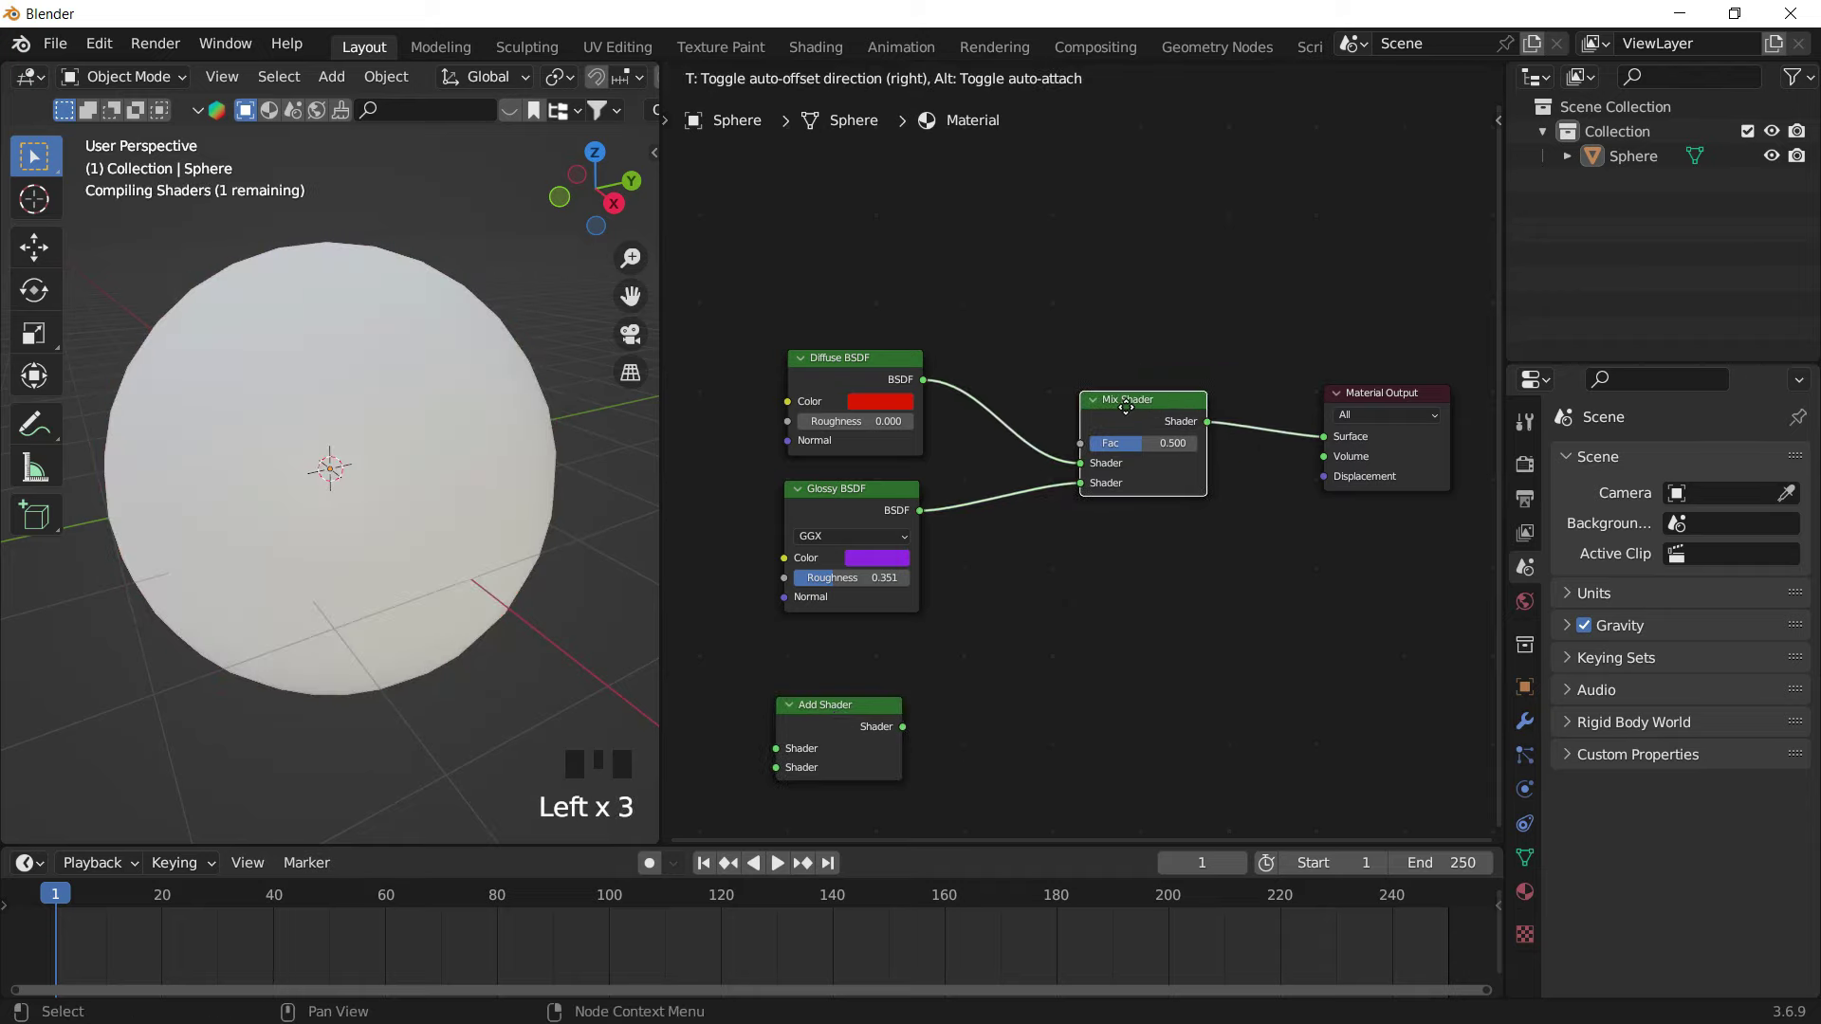
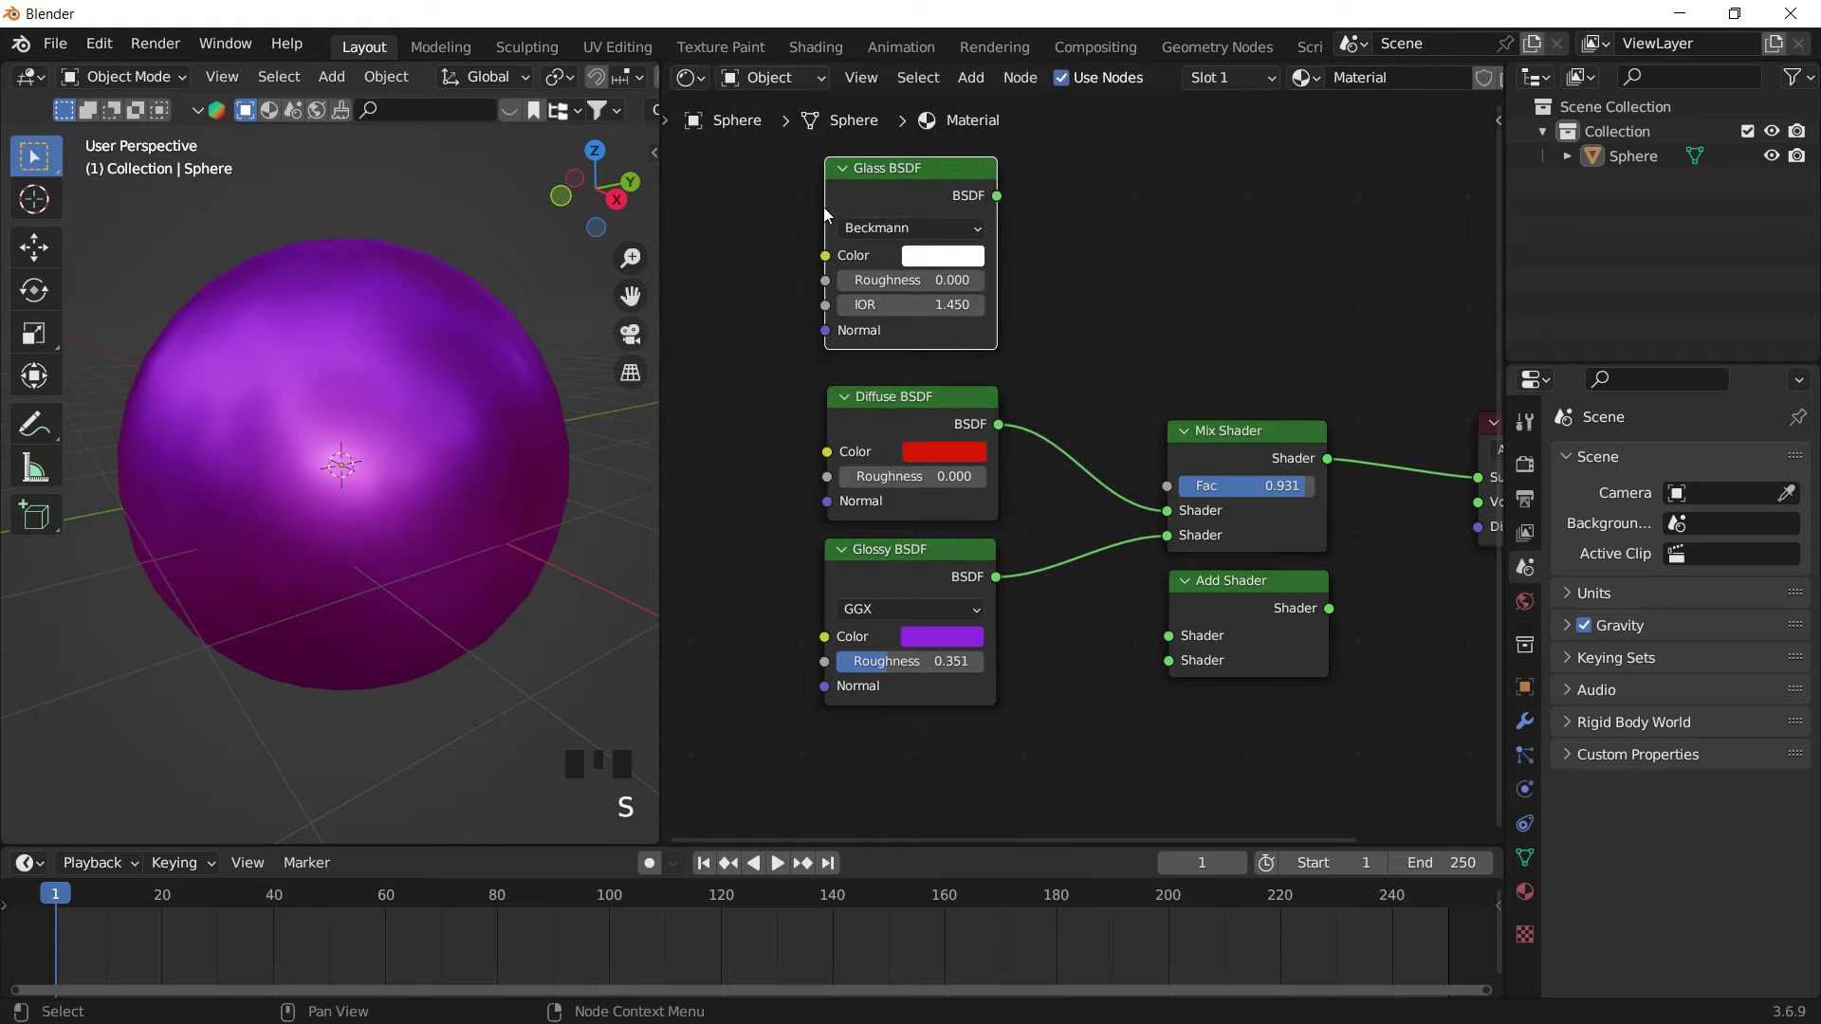
# Route the Glass BSDF into the Mix Shader's first input in place of the Diffuse BSDF
pyautogui.moveTo(1166, 514); pyautogui.dragTo(1048, 328)
pyautogui.moveTo(1011, 225); pyautogui.dragTo(1169, 521)
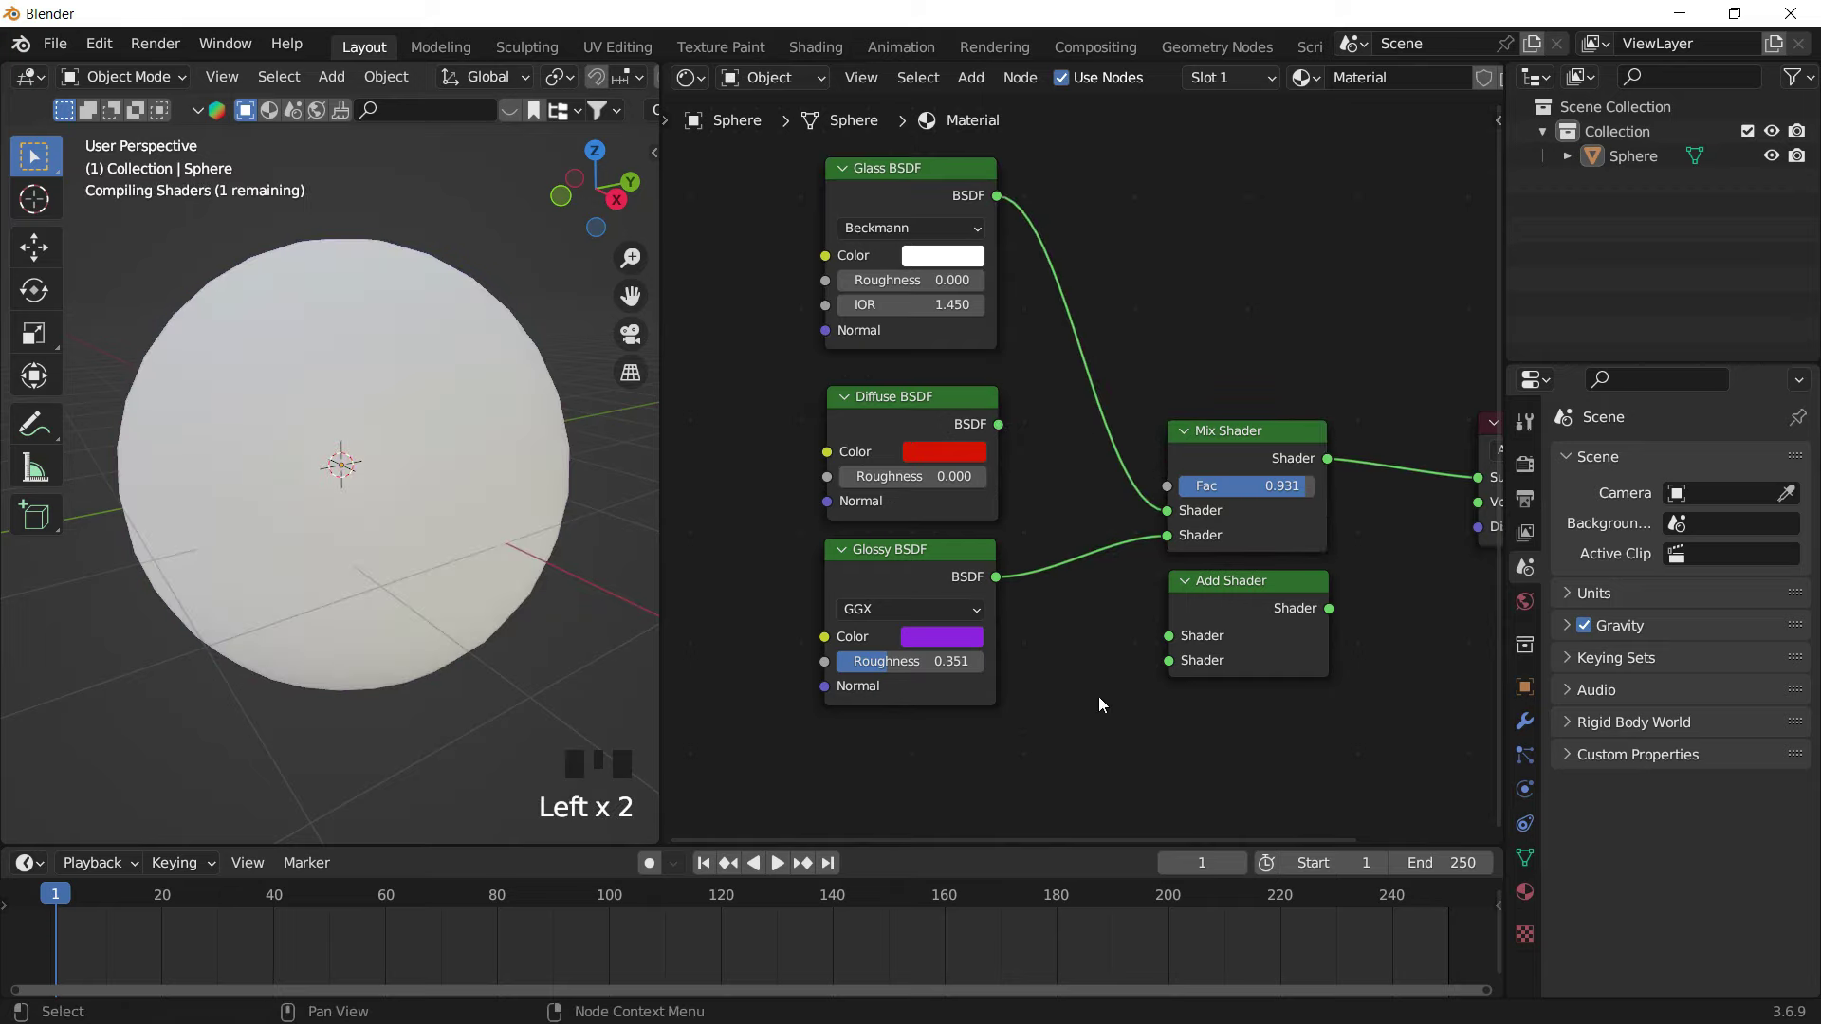
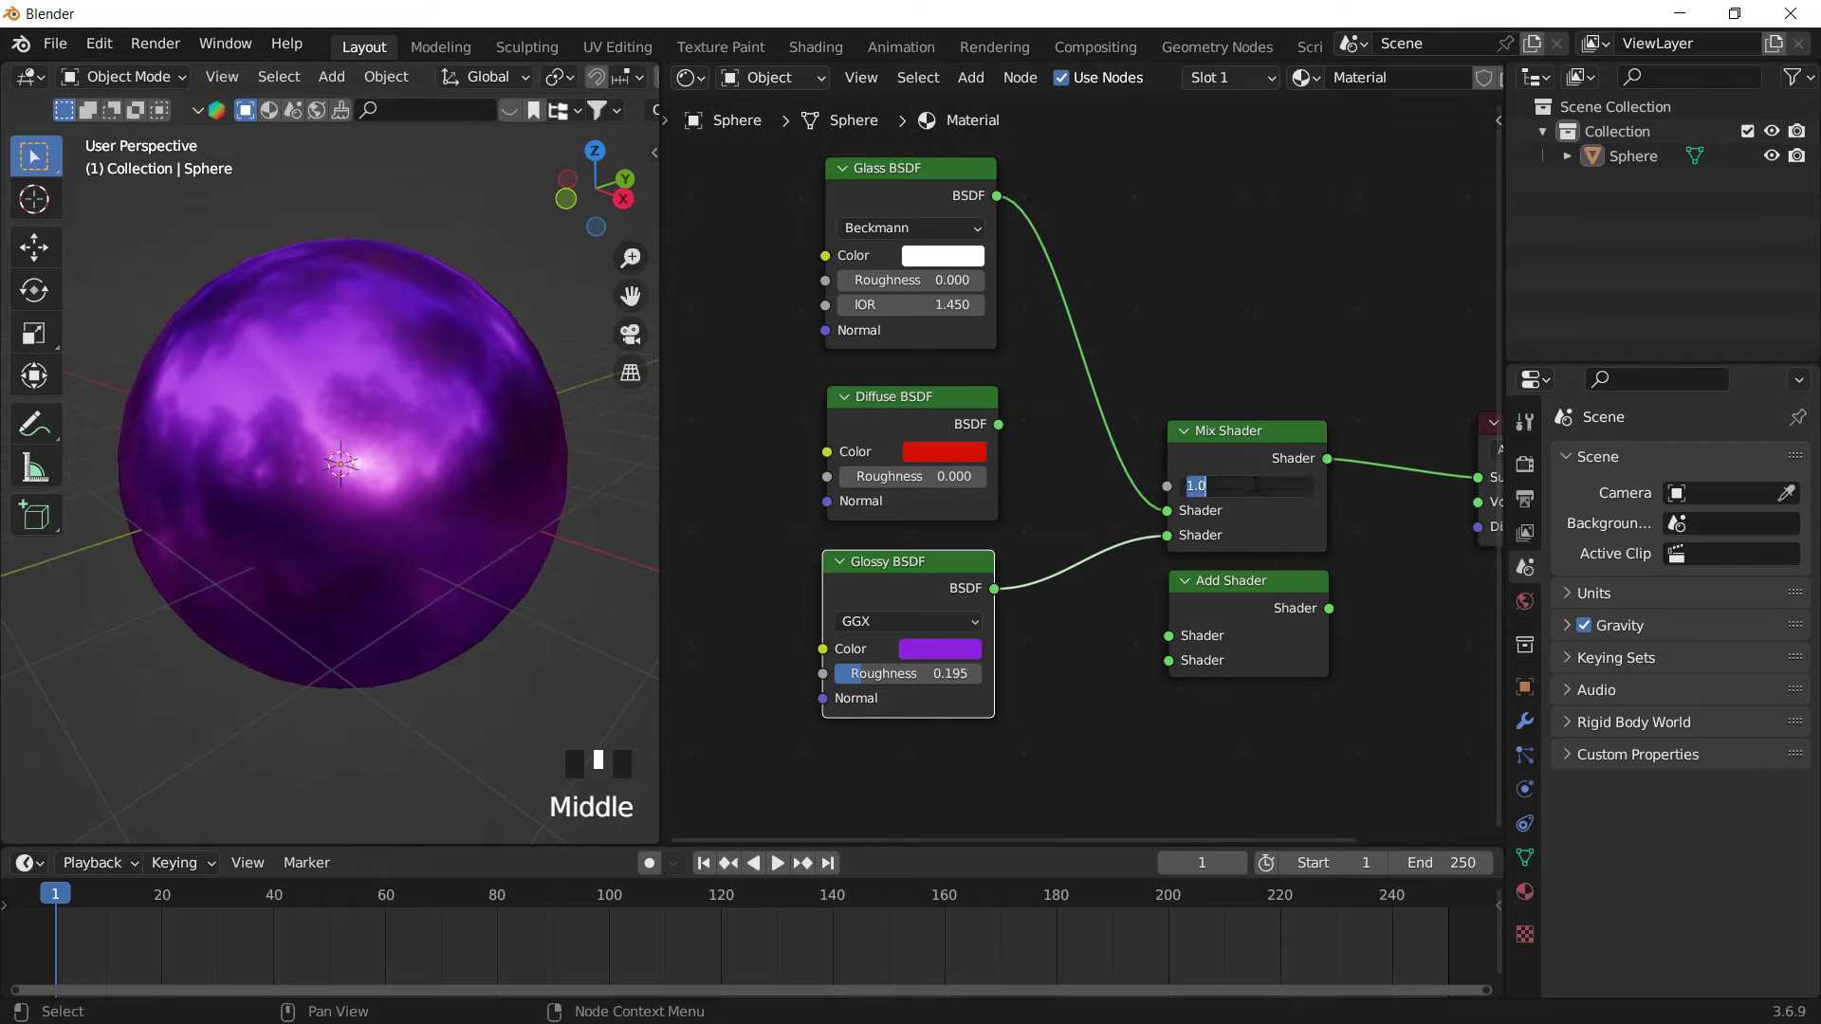
pyautogui.moveTo(1258, 491); pyautogui.dragTo(1177, 531)
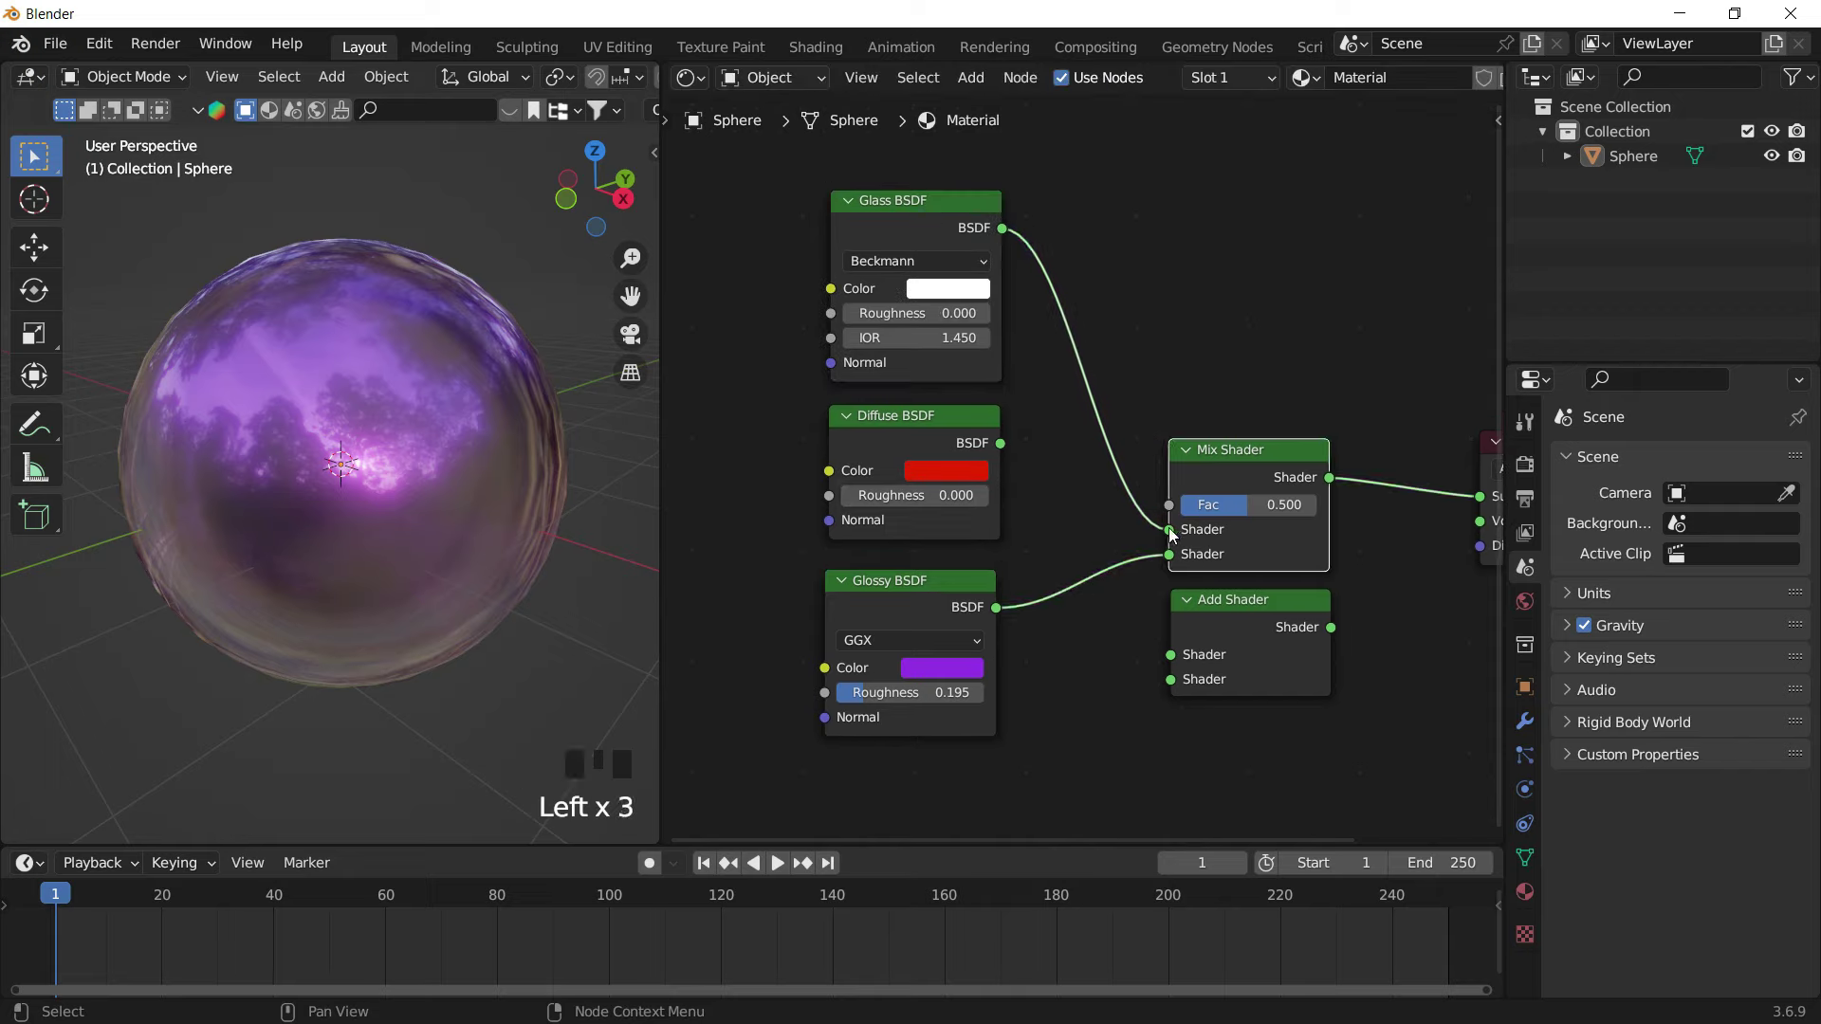
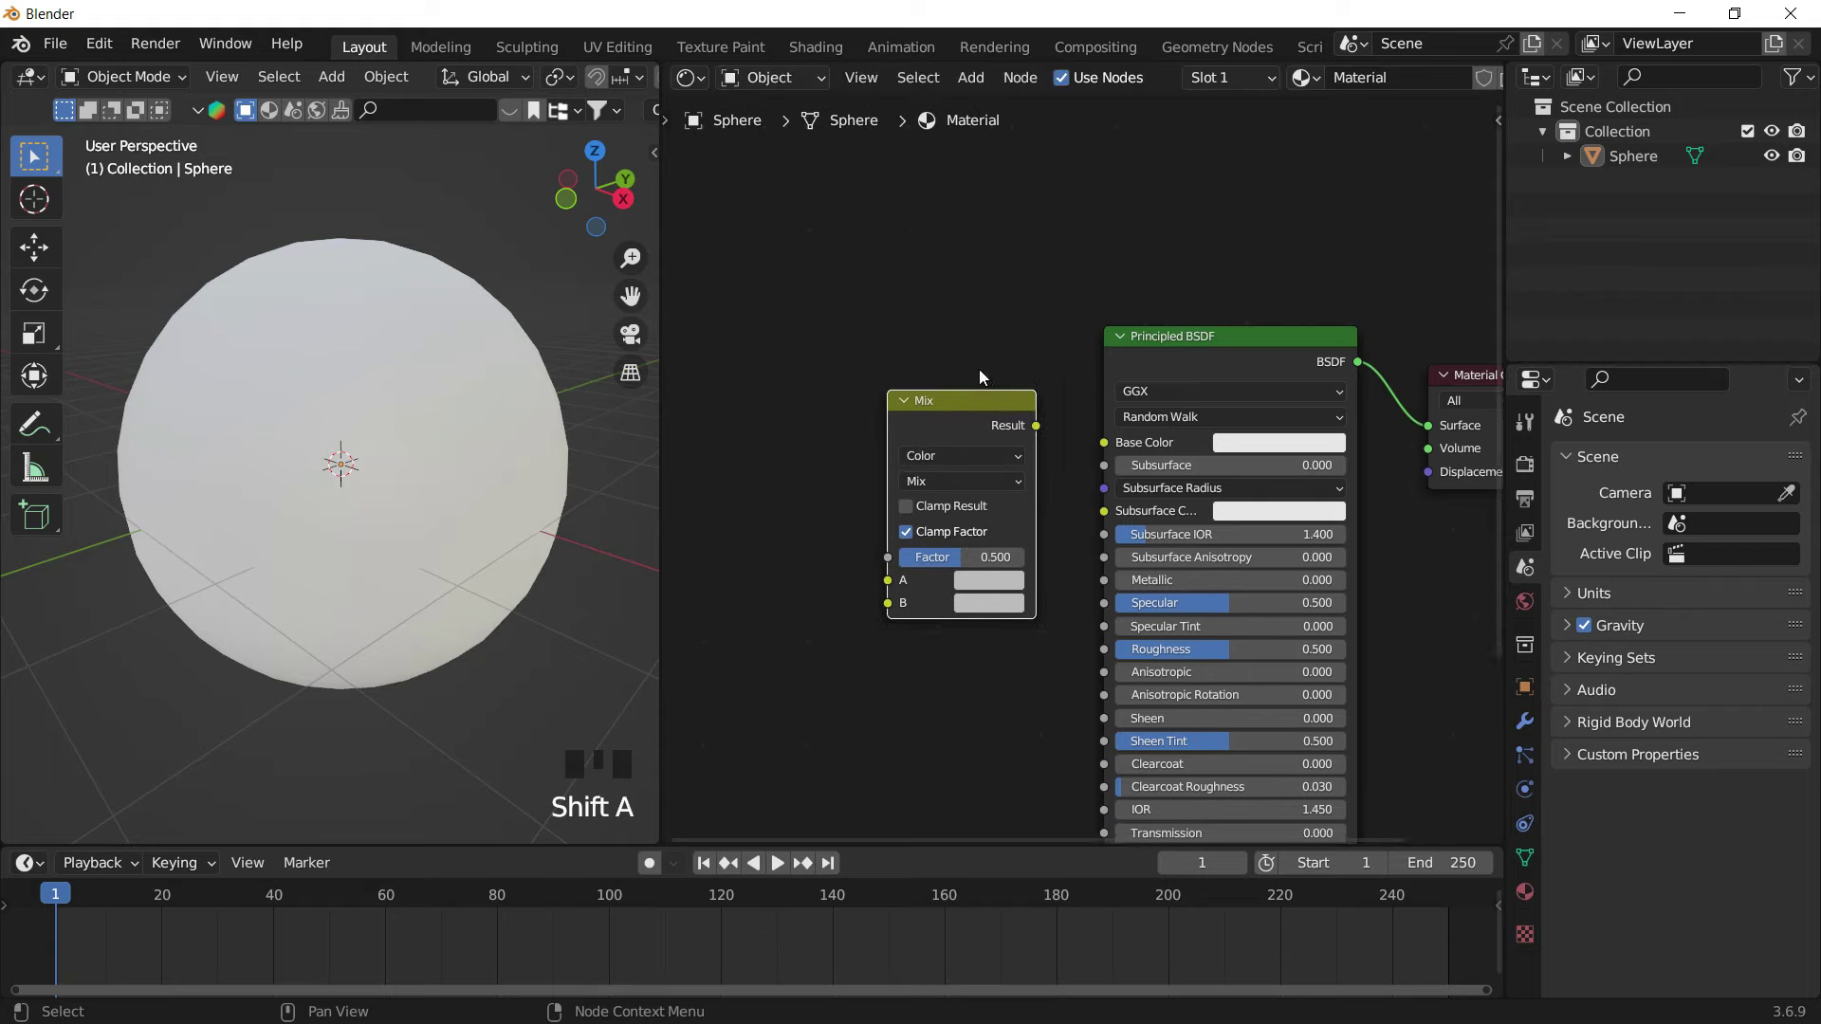
# Place the colour Mix node beside the Principled BSDF and connect it toward the base colour
pyautogui.moveTo(1006, 403); pyautogui.dragTo(924, 385)
pyautogui.click(912, 384)
pyautogui.moveTo(1030, 262); pyautogui.dragTo(1004, 456)
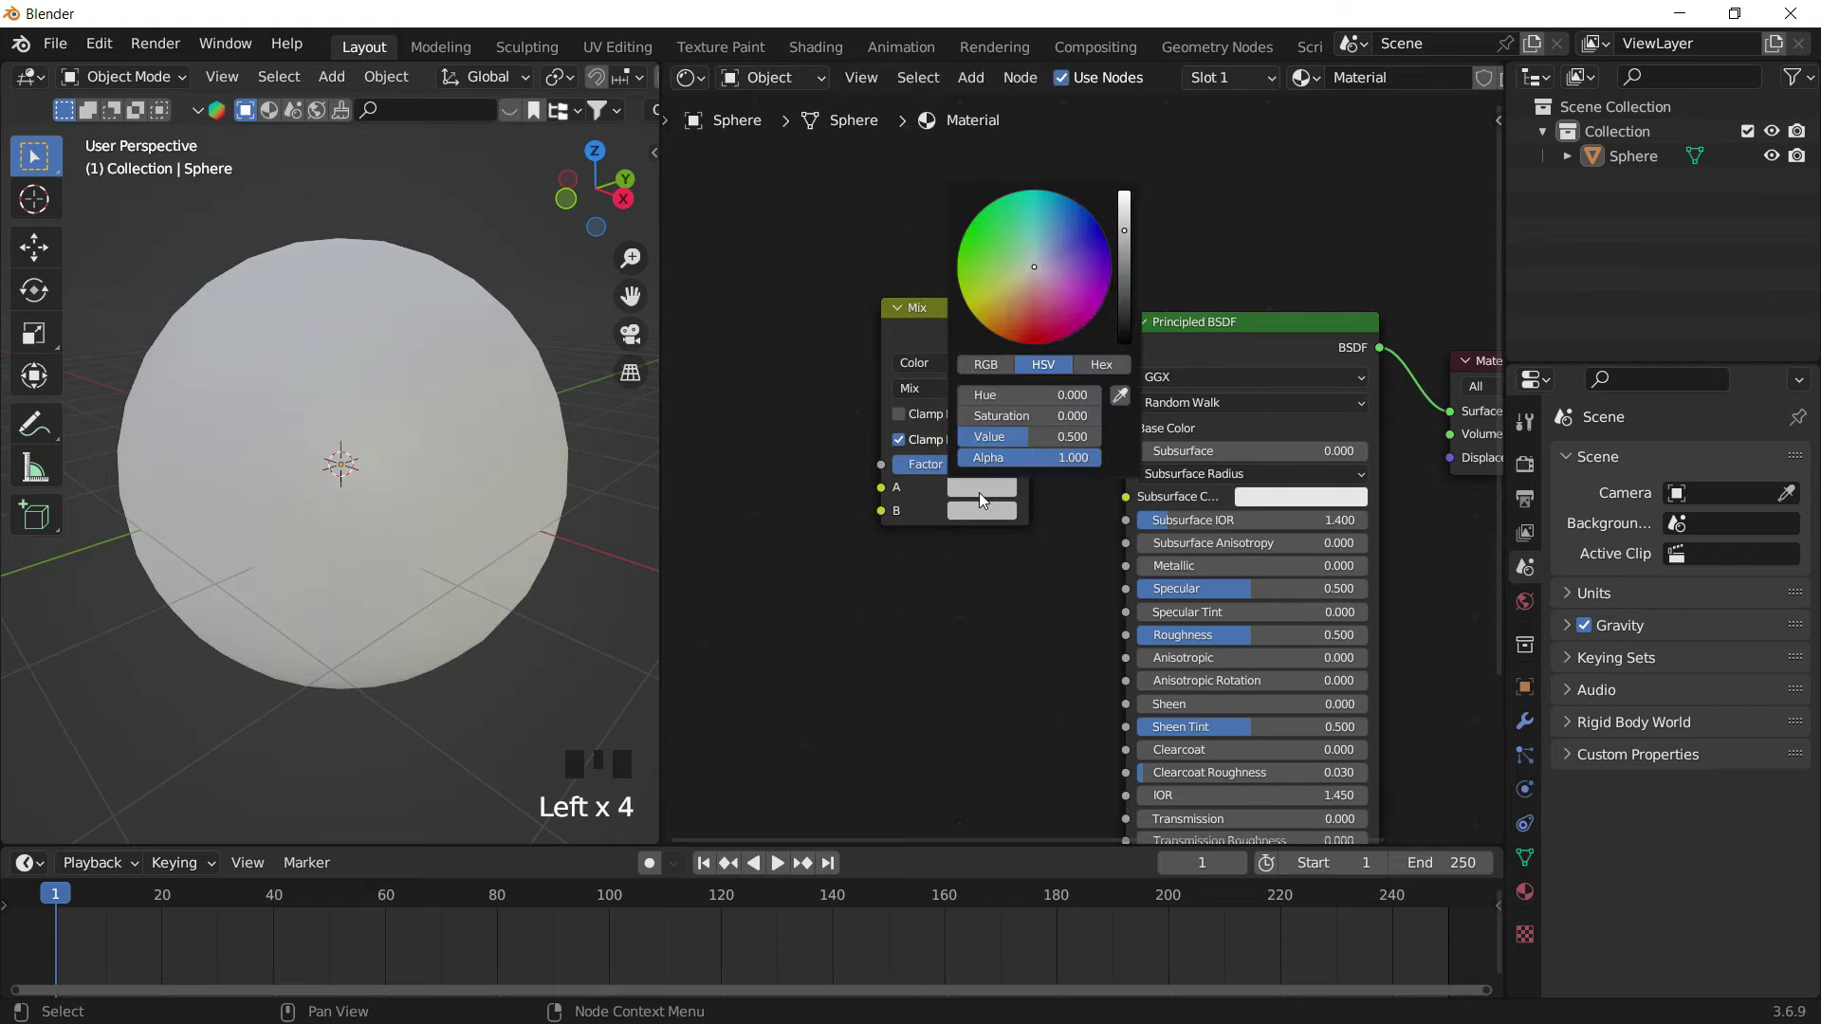
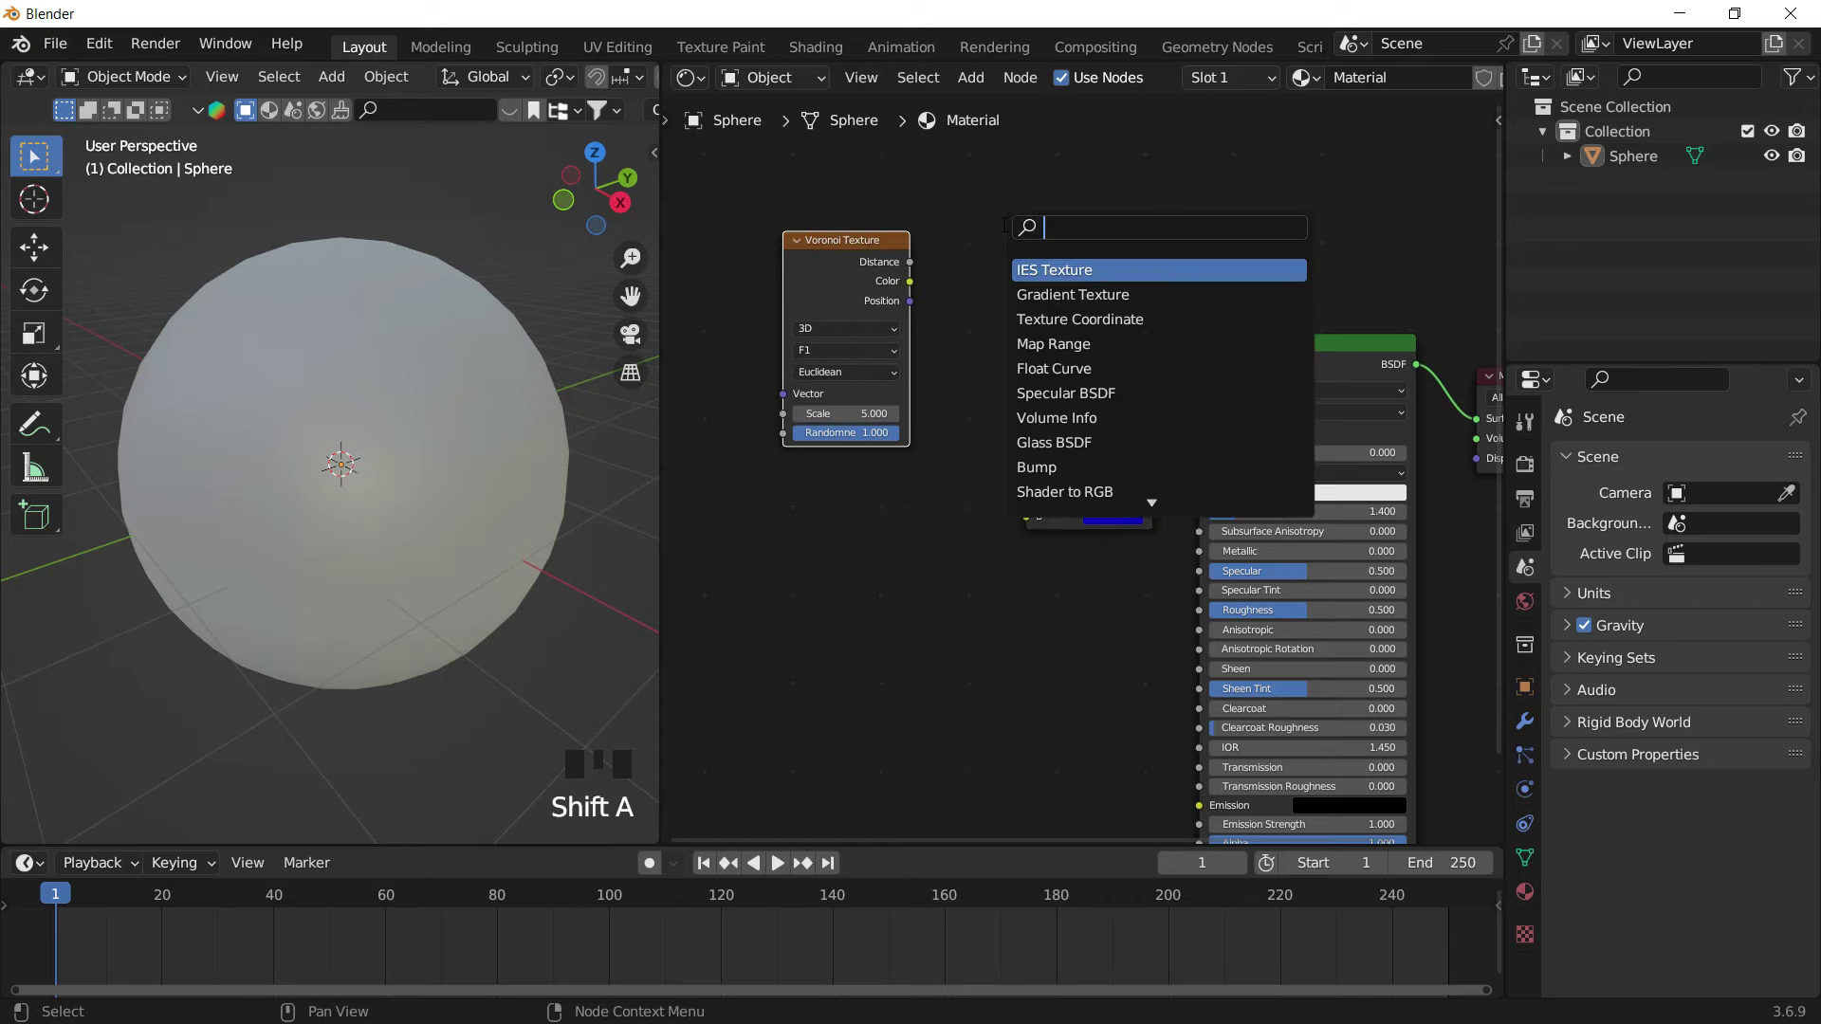
# Add a Musgrave Texture and connect Voronoi Distance to Mix A and Musgrave Height to Mix B
pyautogui.press('shift+a')
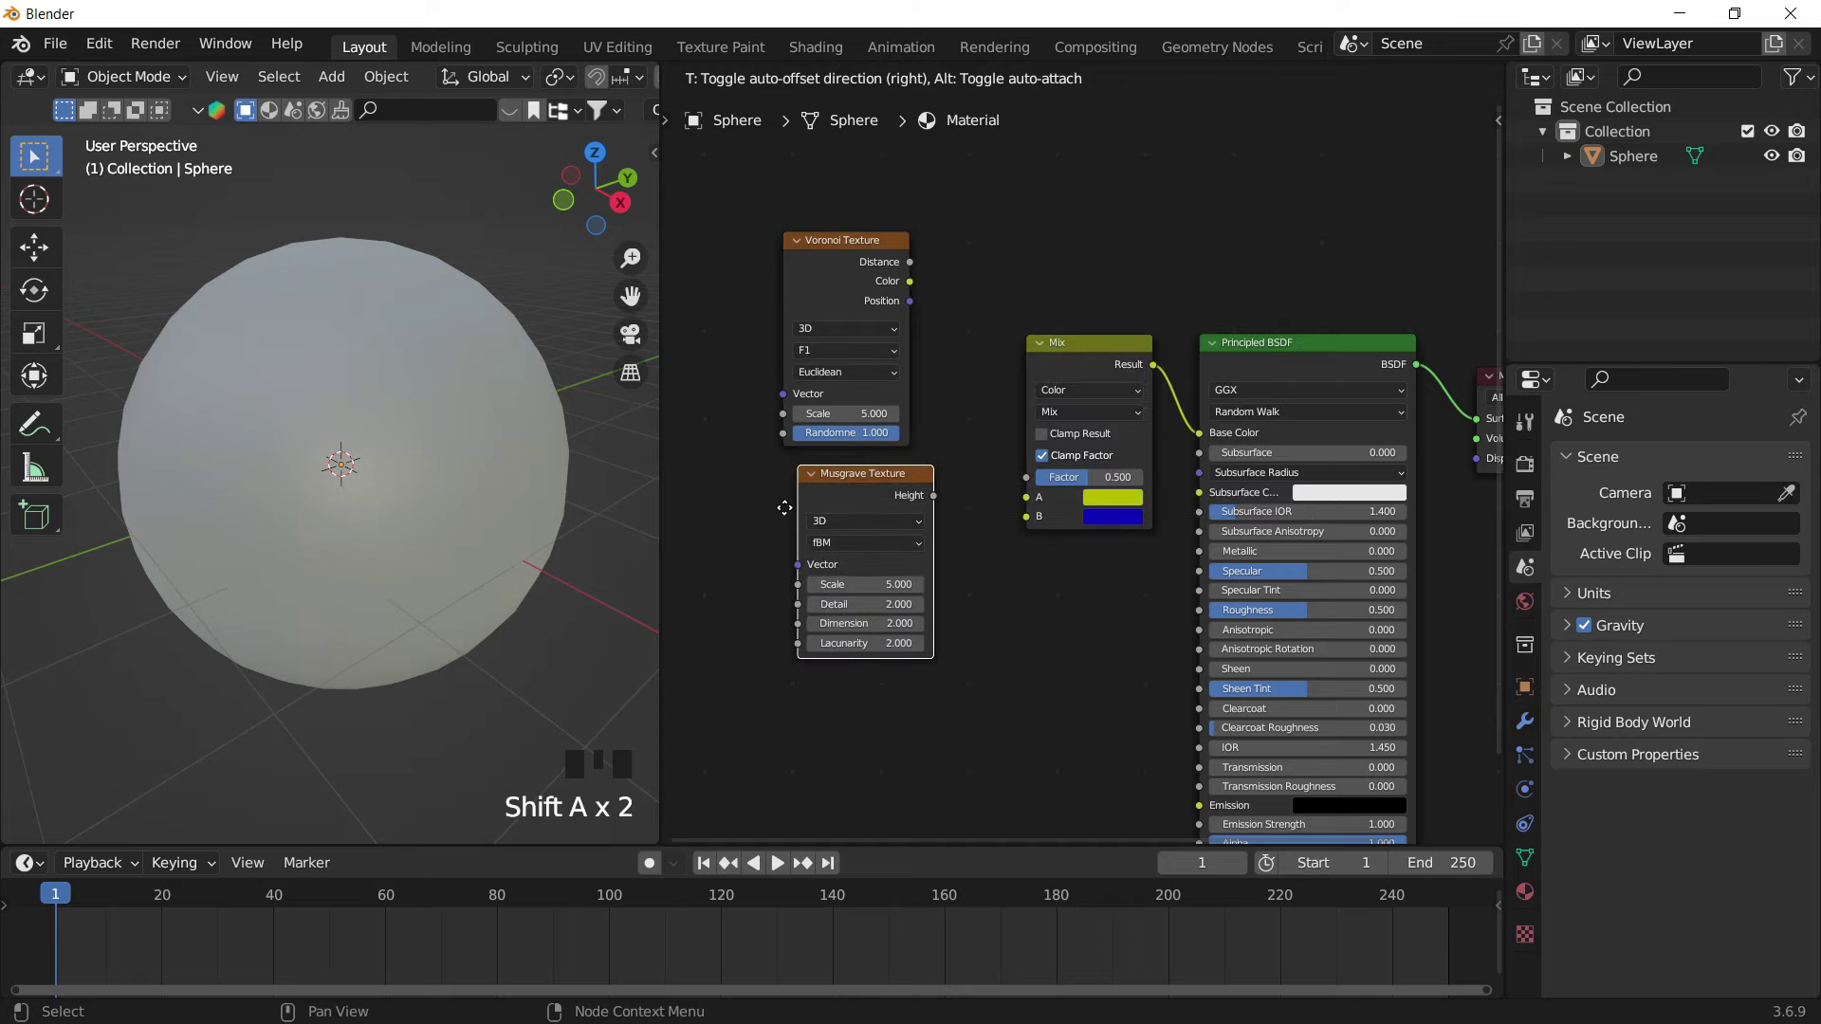
pyautogui.click(925, 306)
pyautogui.click(929, 533)
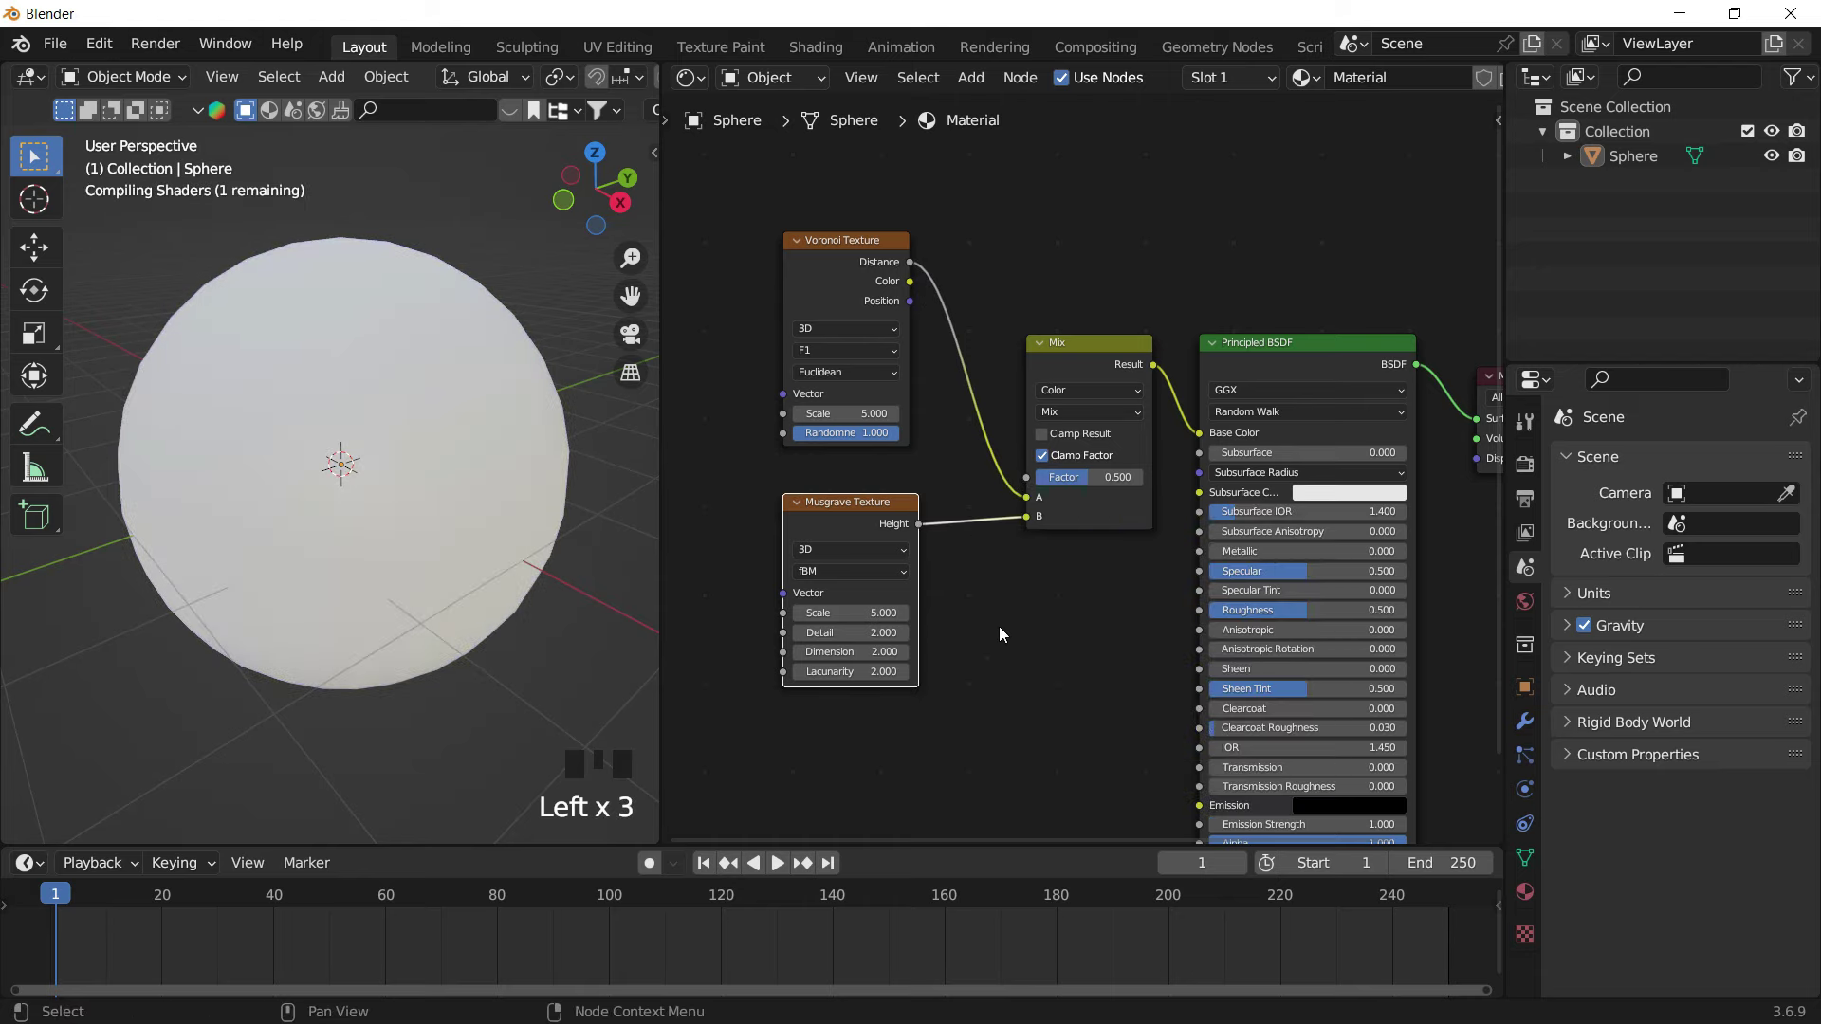
# Finish linking the textures so the sphere shows the spotted pattern
pyautogui.click(865, 243)
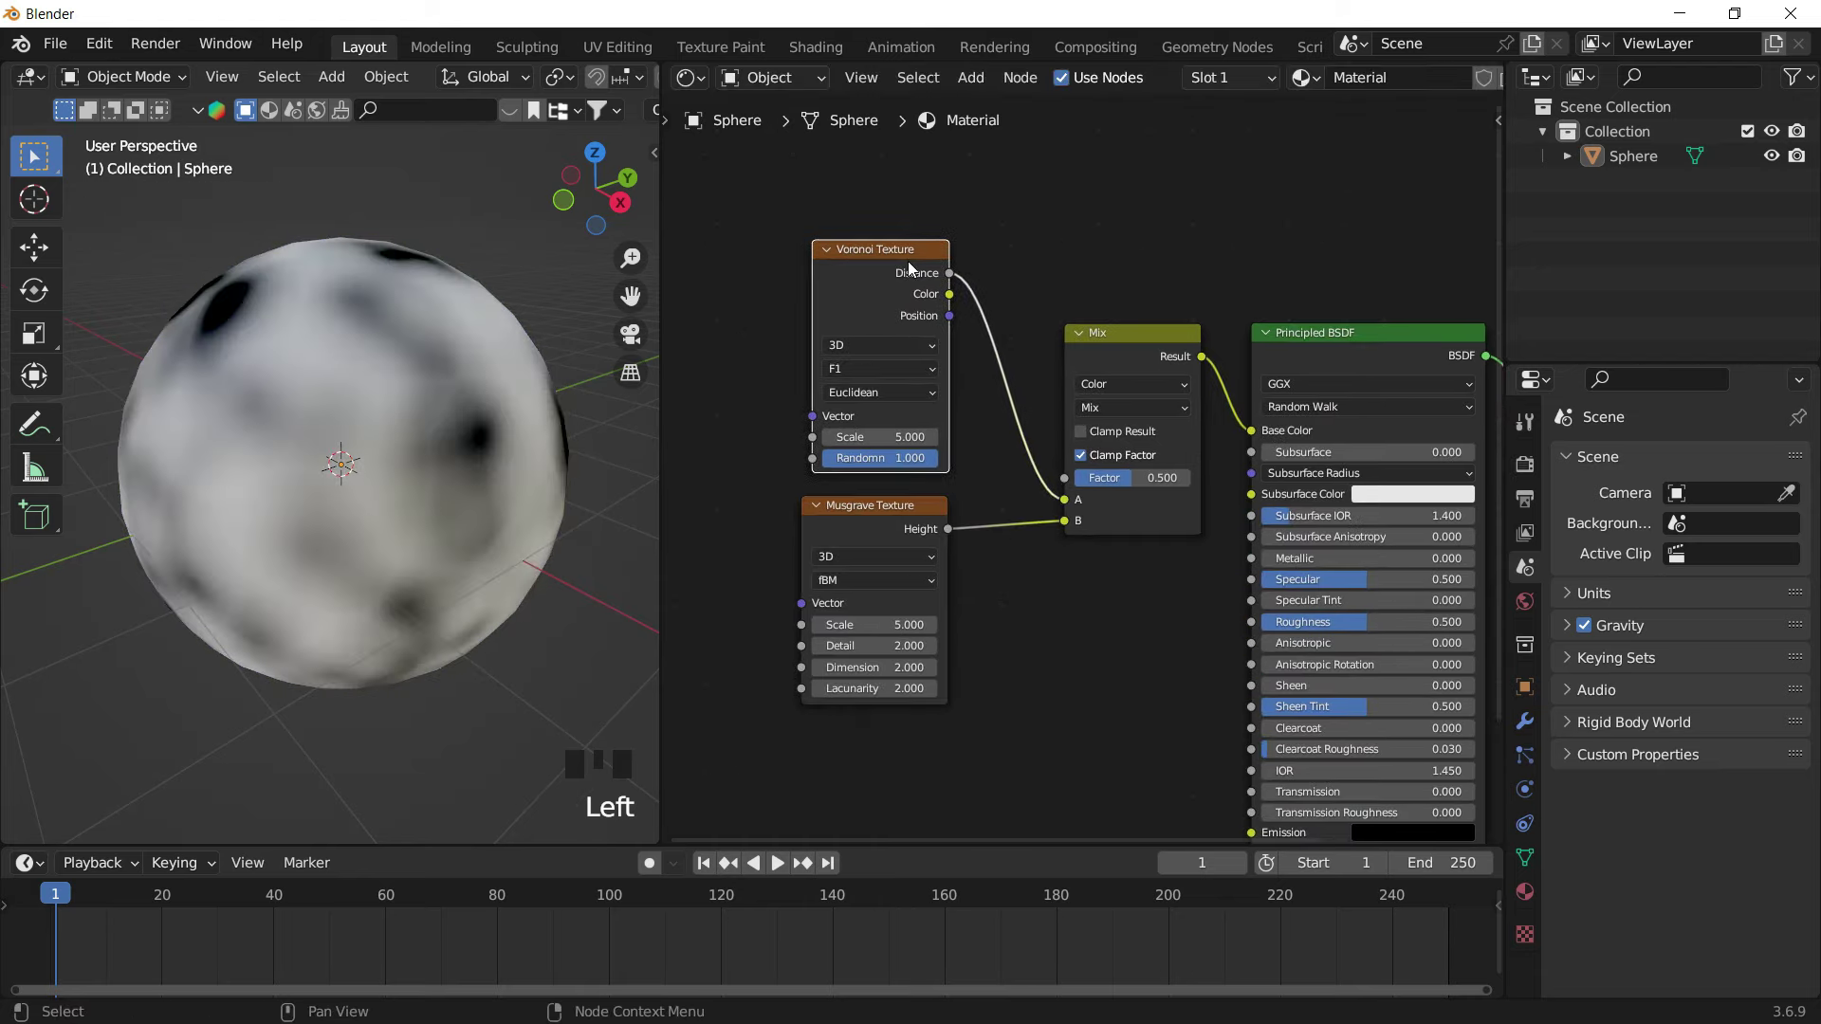
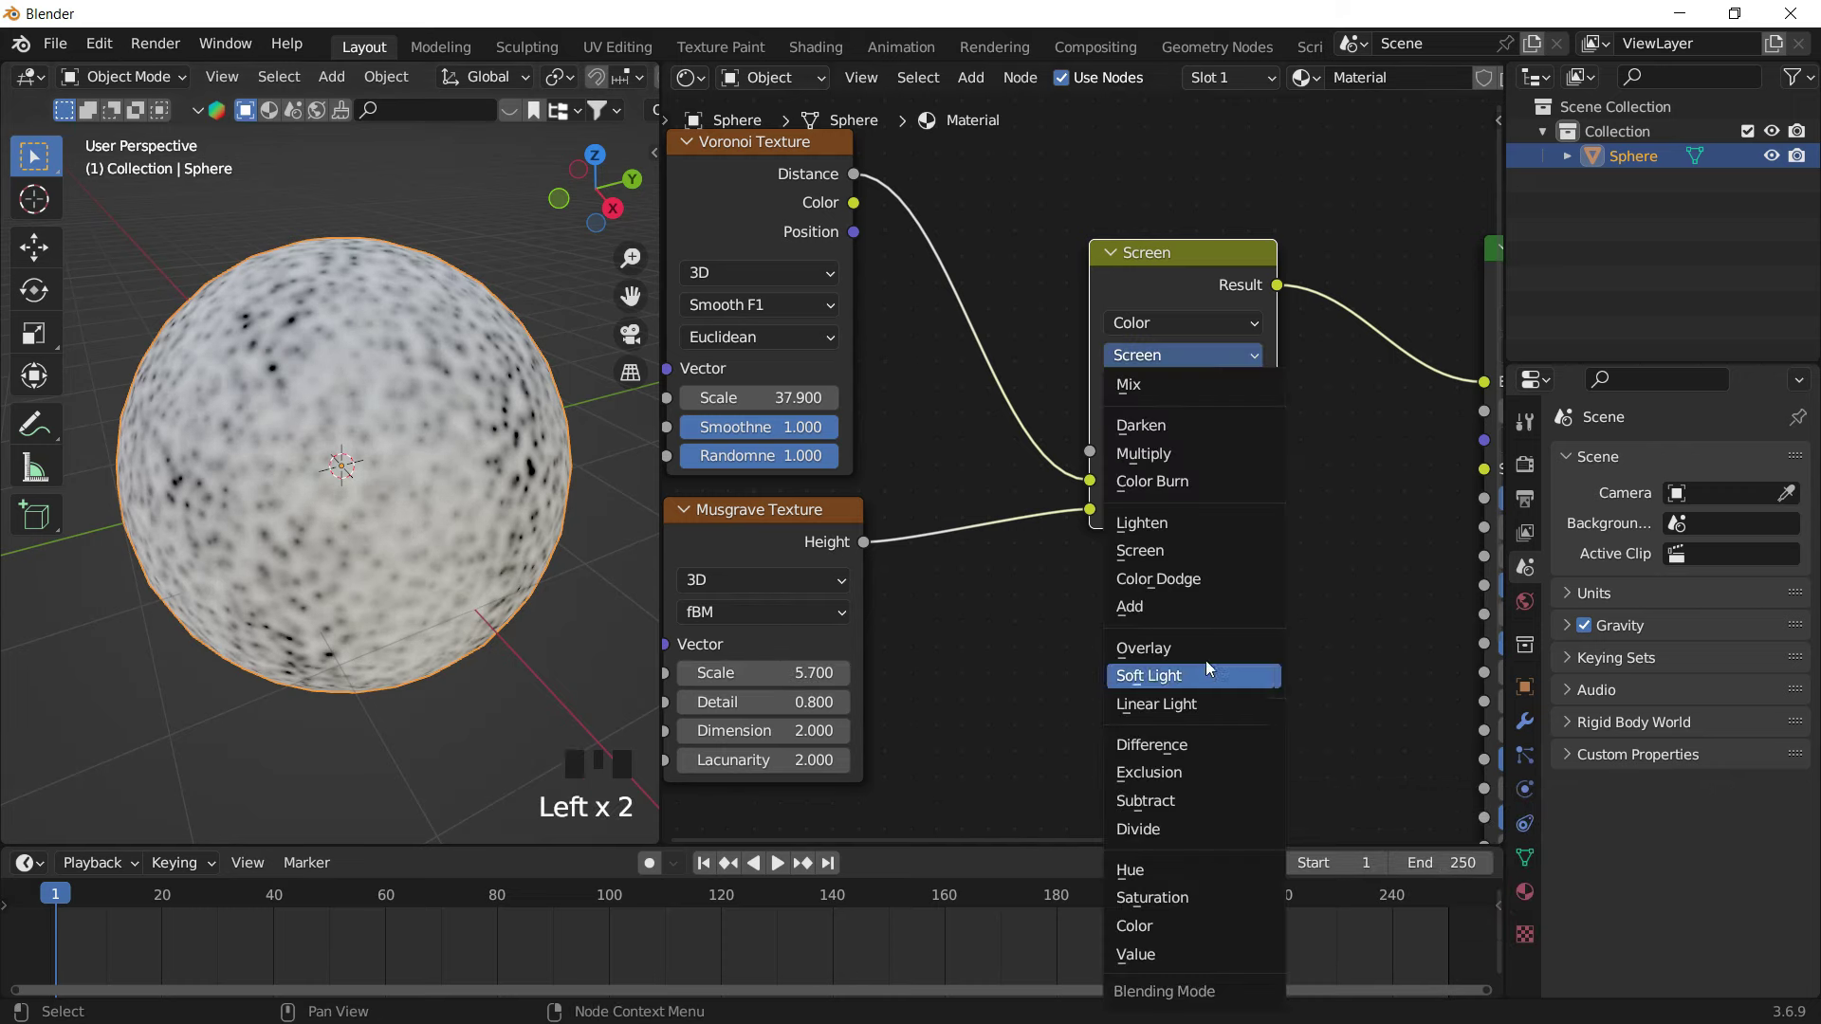
# Switch the colour Mix node's blending mode to Overlay
pyautogui.moveTo(1209, 661); pyautogui.dragTo(583, 315)
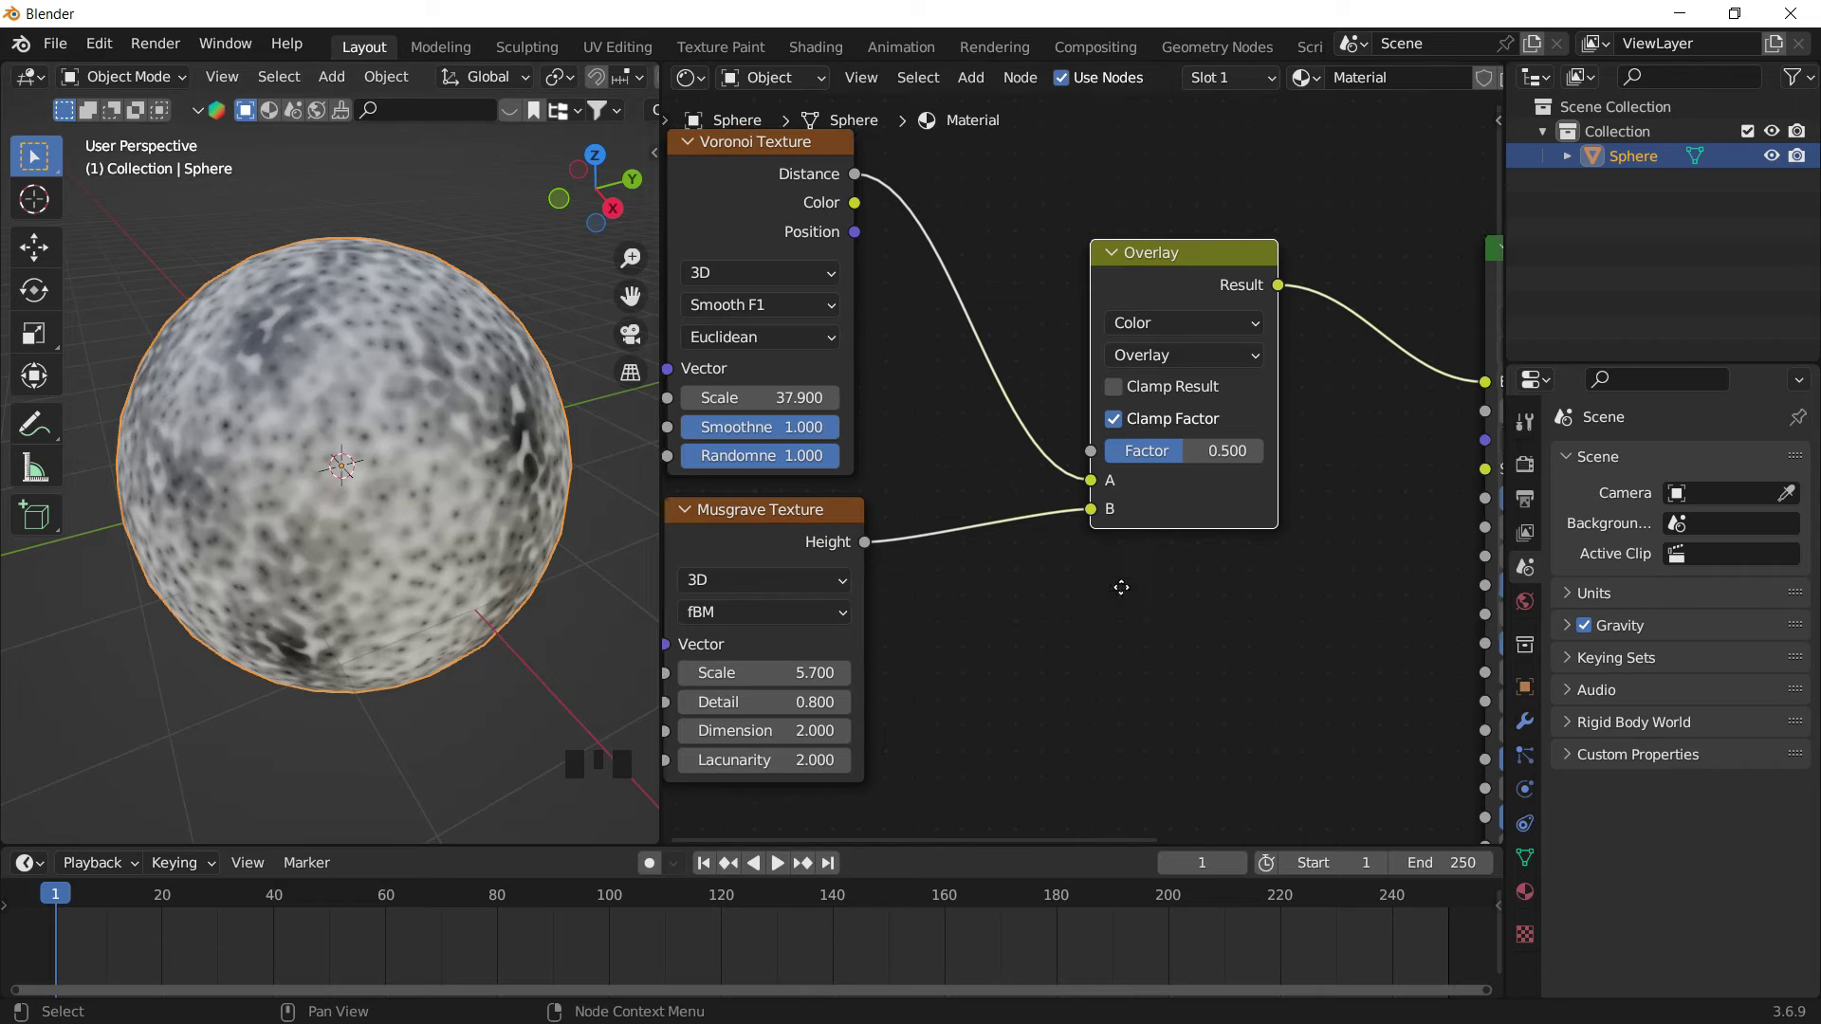
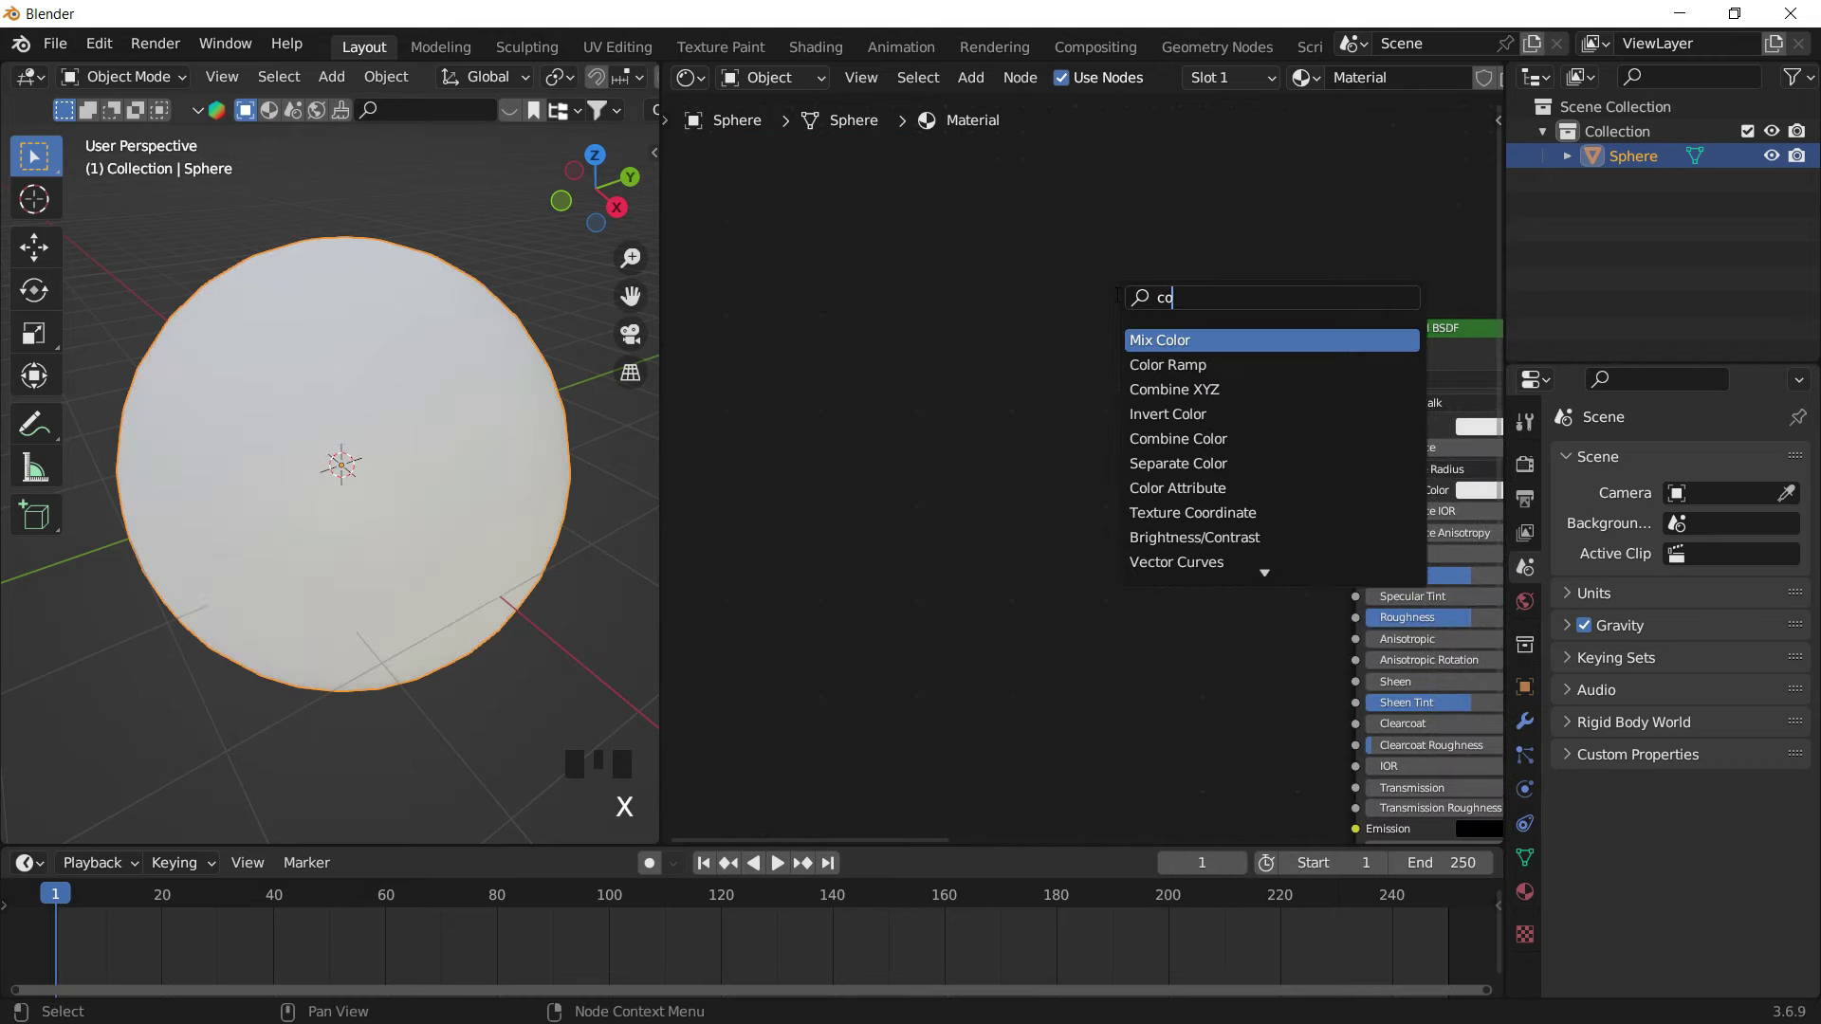
# Add a Color Ramp node beside the Principled BSDF via Shift+A
pyautogui.press('shift+a')
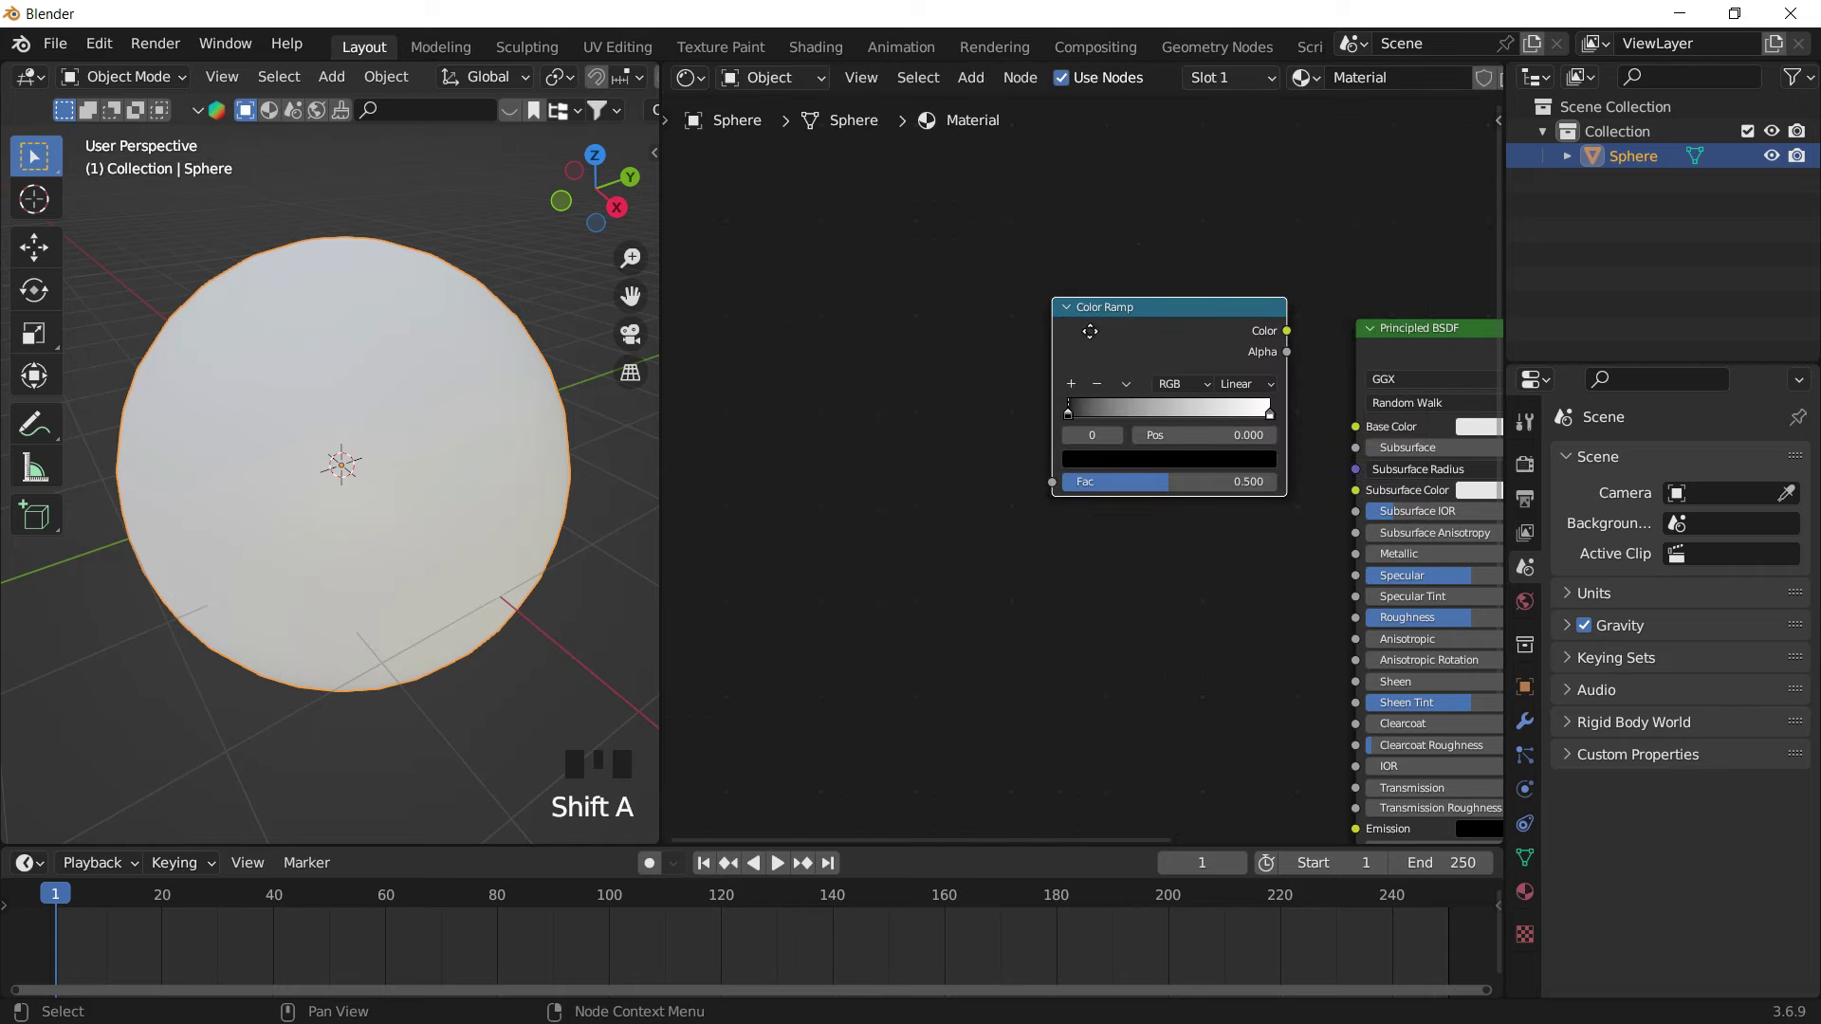
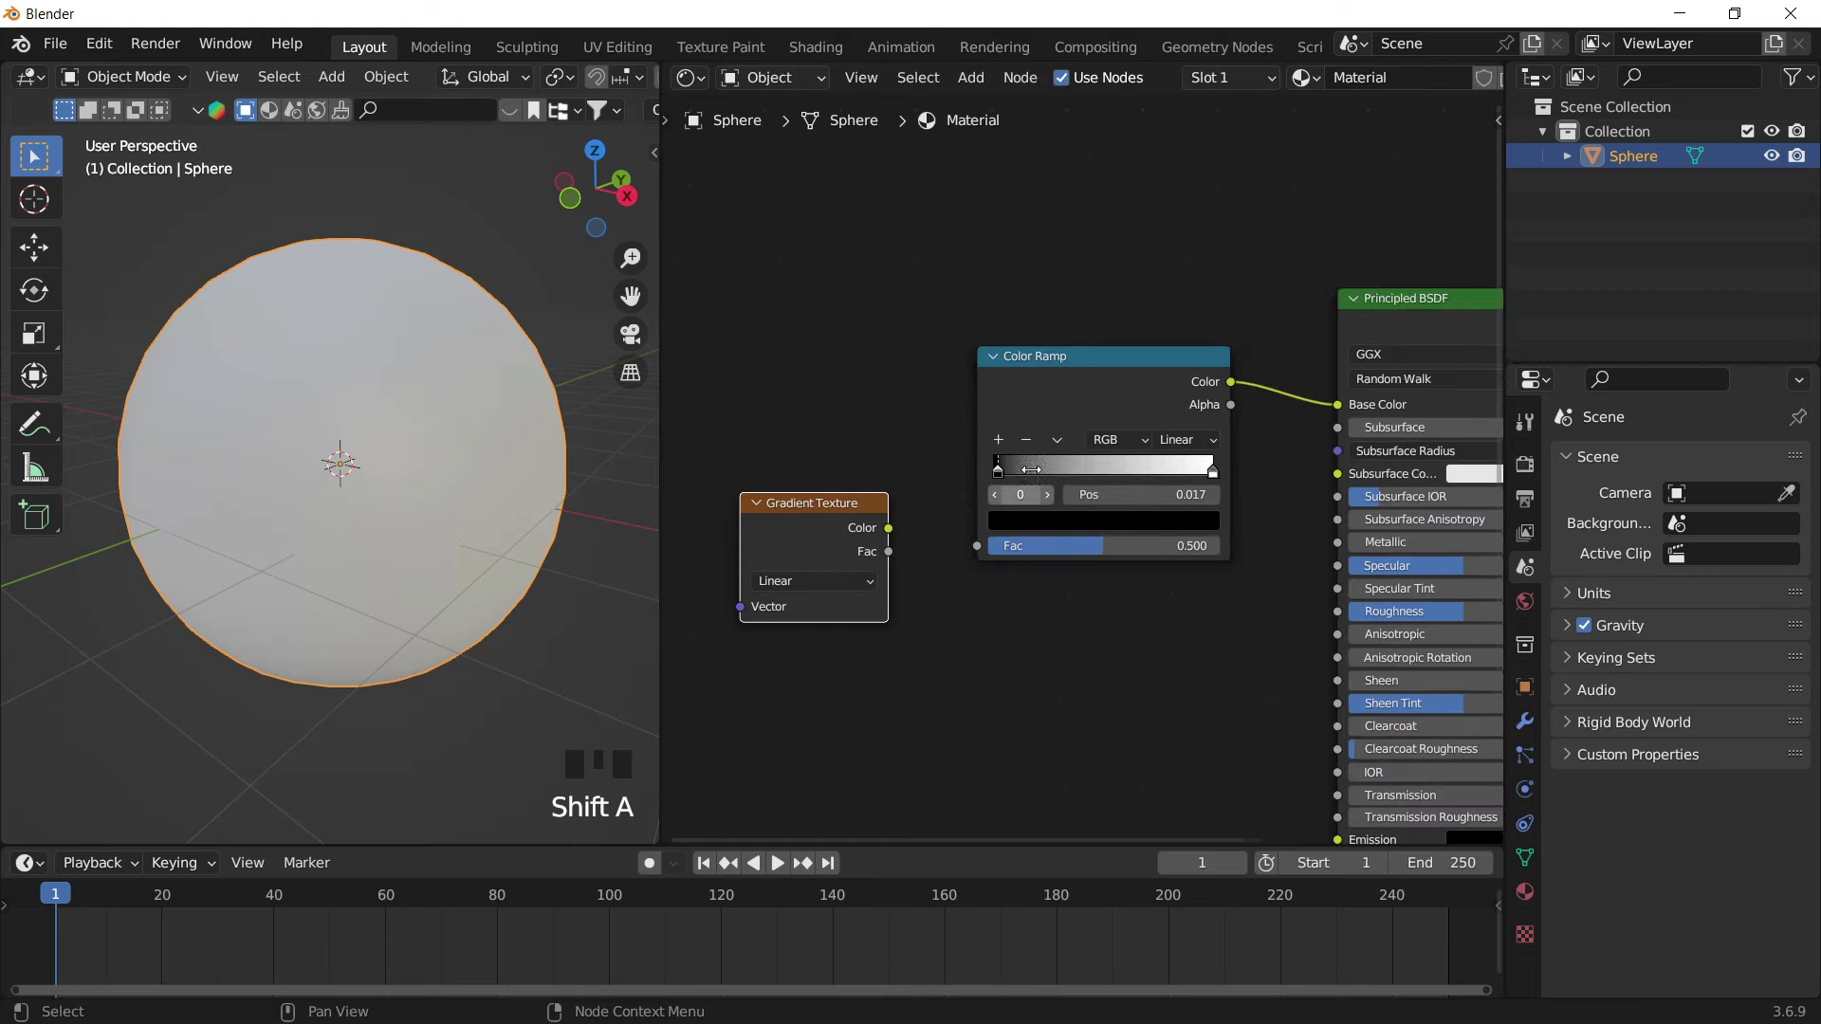
# Feed the Gradient Texture colour into the Color Ramp factor and arrange the view around the ramp
pyautogui.moveTo(904, 462); pyautogui.dragTo(1046, 617)
pyautogui.moveTo(424, 340); pyautogui.dragTo(1047, 452)
pyautogui.moveTo(1047, 452); pyautogui.dragTo(582, 309)
pyautogui.middleClick(650, 394)
pyautogui.moveTo(1143, 452); pyautogui.dragTo(445, 453)
pyautogui.moveTo(445, 452); pyautogui.dragTo(430, 453)
pyautogui.scroll(-3)
pyautogui.scroll(-3)
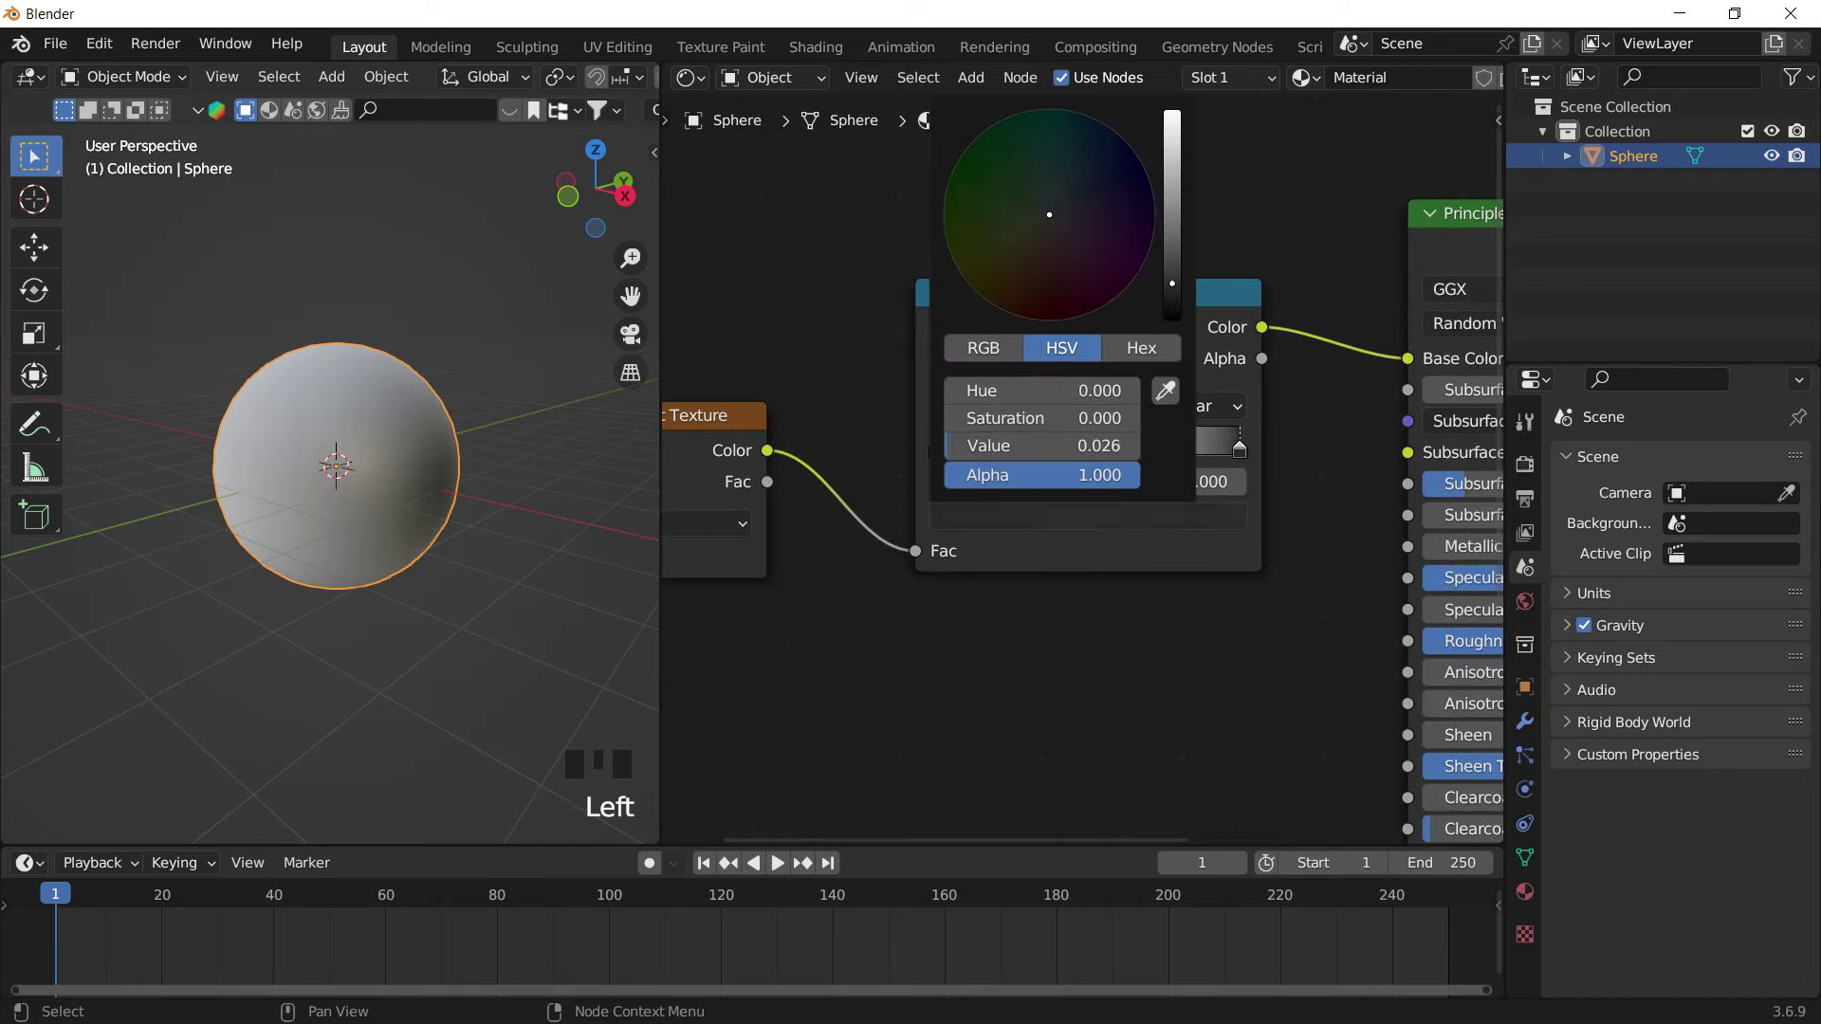
# Colour the ramp stops very dark purple and bright green, with the purple stop at about 0.908
pyautogui.moveTo(672, 459); pyautogui.dragTo(1002, 501)
pyautogui.click(1220, 538)
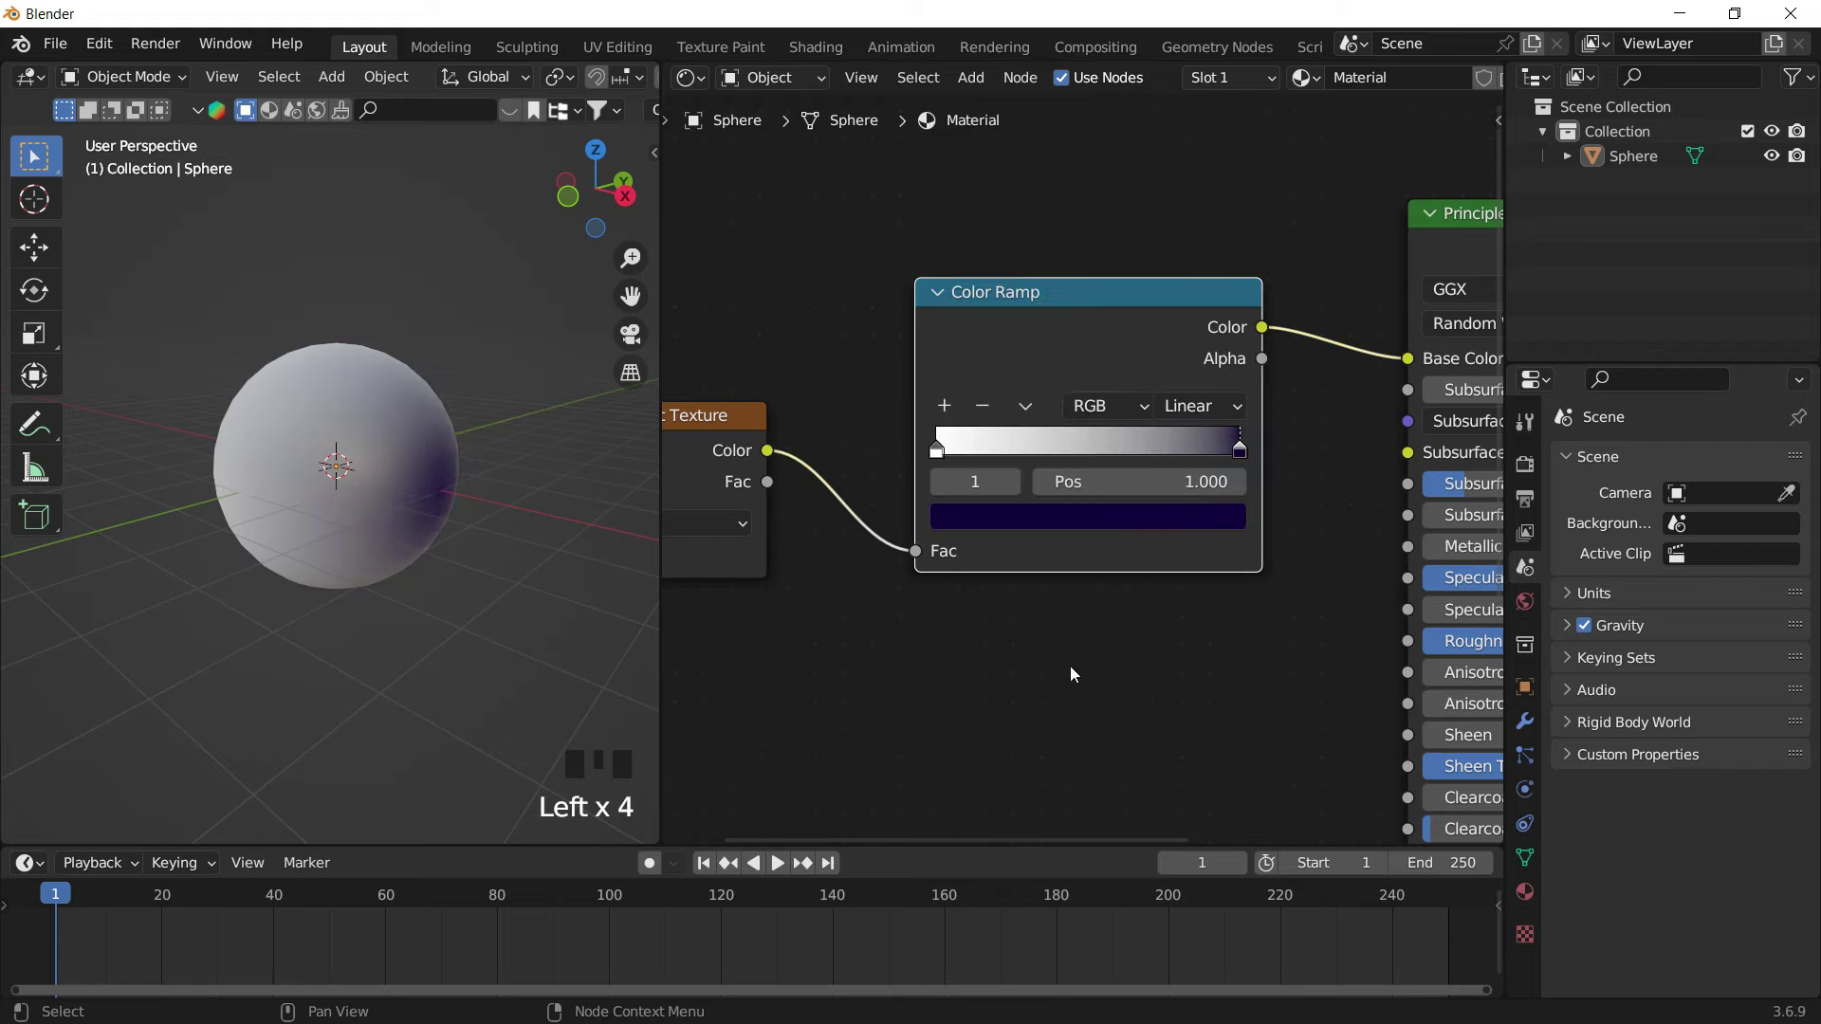
pyautogui.click(1013, 540)
pyautogui.click(1021, 530)
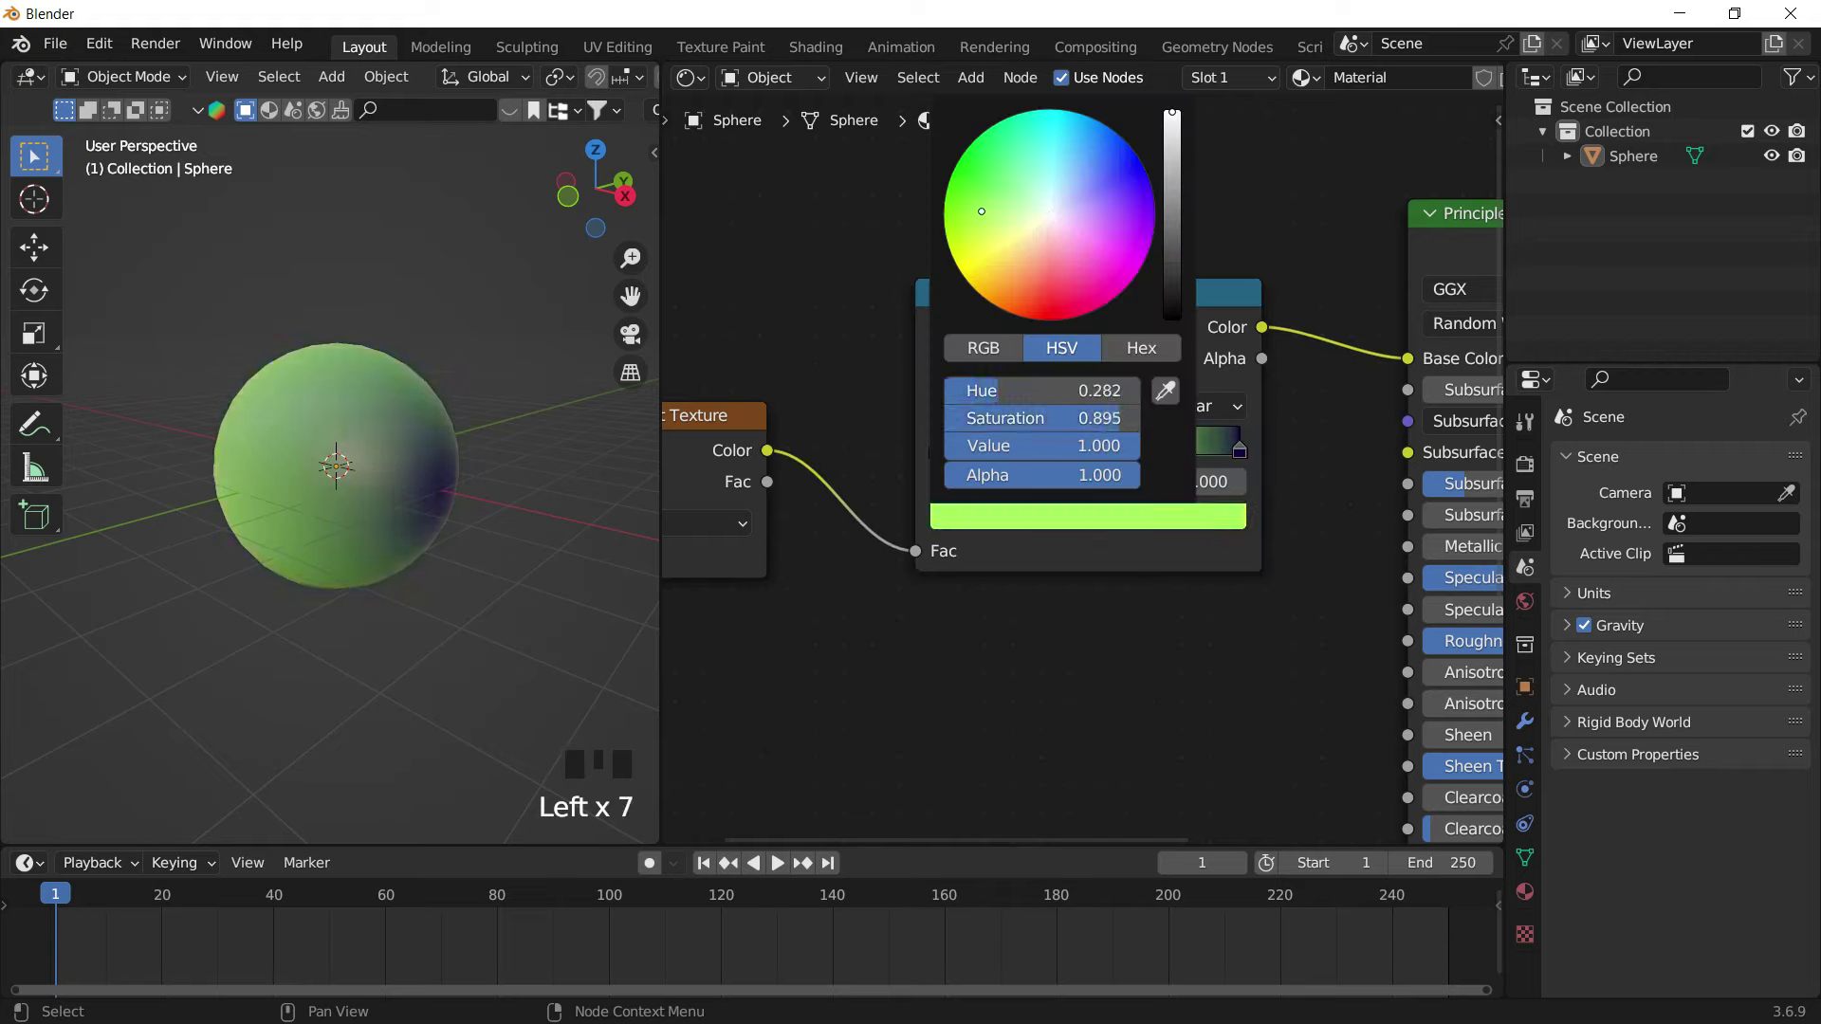
pyautogui.moveTo(393, 401); pyautogui.dragTo(1029, 458)
pyautogui.moveTo(1030, 458); pyautogui.dragTo(427, 538)
pyautogui.moveTo(426, 539); pyautogui.dragTo(489, 543)
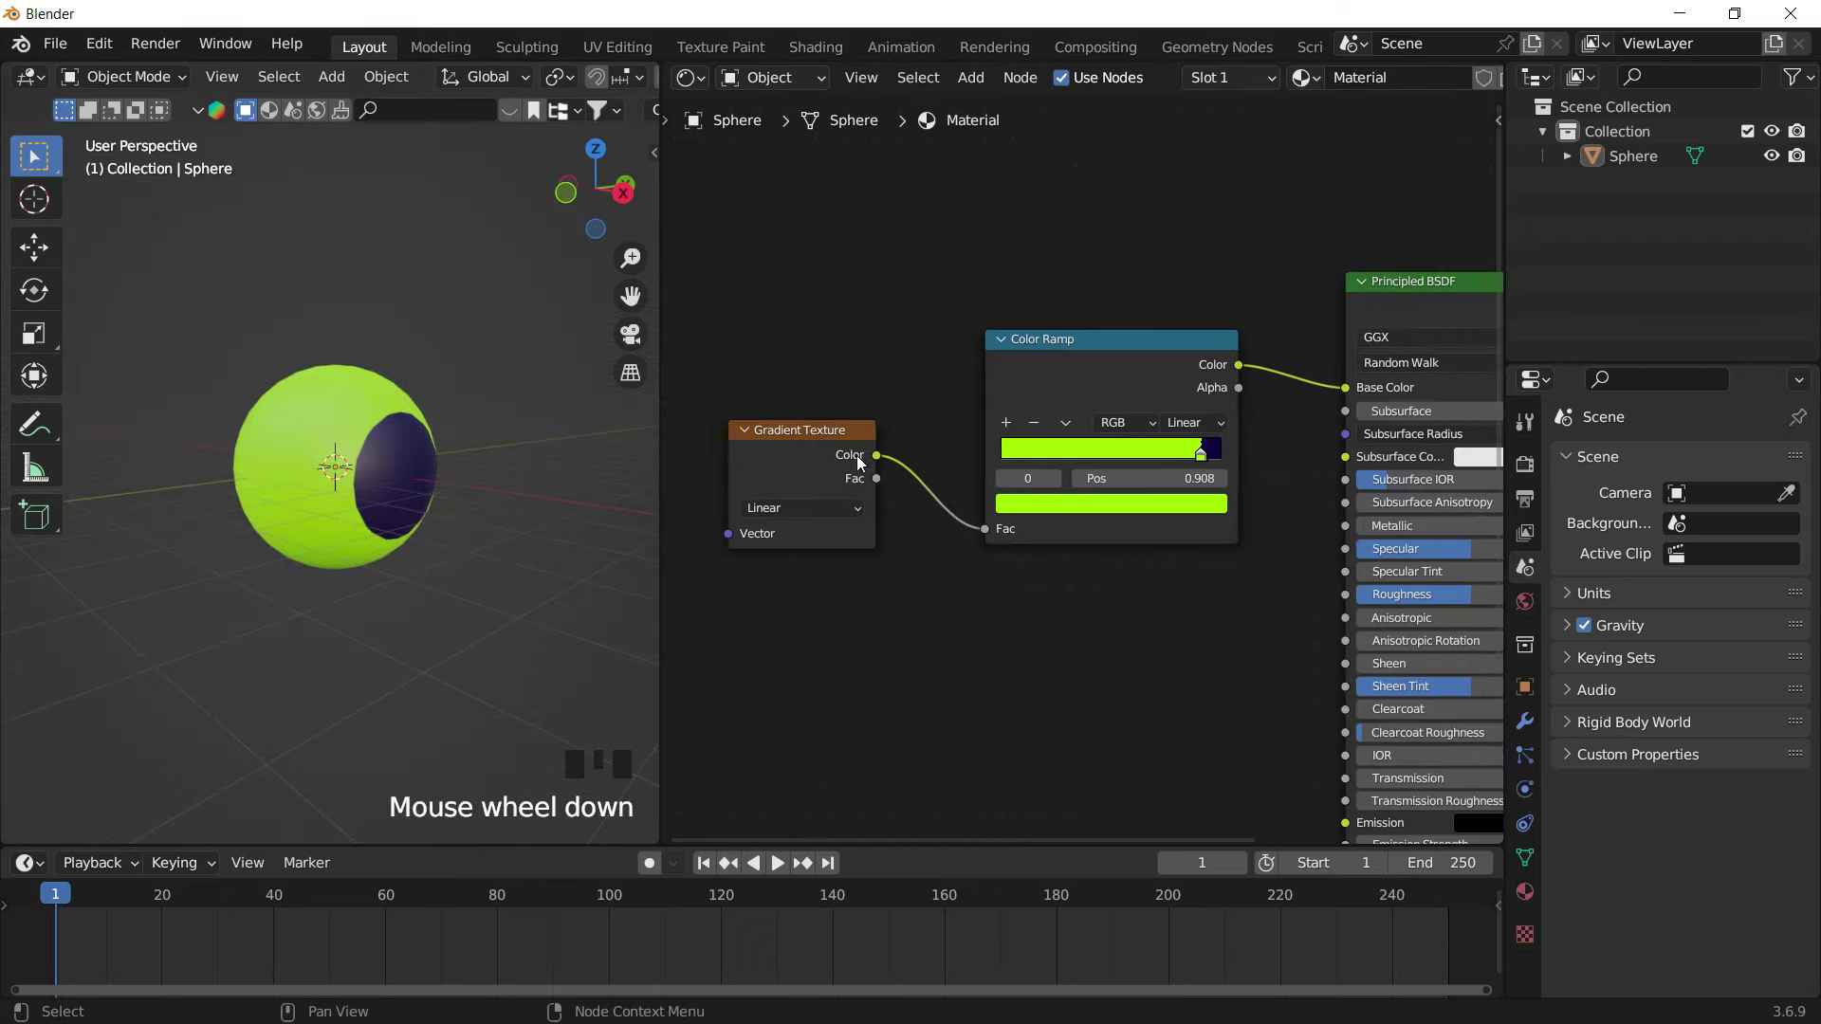
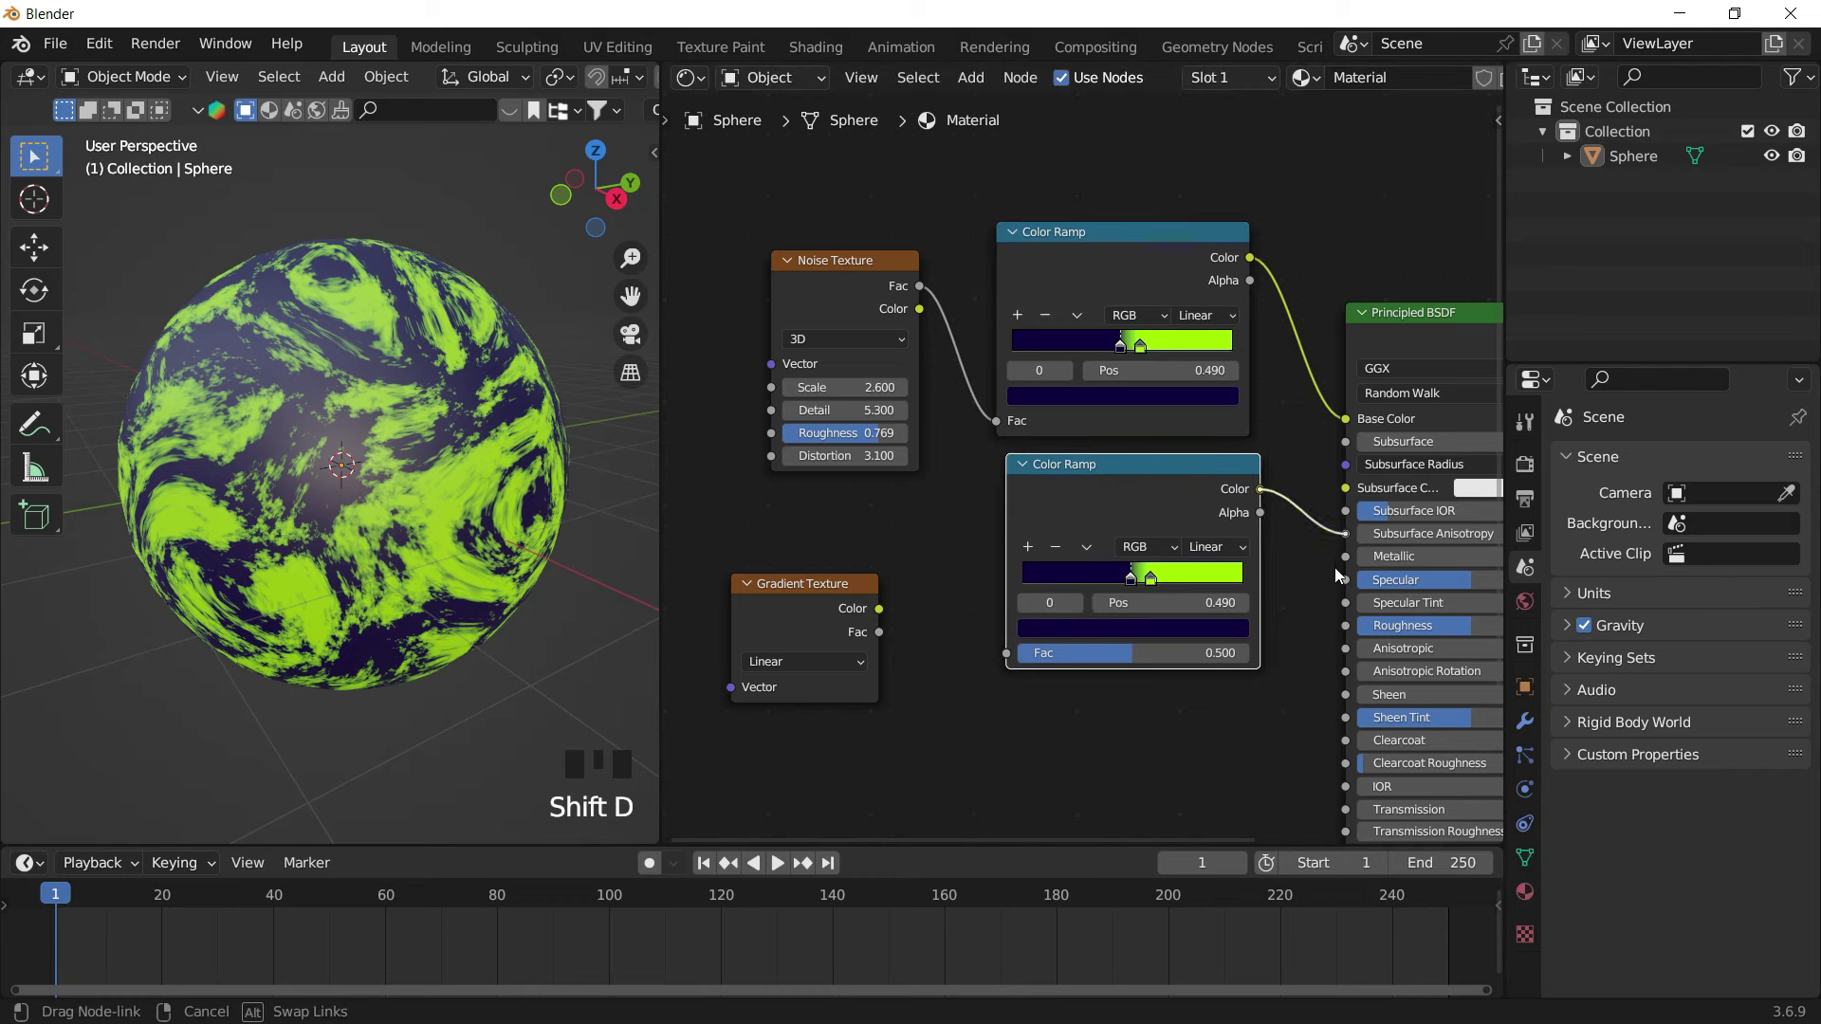
# Wire Noise Fac into the second Color Ramp and its Color into the BSDF Roughness
pyautogui.click(1005, 404)
pyautogui.click(932, 325)
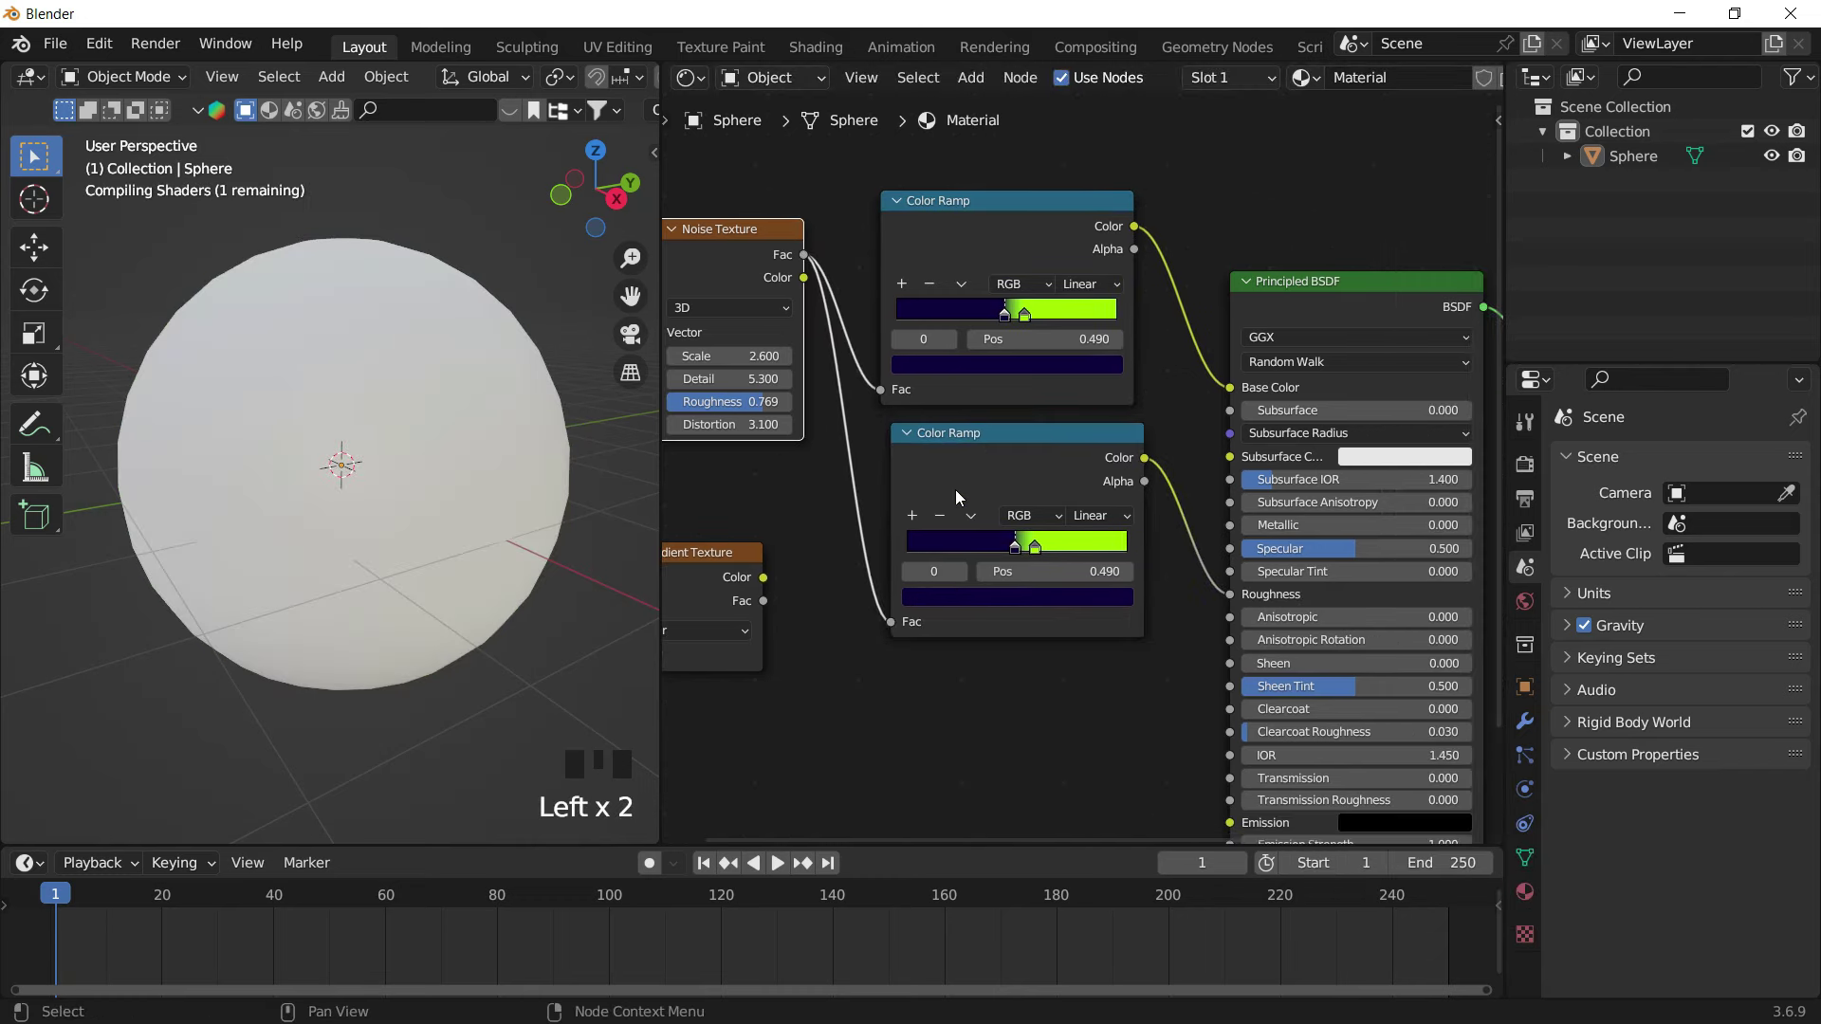
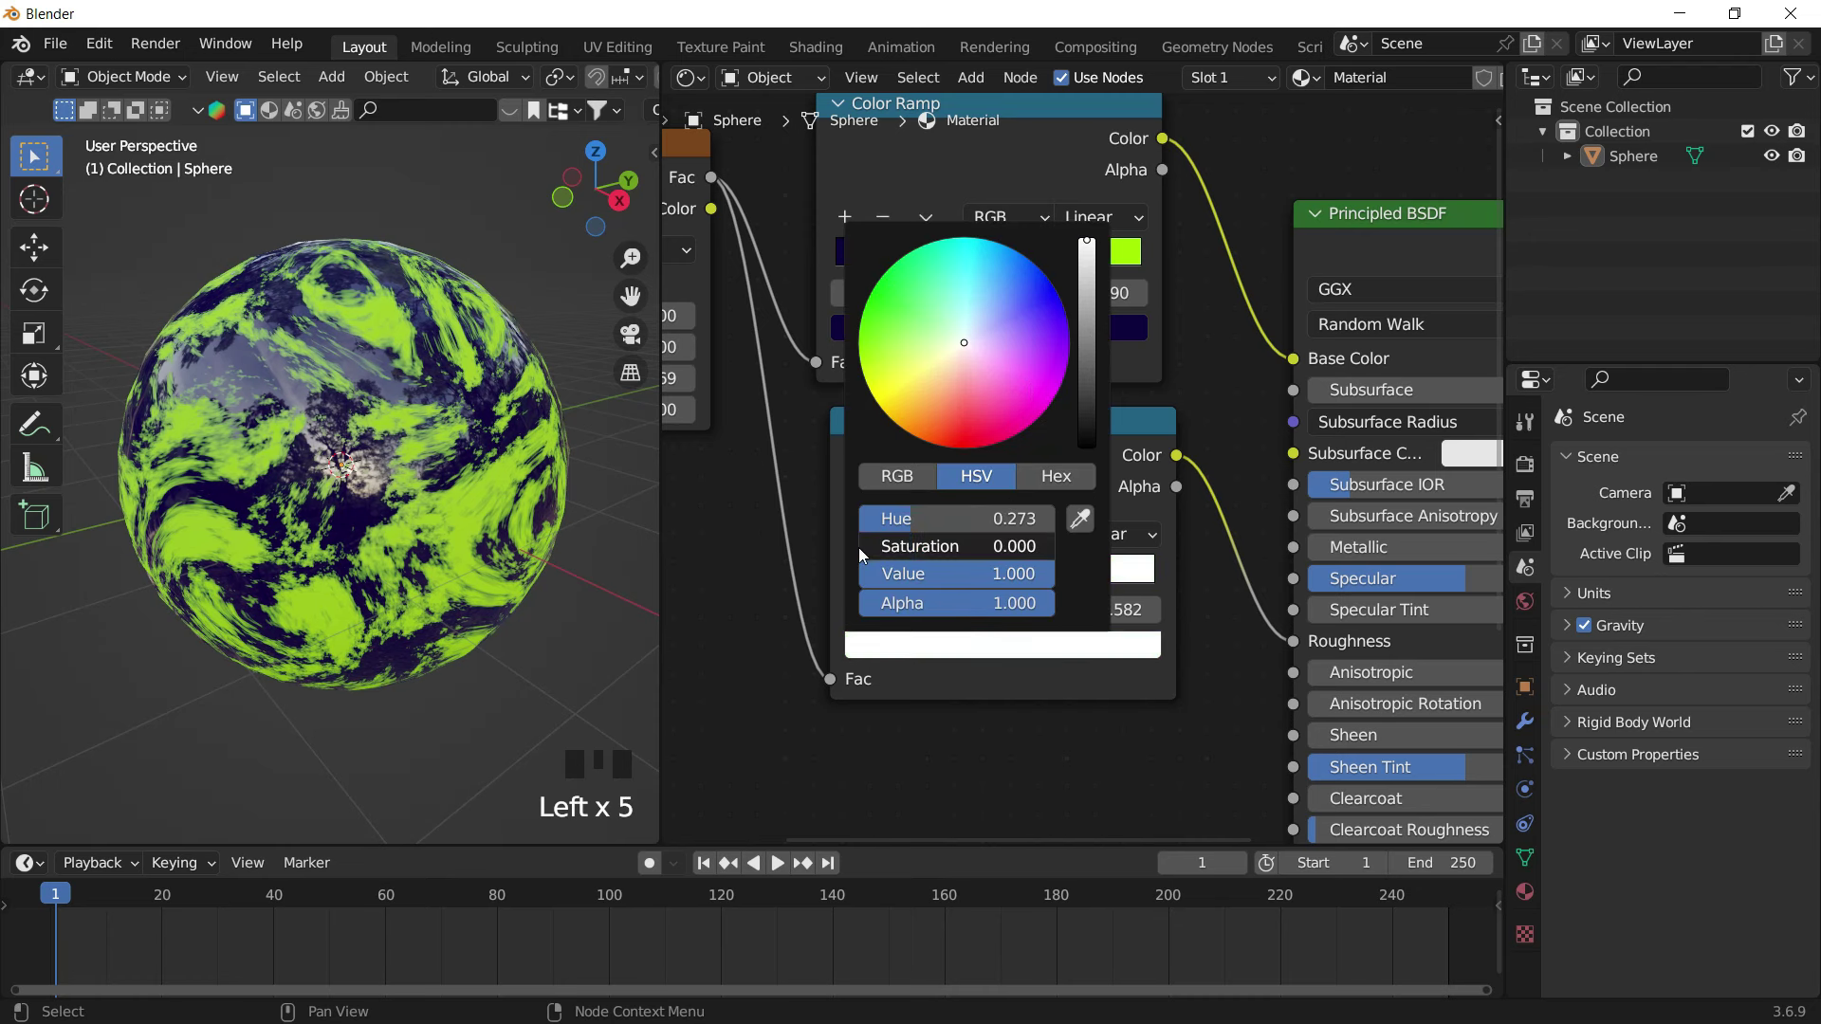
# Orbit and zoom around the sphere to inspect how the roughness ramp reads on the surface
pyautogui.click(1063, 788)
pyautogui.moveTo(540, 452); pyautogui.dragTo(468, 351)
pyautogui.scroll(3)
pyautogui.moveTo(425, 356); pyautogui.dragTo(484, 399)
pyautogui.scroll(-3)
pyautogui.moveTo(463, 400); pyautogui.dragTo(1056, 585)
pyautogui.scroll(3)
pyautogui.scroll(-3)
pyautogui.moveTo(1057, 585); pyautogui.dragTo(459, 399)
pyautogui.moveTo(459, 398); pyautogui.dragTo(438, 401)
pyautogui.scroll(-3)
pyautogui.moveTo(375, 345); pyautogui.dragTo(338, 351)
pyautogui.scroll(3)
pyautogui.moveTo(369, 380); pyautogui.dragTo(430, 430)
pyautogui.scroll(-3)
# Flip the roughness ramp to run white to black with its stops pulled close around 0.432
pyautogui.moveTo(427, 399); pyautogui.dragTo(1027, 649)
pyautogui.moveTo(1027, 648); pyautogui.dragTo(981, 582)
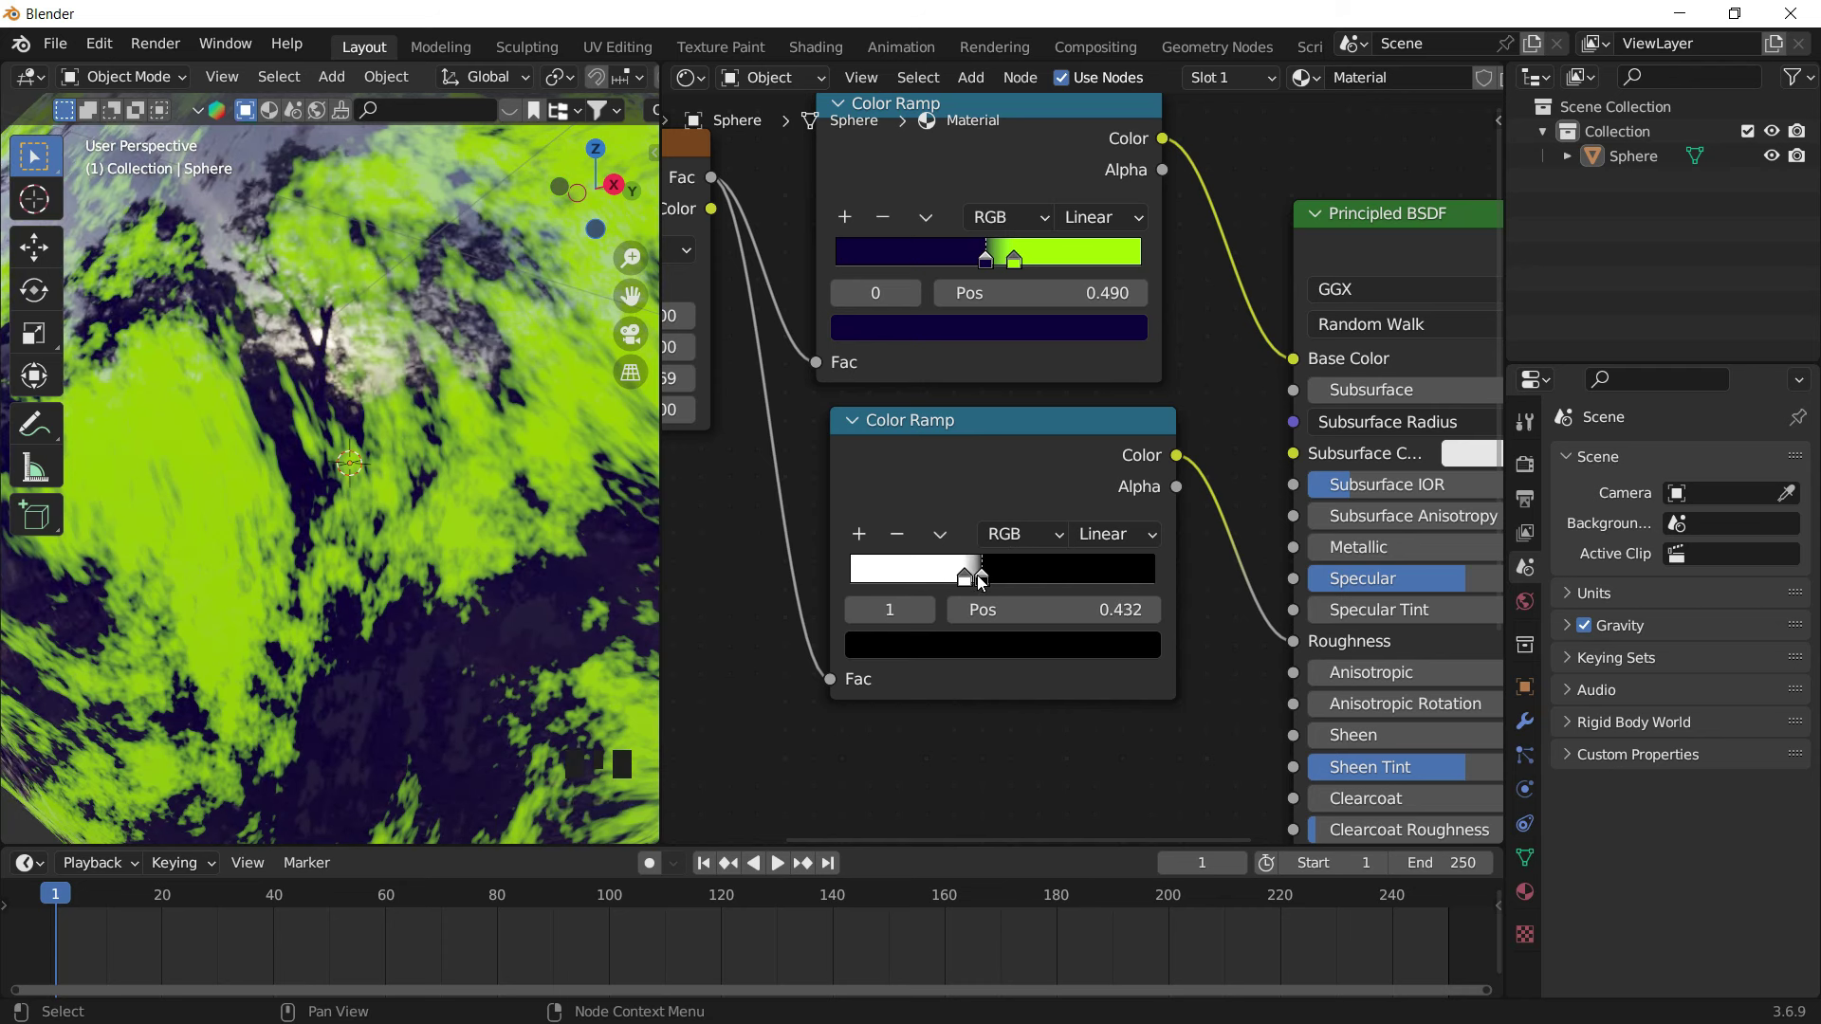
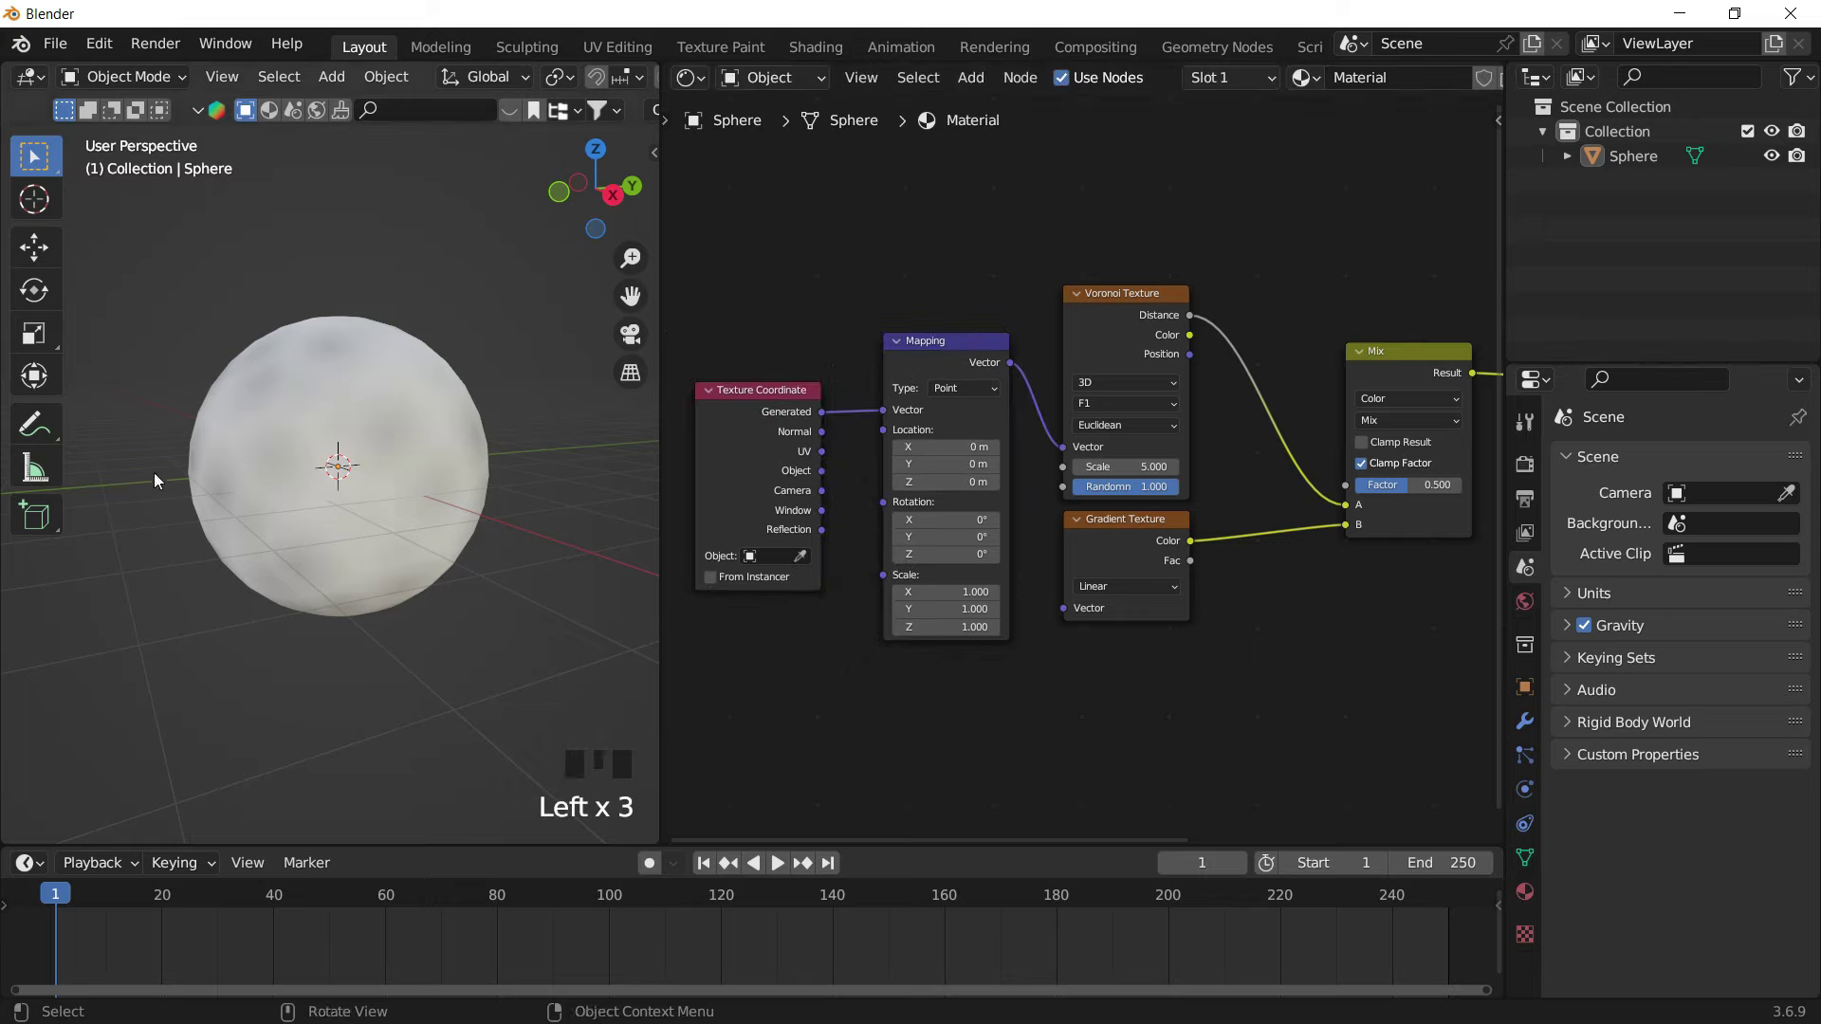
# Adjust the viewport view of the sphere while the Voronoi scale 17.3 and Gradient mapping take effect
pyautogui.scroll(3)
pyautogui.moveTo(407, 601); pyautogui.dragTo(416, 576)
pyautogui.scroll(3)
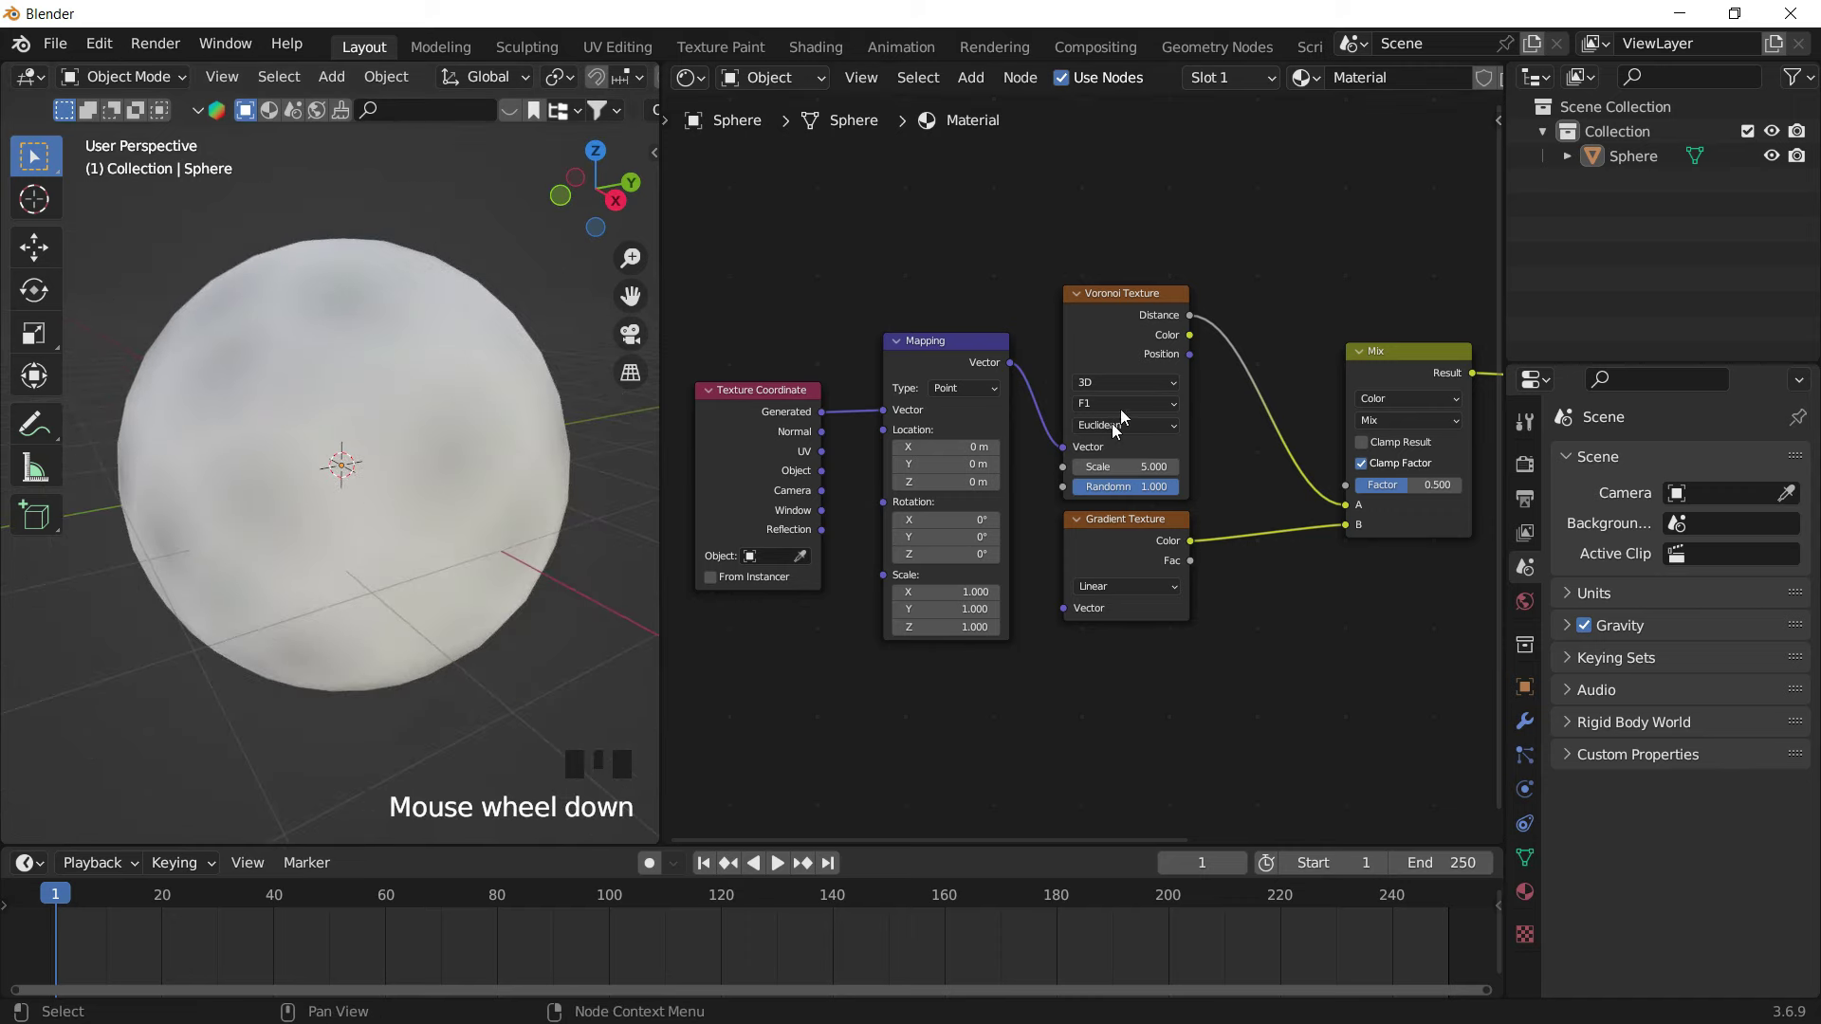
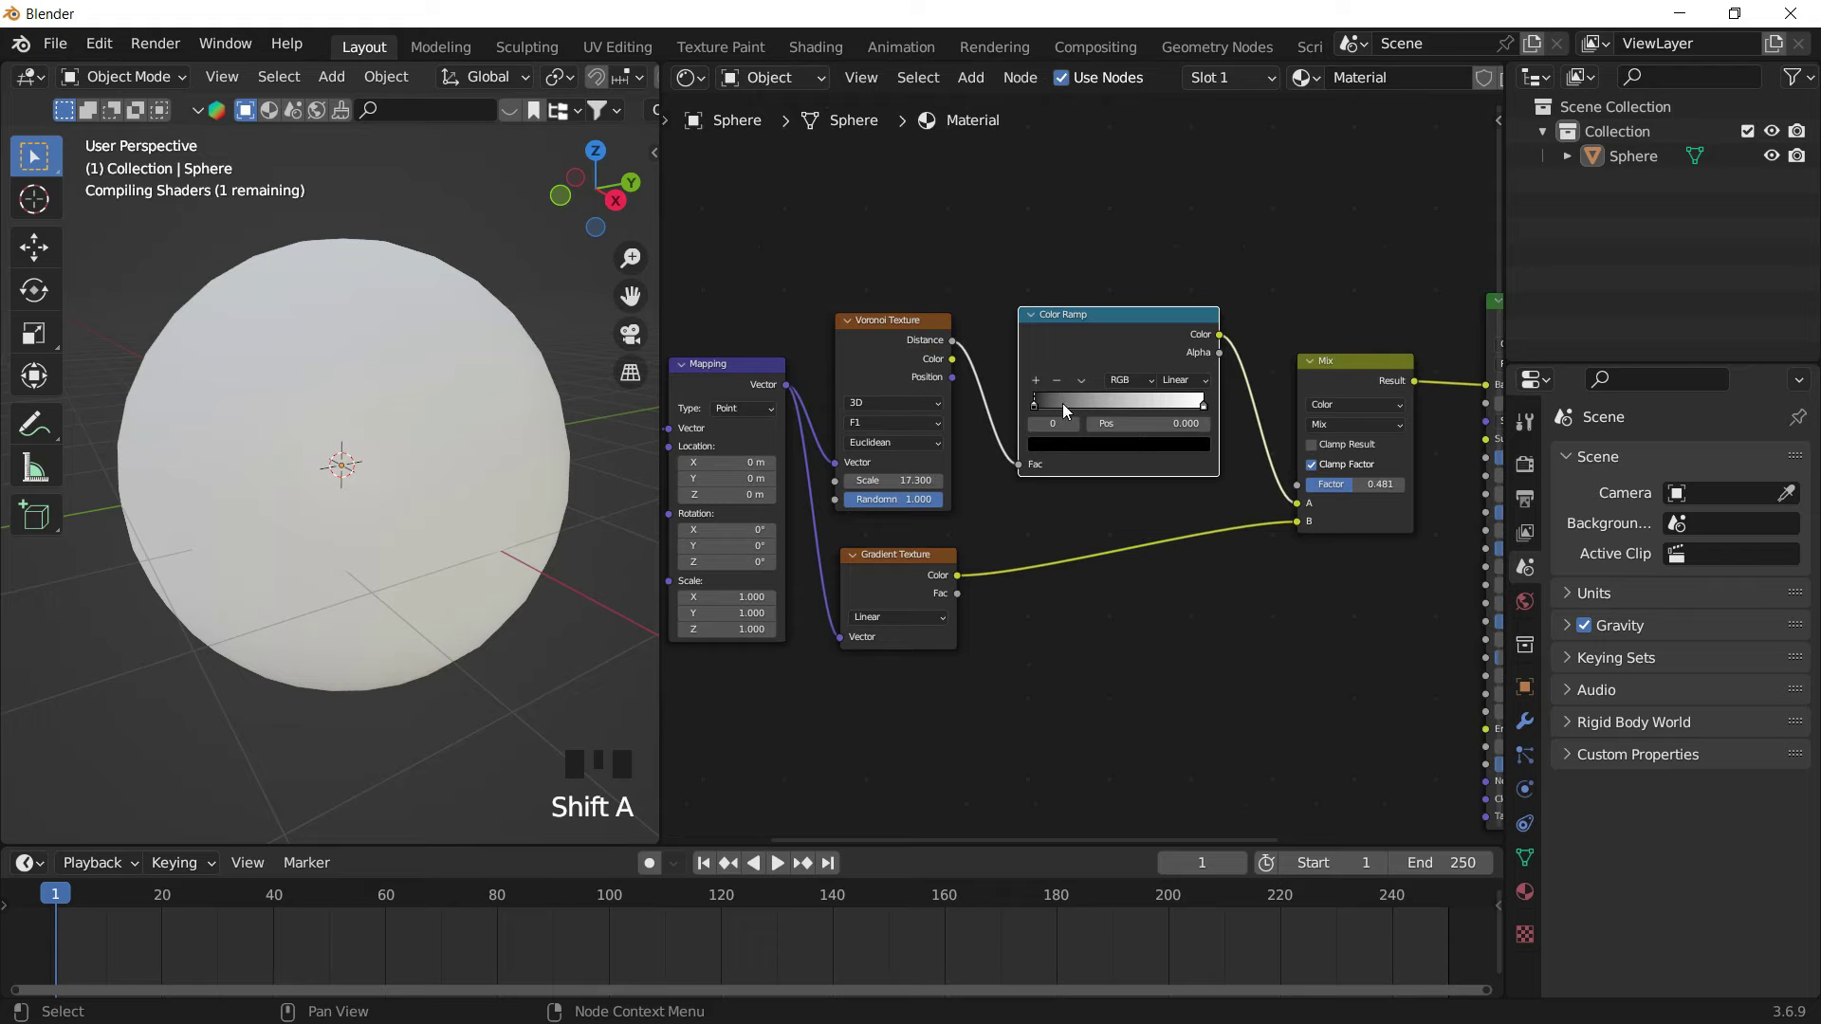
# Pull the Voronoi ramp's white stop to about 0.78 and black stop to about 0.58 for bold black spots
pyautogui.moveTo(1074, 410); pyautogui.dragTo(1138, 407)
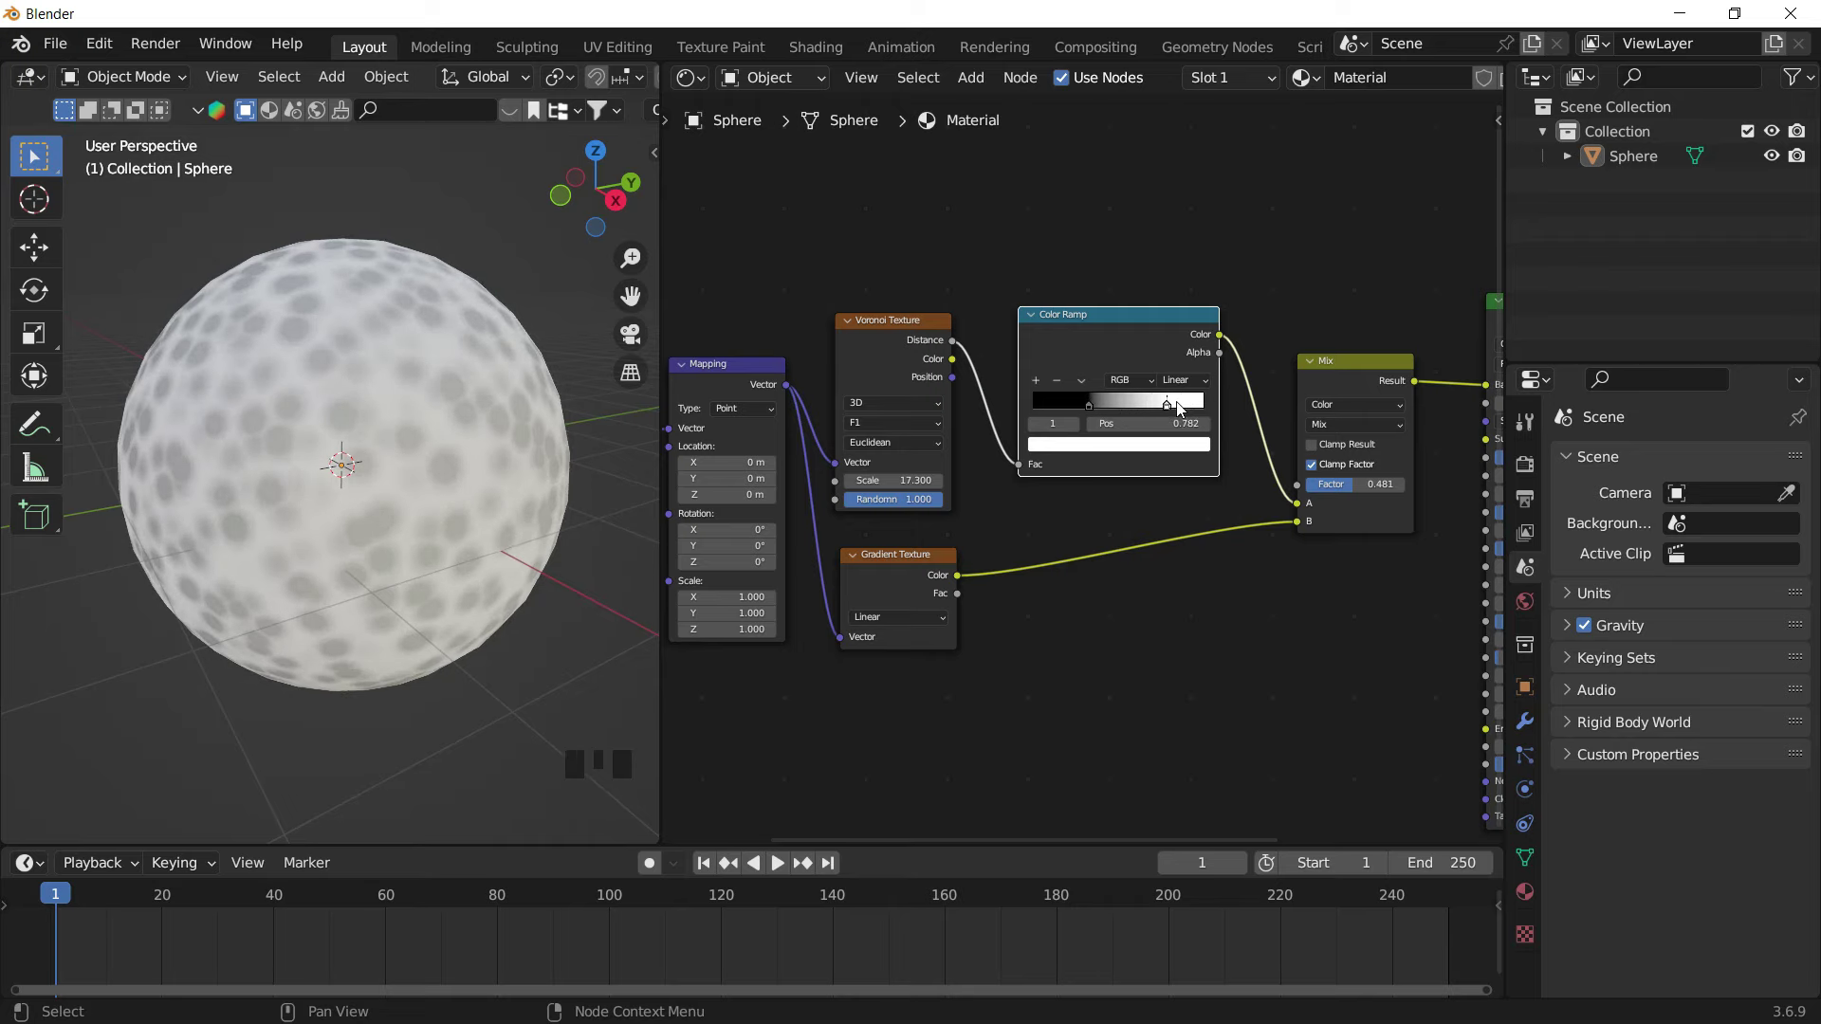
pyautogui.moveTo(1175, 282); pyautogui.dragTo(1072, 412)
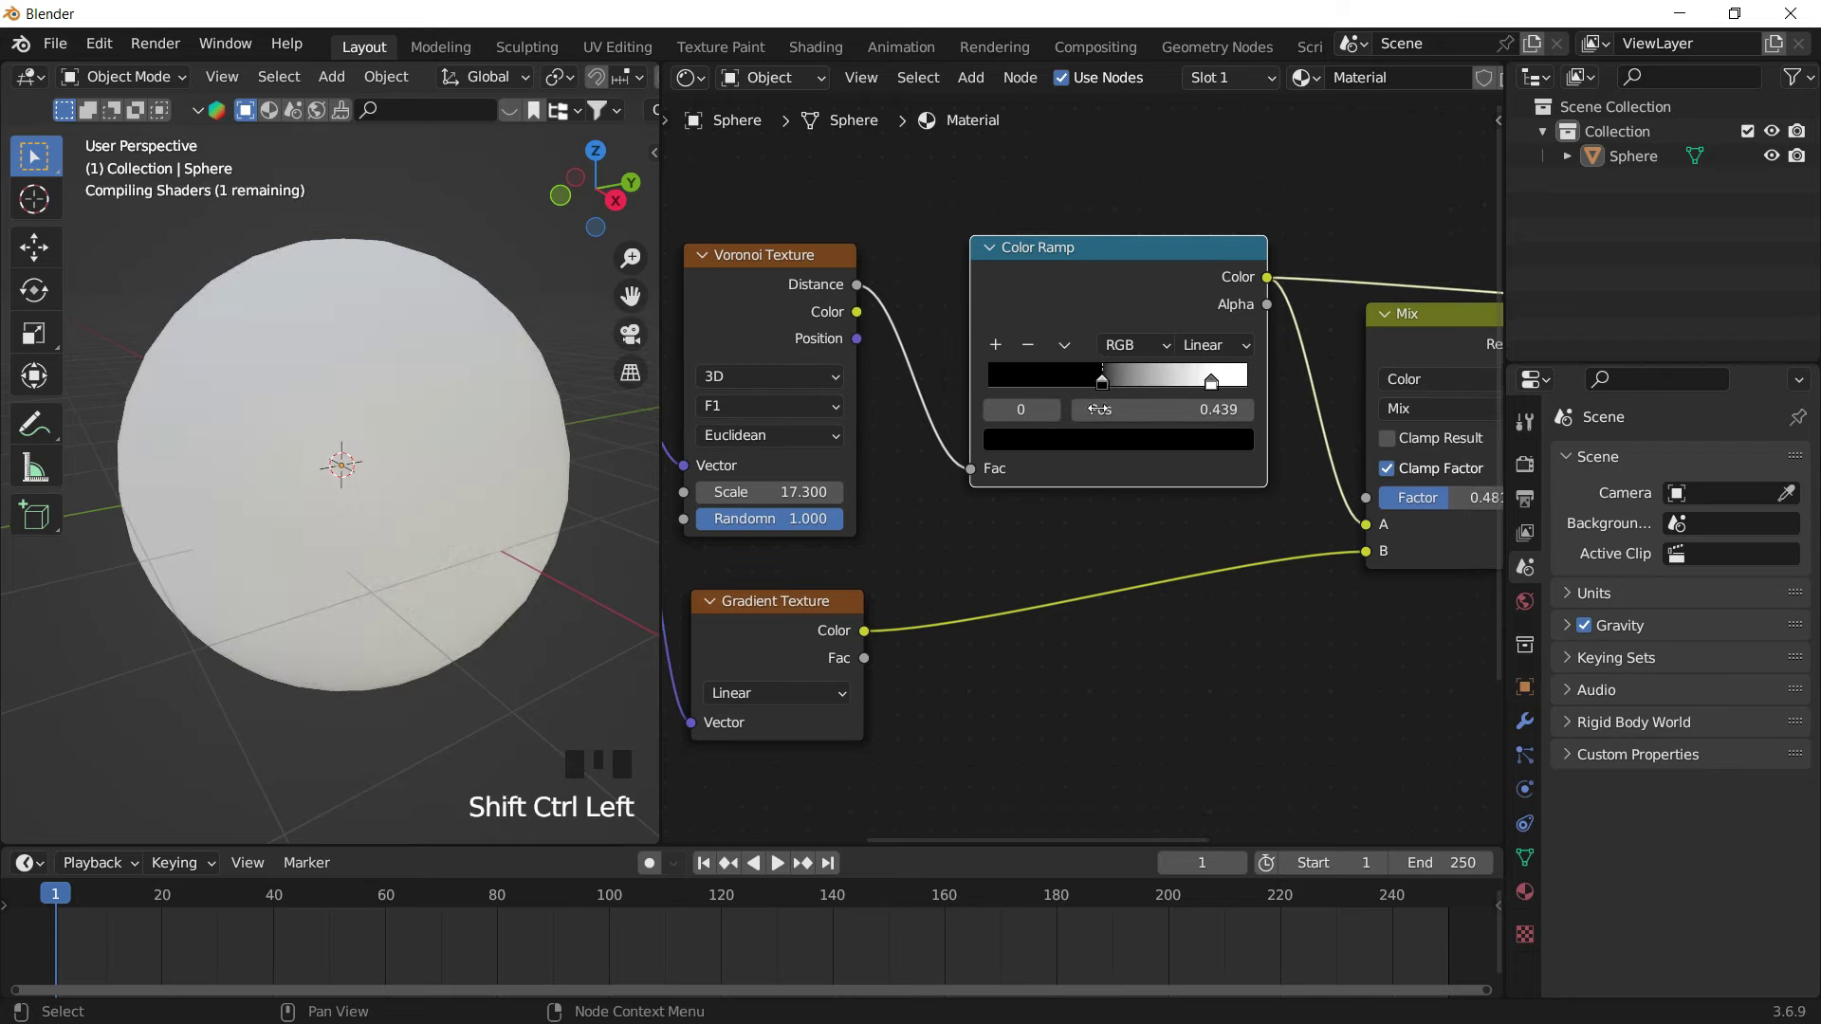
pyautogui.moveTo(1137, 389); pyautogui.dragTo(863, 596)
# Zoom the node view while Voronoi Distance and Gradient Color feed the Mix into the ramp Fac
pyautogui.scroll(-3)
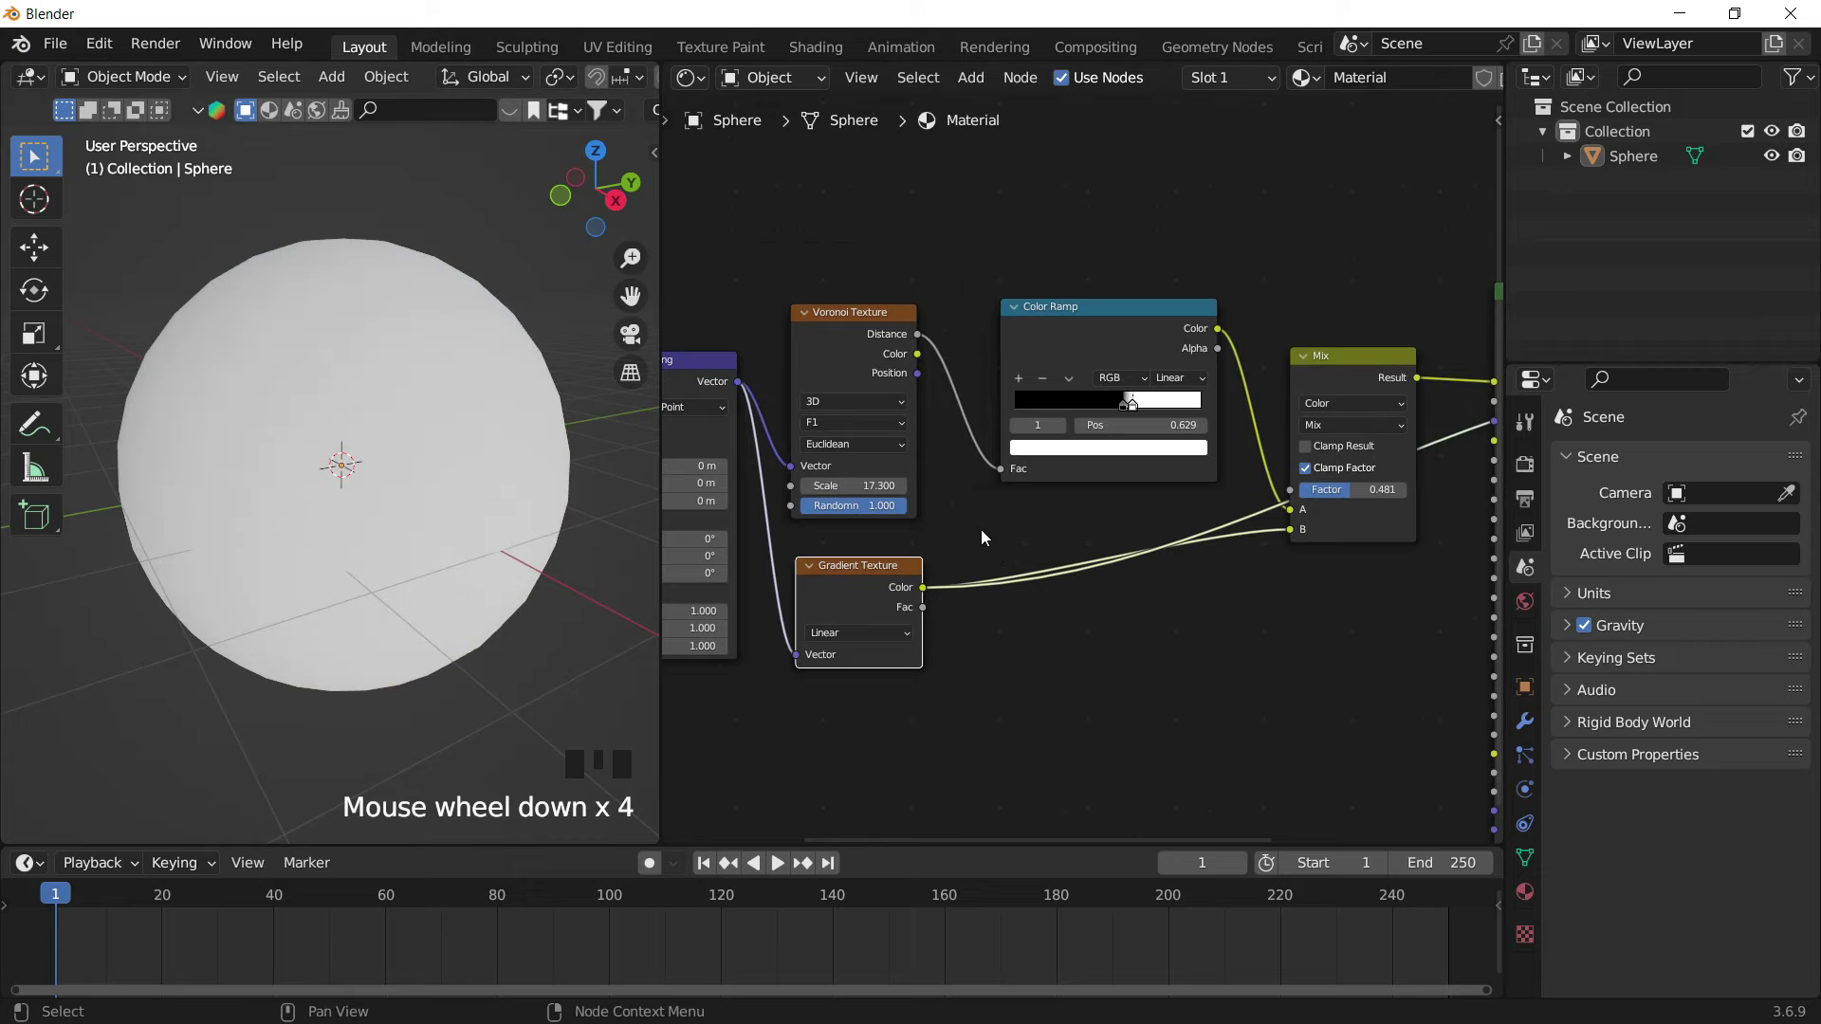
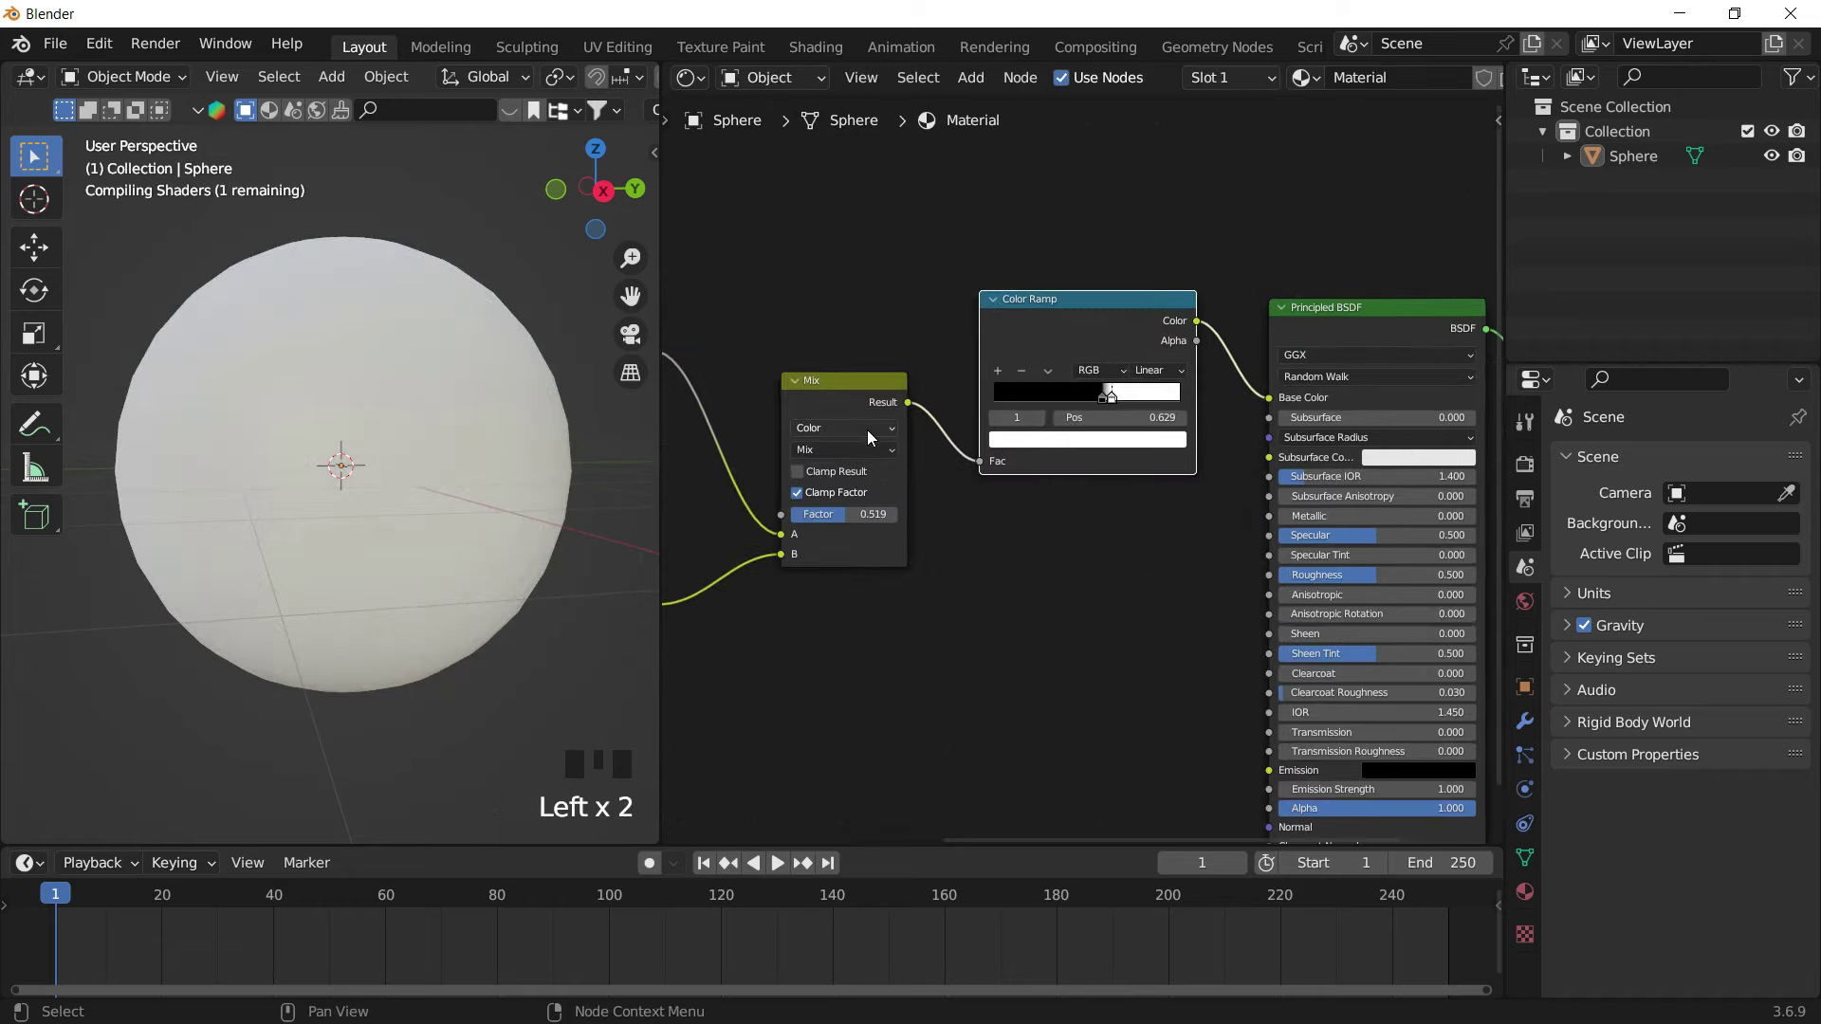
# Move the ramp's black and white stops to about 0.605 so the spots grow heavier toward one side
pyautogui.moveTo(983, 548); pyautogui.dragTo(1232, 410)
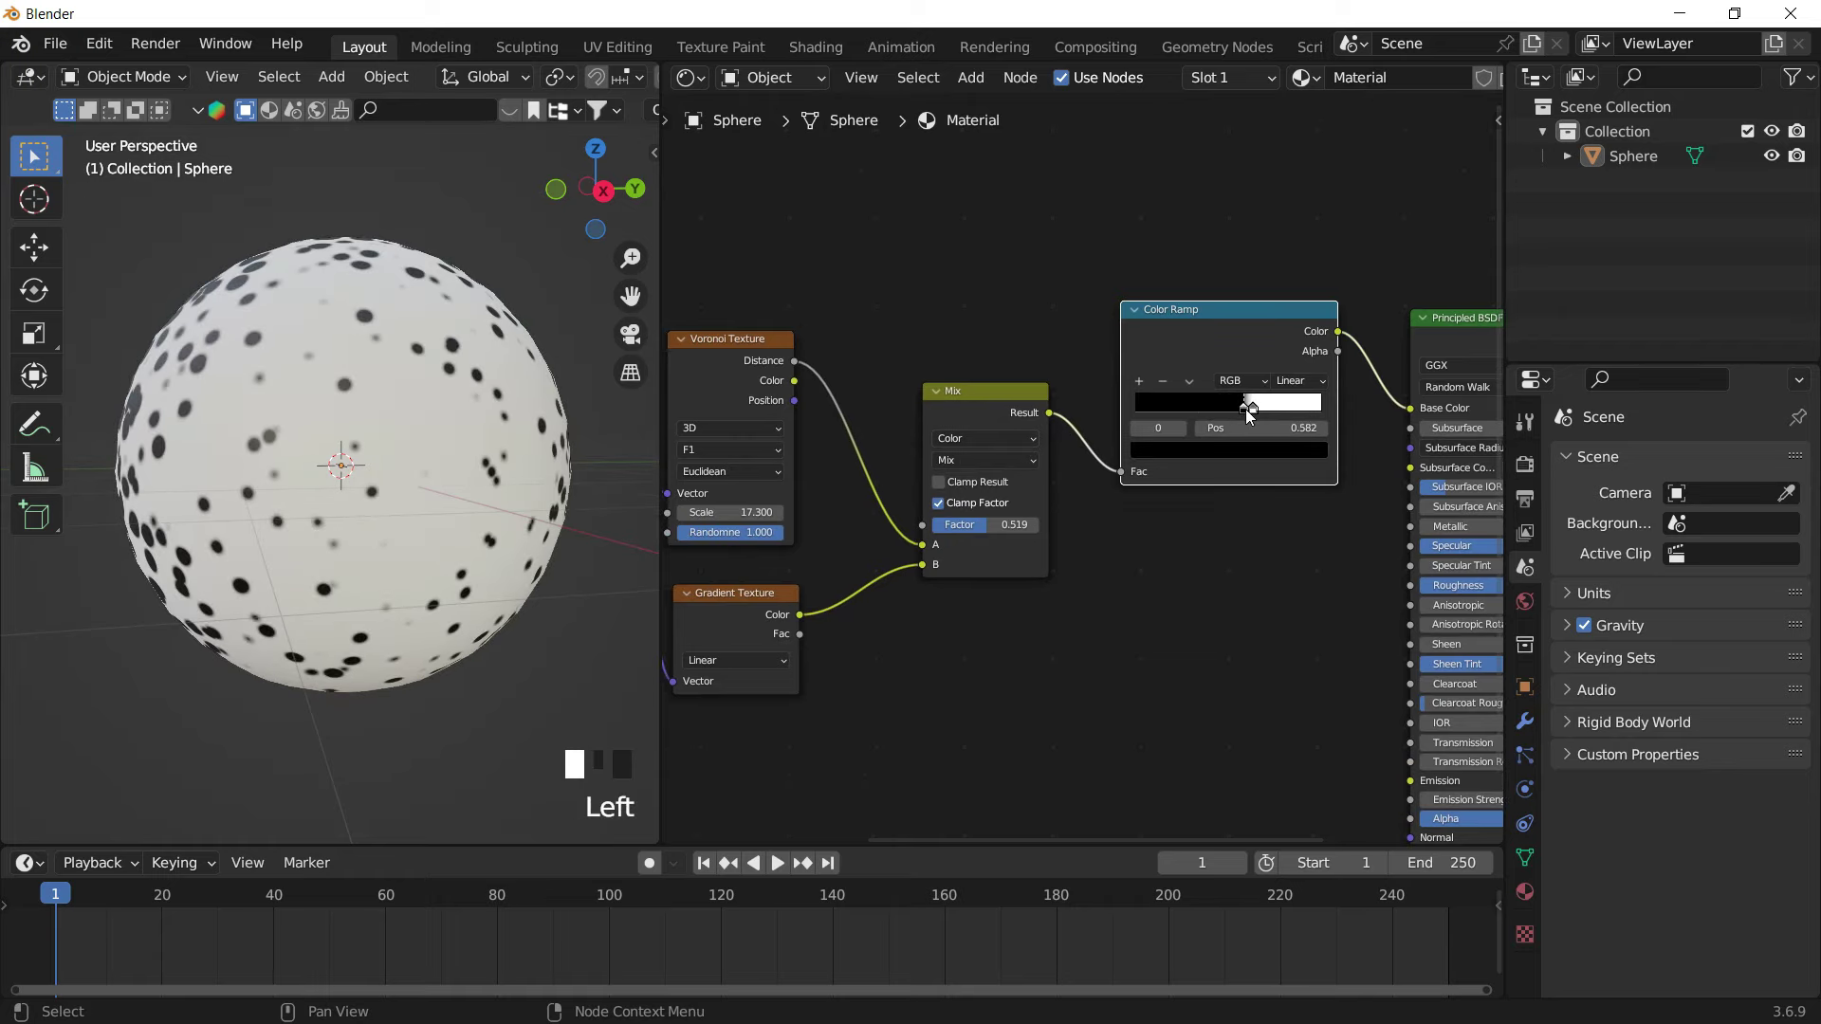
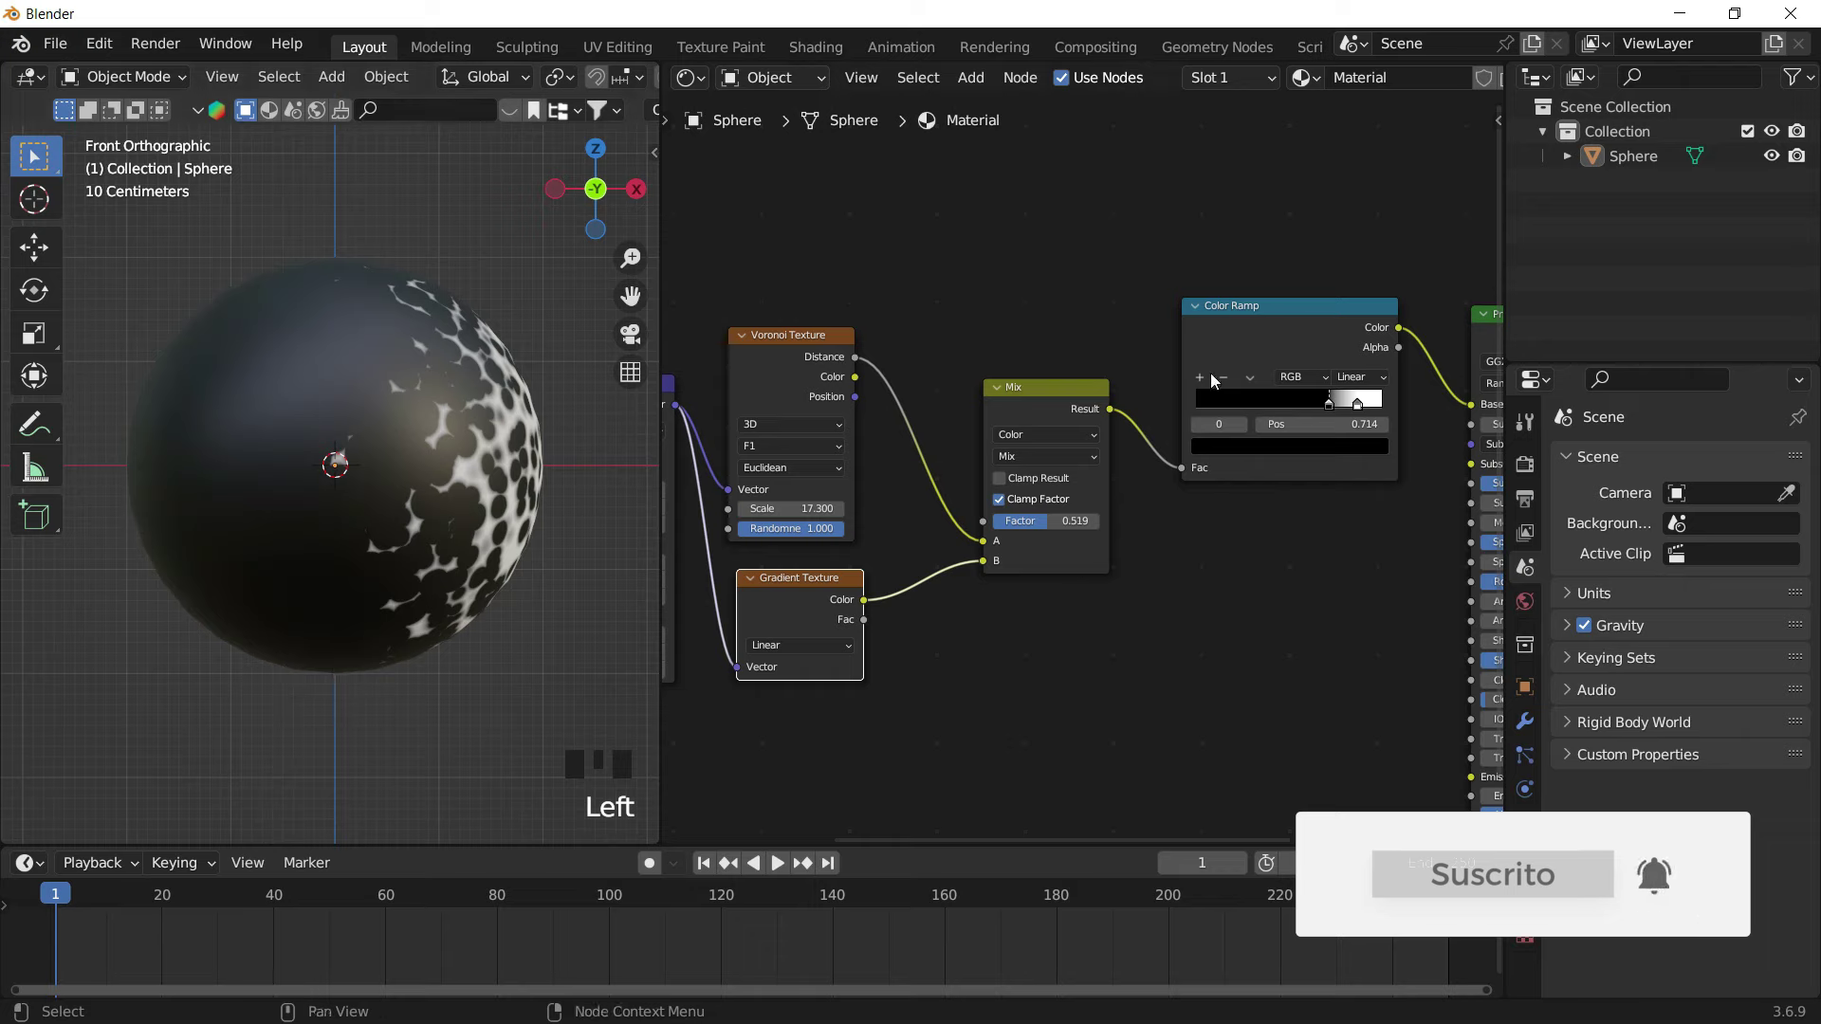
pyautogui.moveTo(1297, 405); pyautogui.dragTo(483, 497)
pyautogui.moveTo(483, 497); pyautogui.dragTo(277, 345)
pyautogui.scroll(-3)
pyautogui.scroll(3)
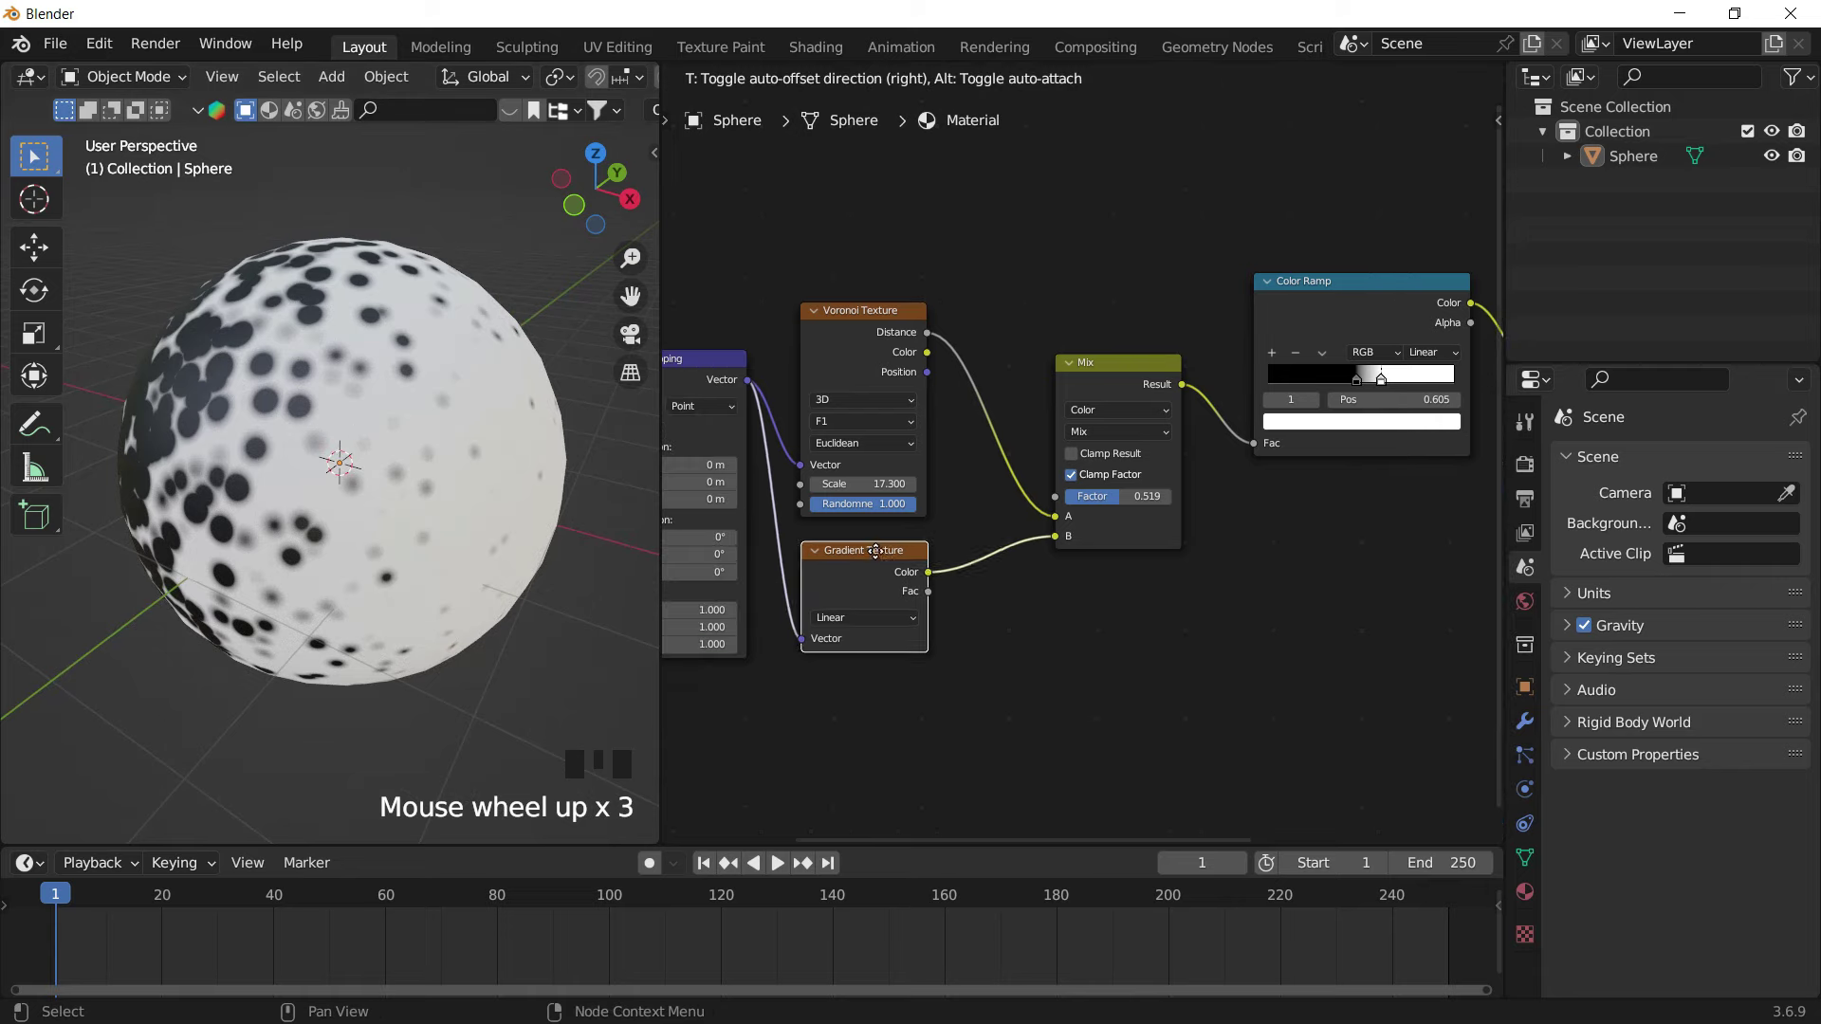
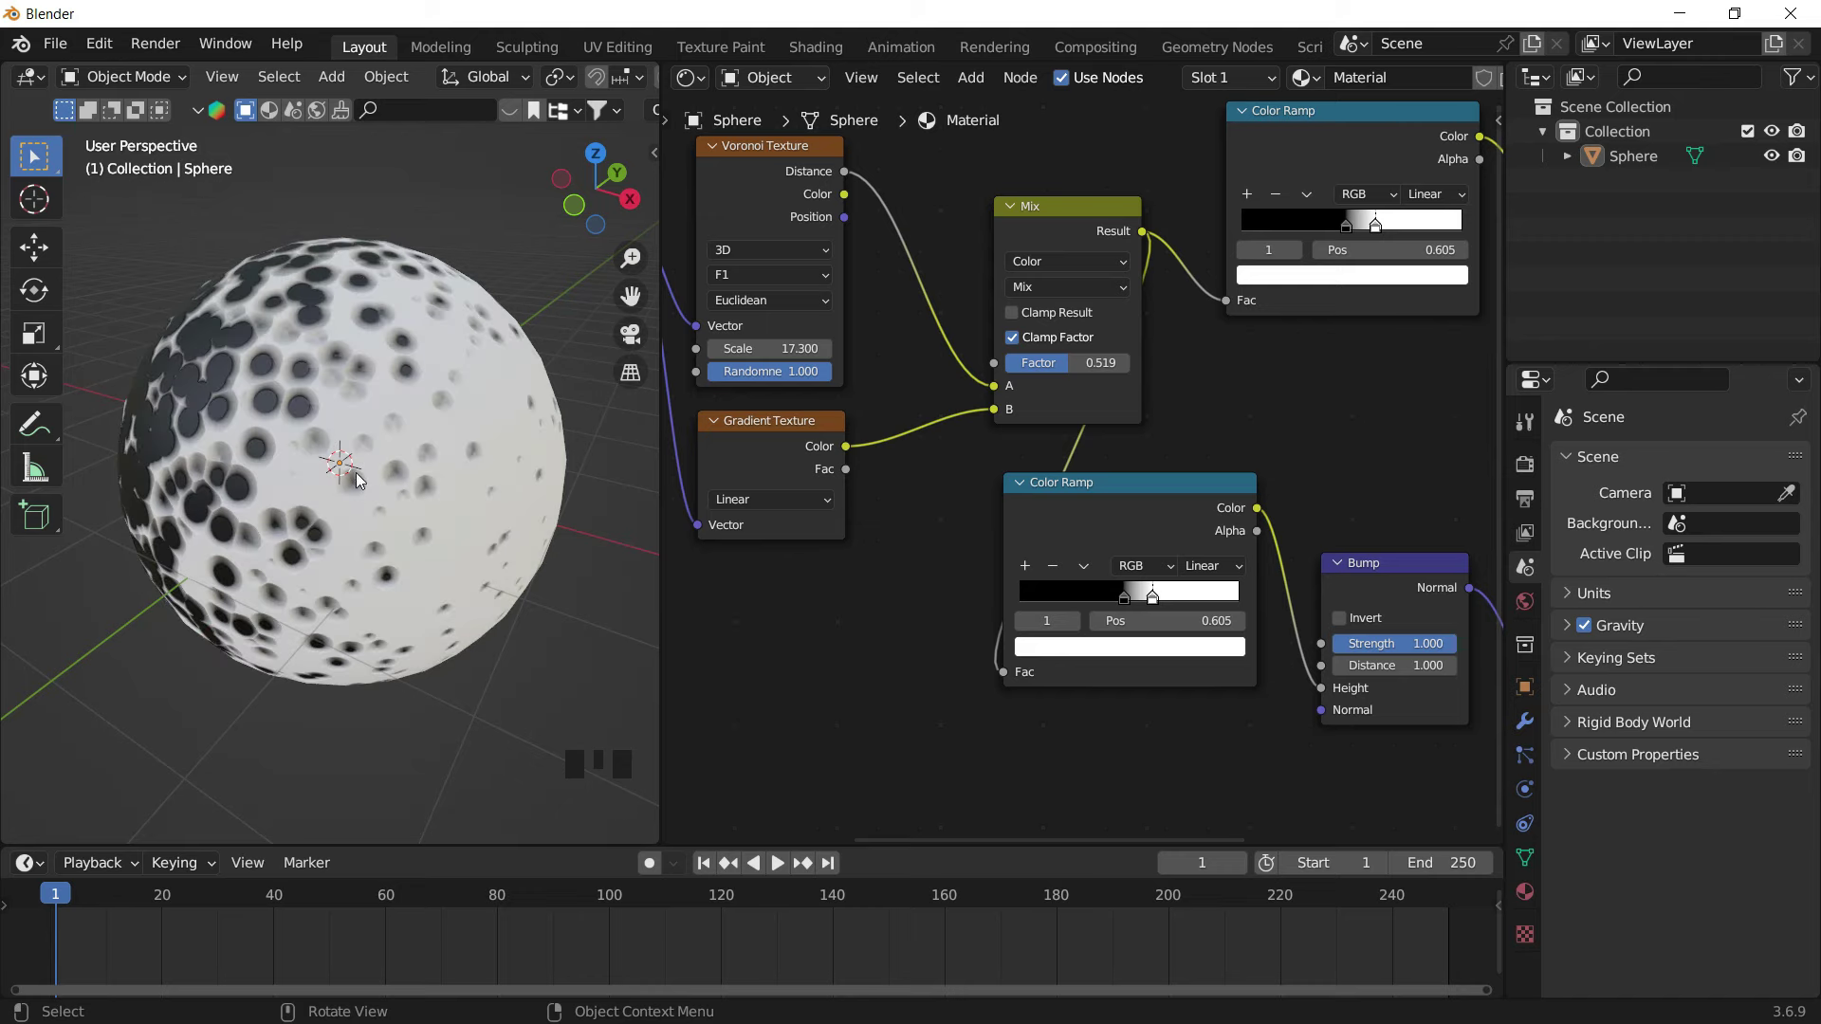
# Orbit and zoom the sphere to inspect the dimples from the new Bump-driven Color Ramp
pyautogui.moveTo(405, 481); pyautogui.dragTo(437, 465)
pyautogui.scroll(3)
pyautogui.moveTo(440, 475); pyautogui.dragTo(391, 486)
pyautogui.scroll(-3)
pyautogui.moveTo(1098, 608); pyautogui.dragTo(282, 383)
pyautogui.scroll(3)
# Slide the bump ramp's white stop inward and nudge its black stop left, landing near 0.46
pyautogui.moveTo(330, 404); pyautogui.dragTo(1193, 609)
pyautogui.moveTo(1194, 609); pyautogui.dragTo(1132, 619)
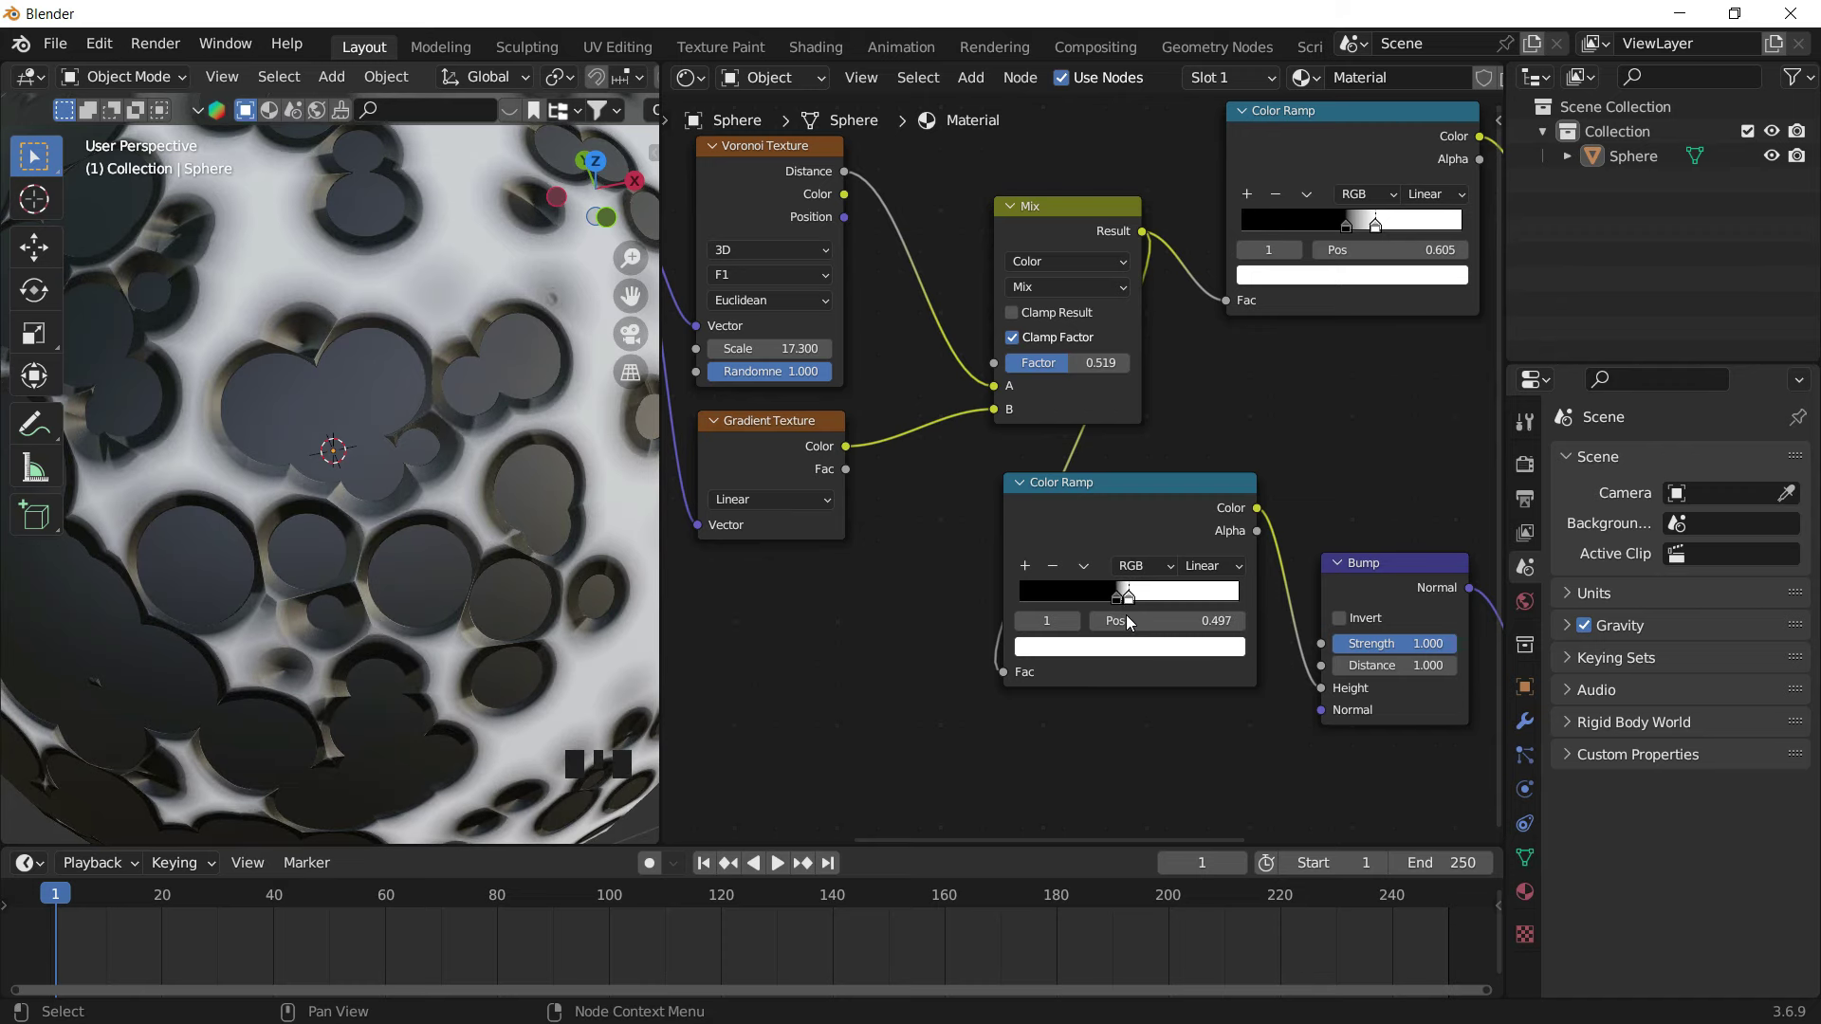
pyautogui.click(1126, 606)
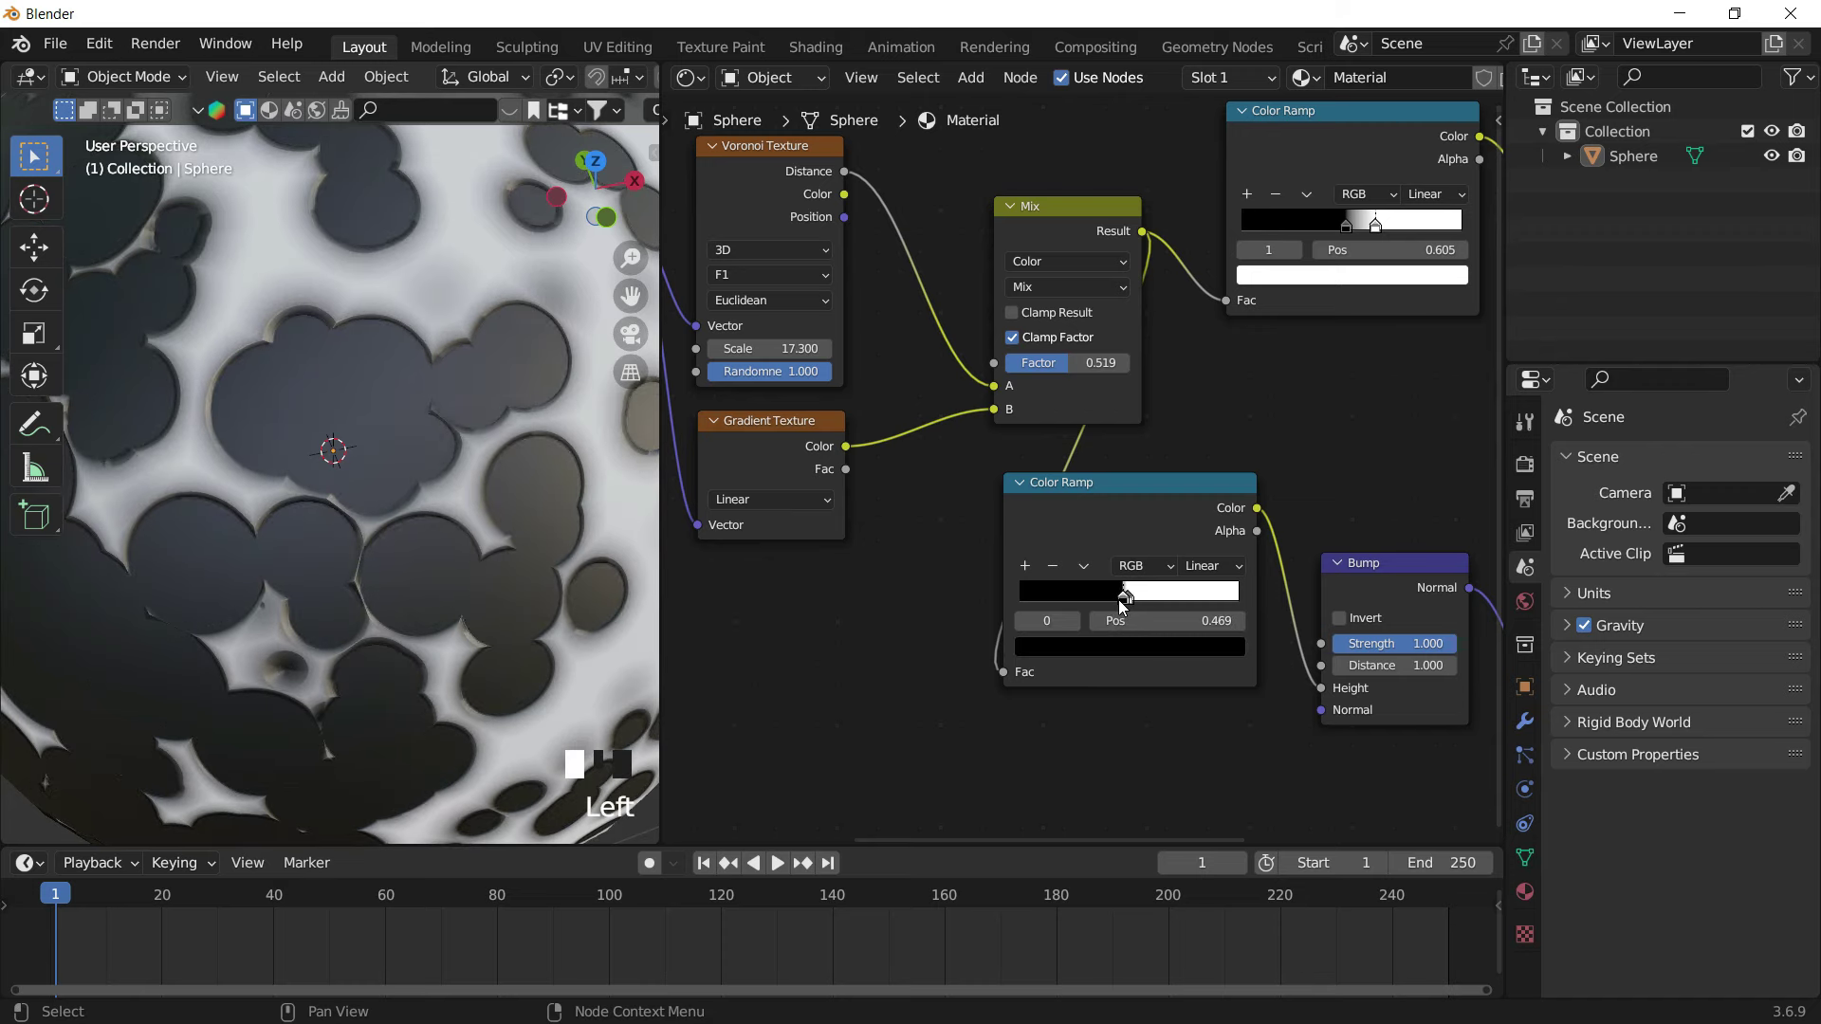
pyautogui.scroll(-3)
pyautogui.moveTo(475, 517); pyautogui.dragTo(371, 453)
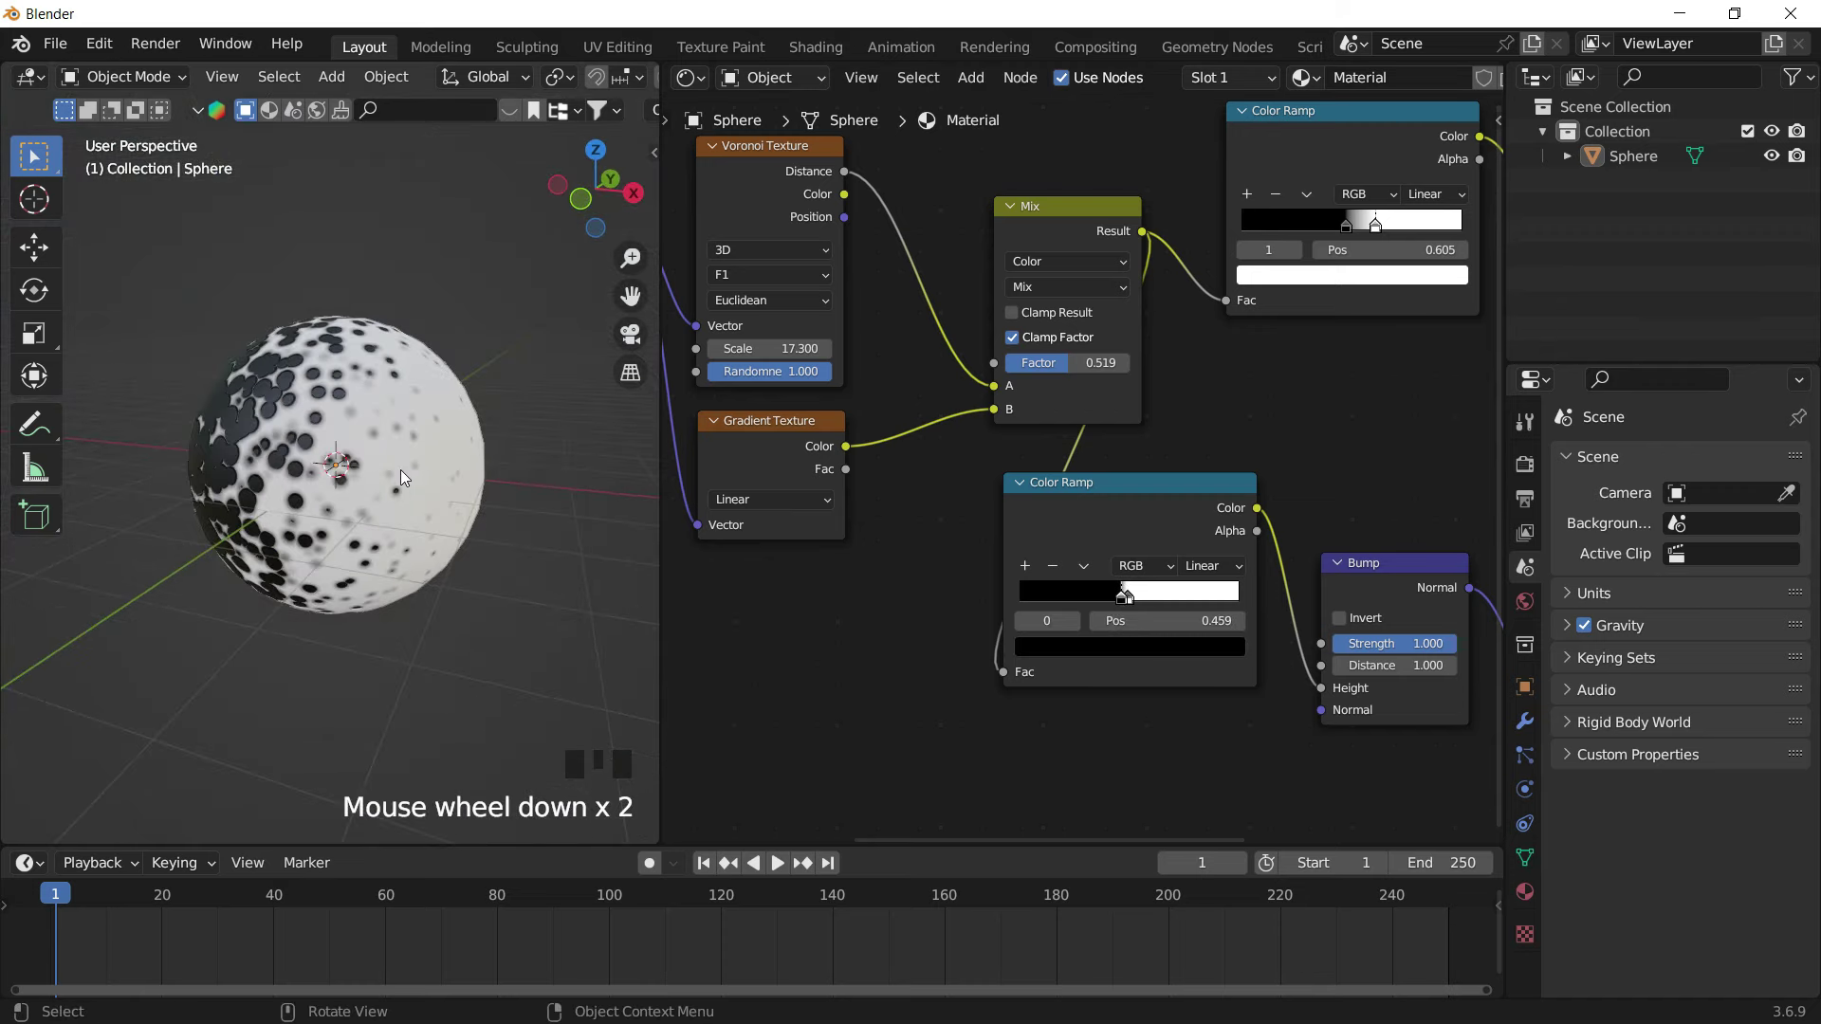
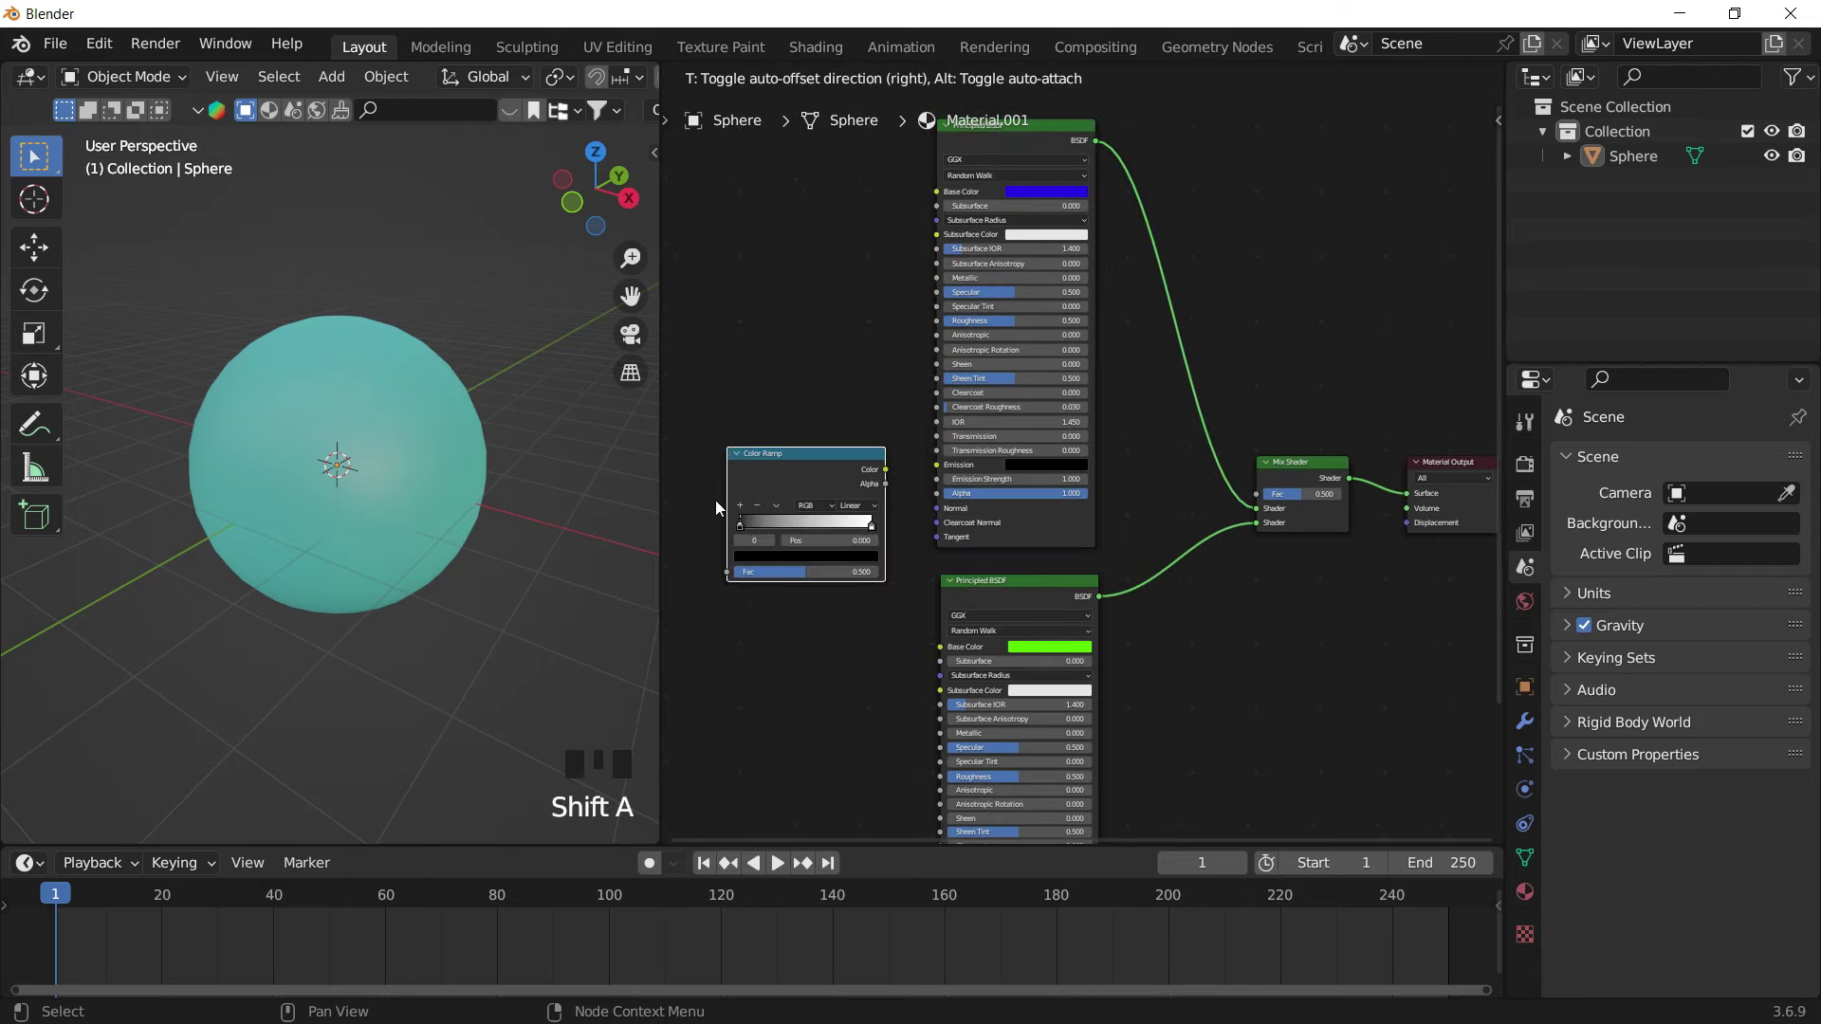
# Move the Color Ramp's black stop toward the middle on the new material
pyautogui.click(1266, 374)
pyautogui.click(1058, 469)
pyautogui.moveTo(833, 567); pyautogui.dragTo(947, 562)
pyautogui.scroll(3)
# Place a Gradient Texture beside the ramp and link its output into the Color Ramp Fac
pyautogui.moveTo(995, 498); pyautogui.dragTo(951, 497)
pyautogui.scroll(-3)
pyautogui.click(1009, 483)
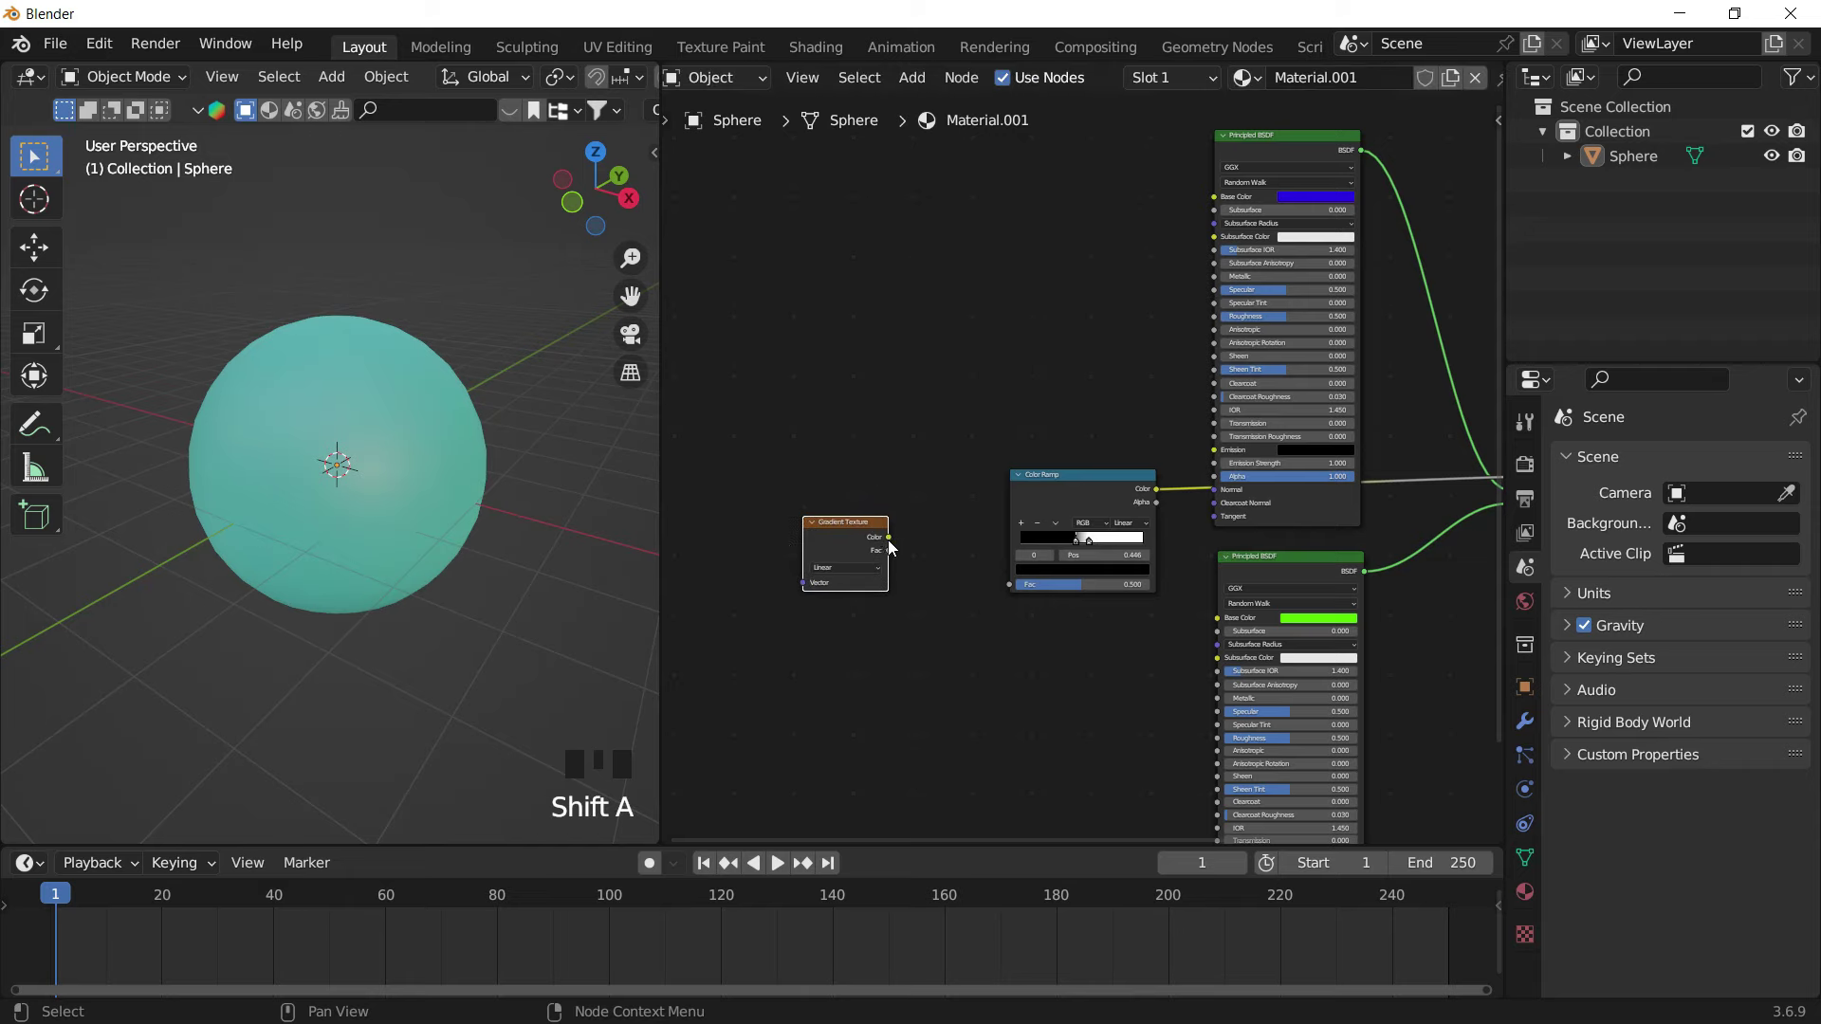
pyautogui.scroll(3)
# Relink the Gradient's factor output into the ramp, ready for the Magic Texture and Mix node
pyautogui.click(909, 552)
pyautogui.click(973, 565)
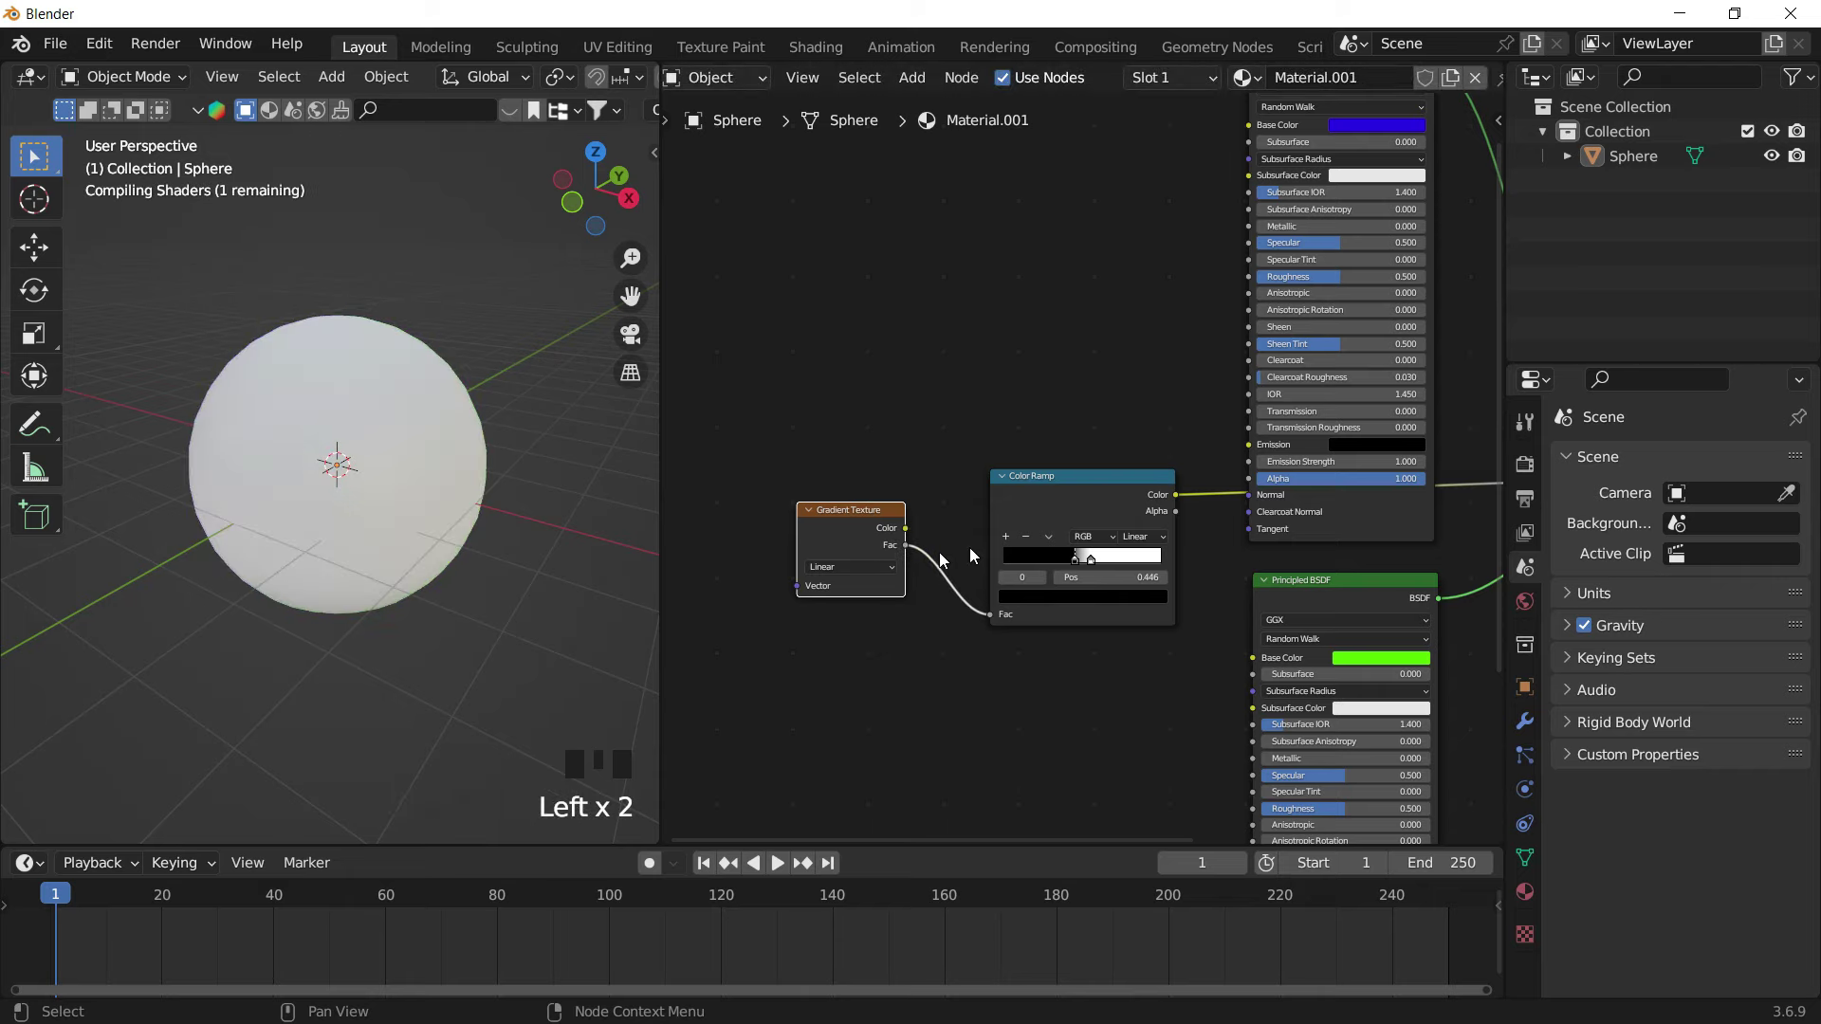
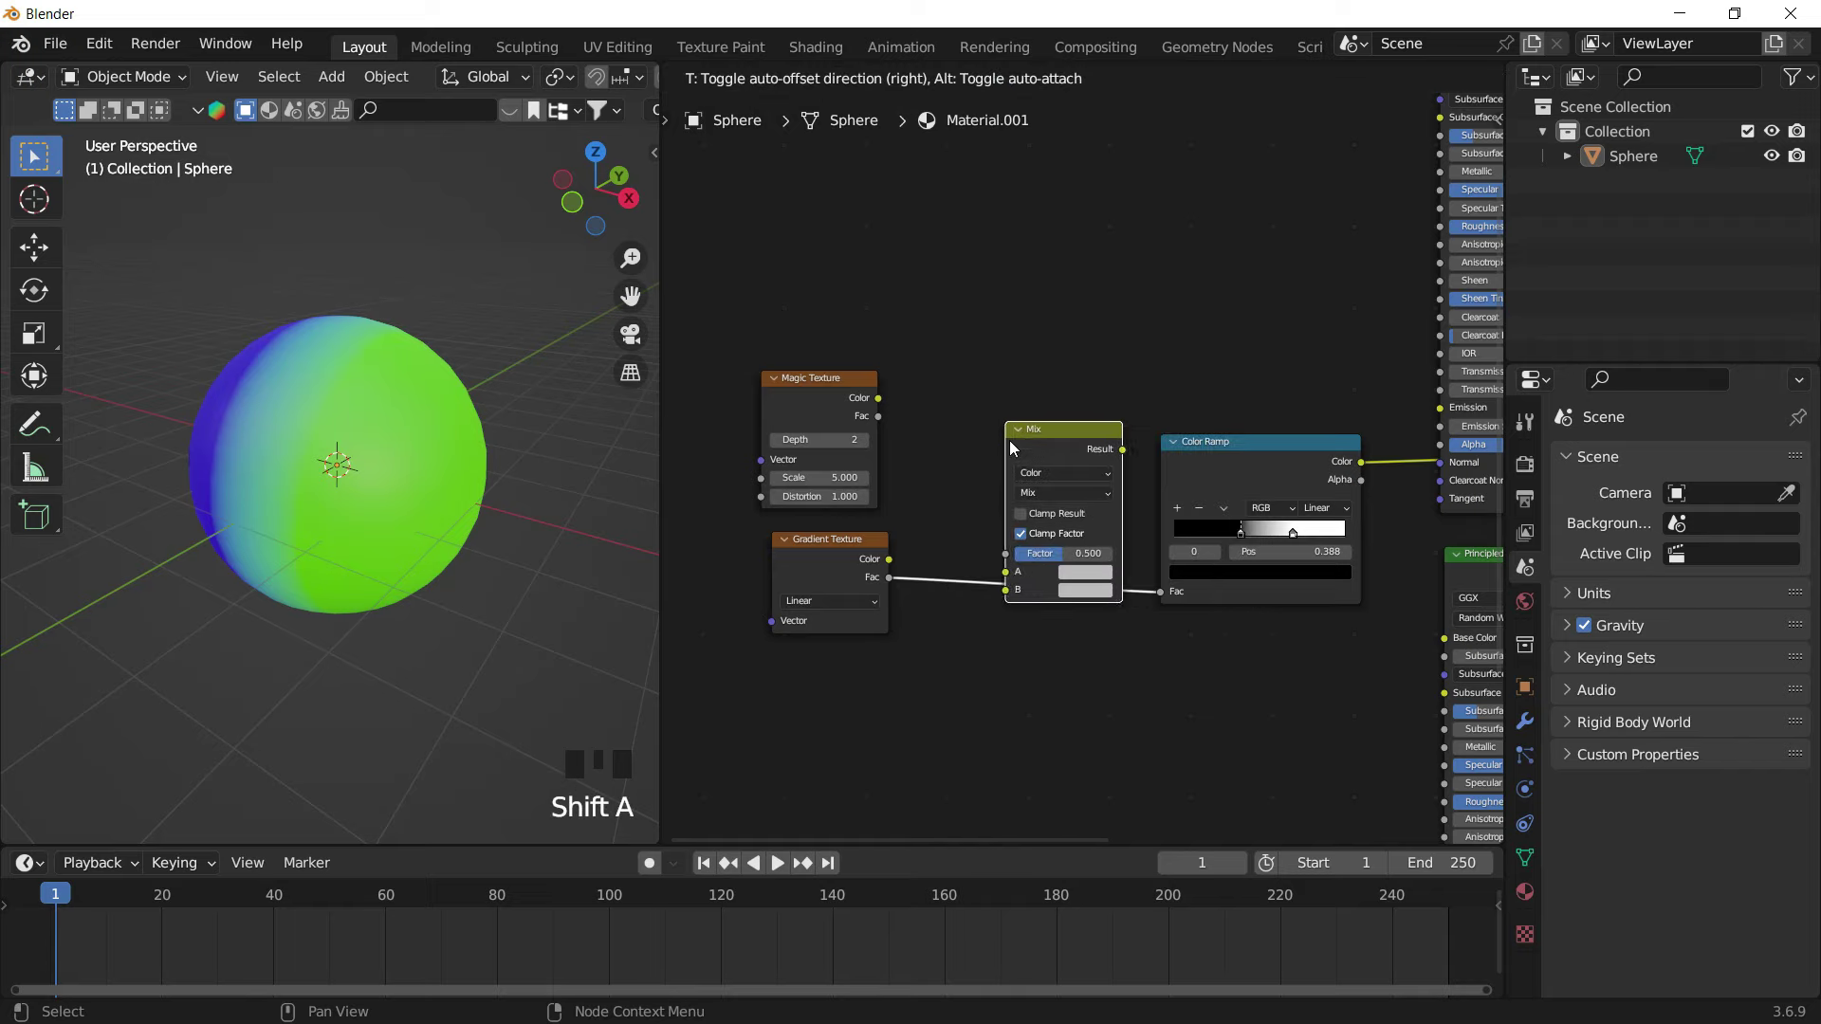
# Connect Magic Color into Mix A and Gradient into Mix B feeding the Color Ramp
pyautogui.click(979, 587)
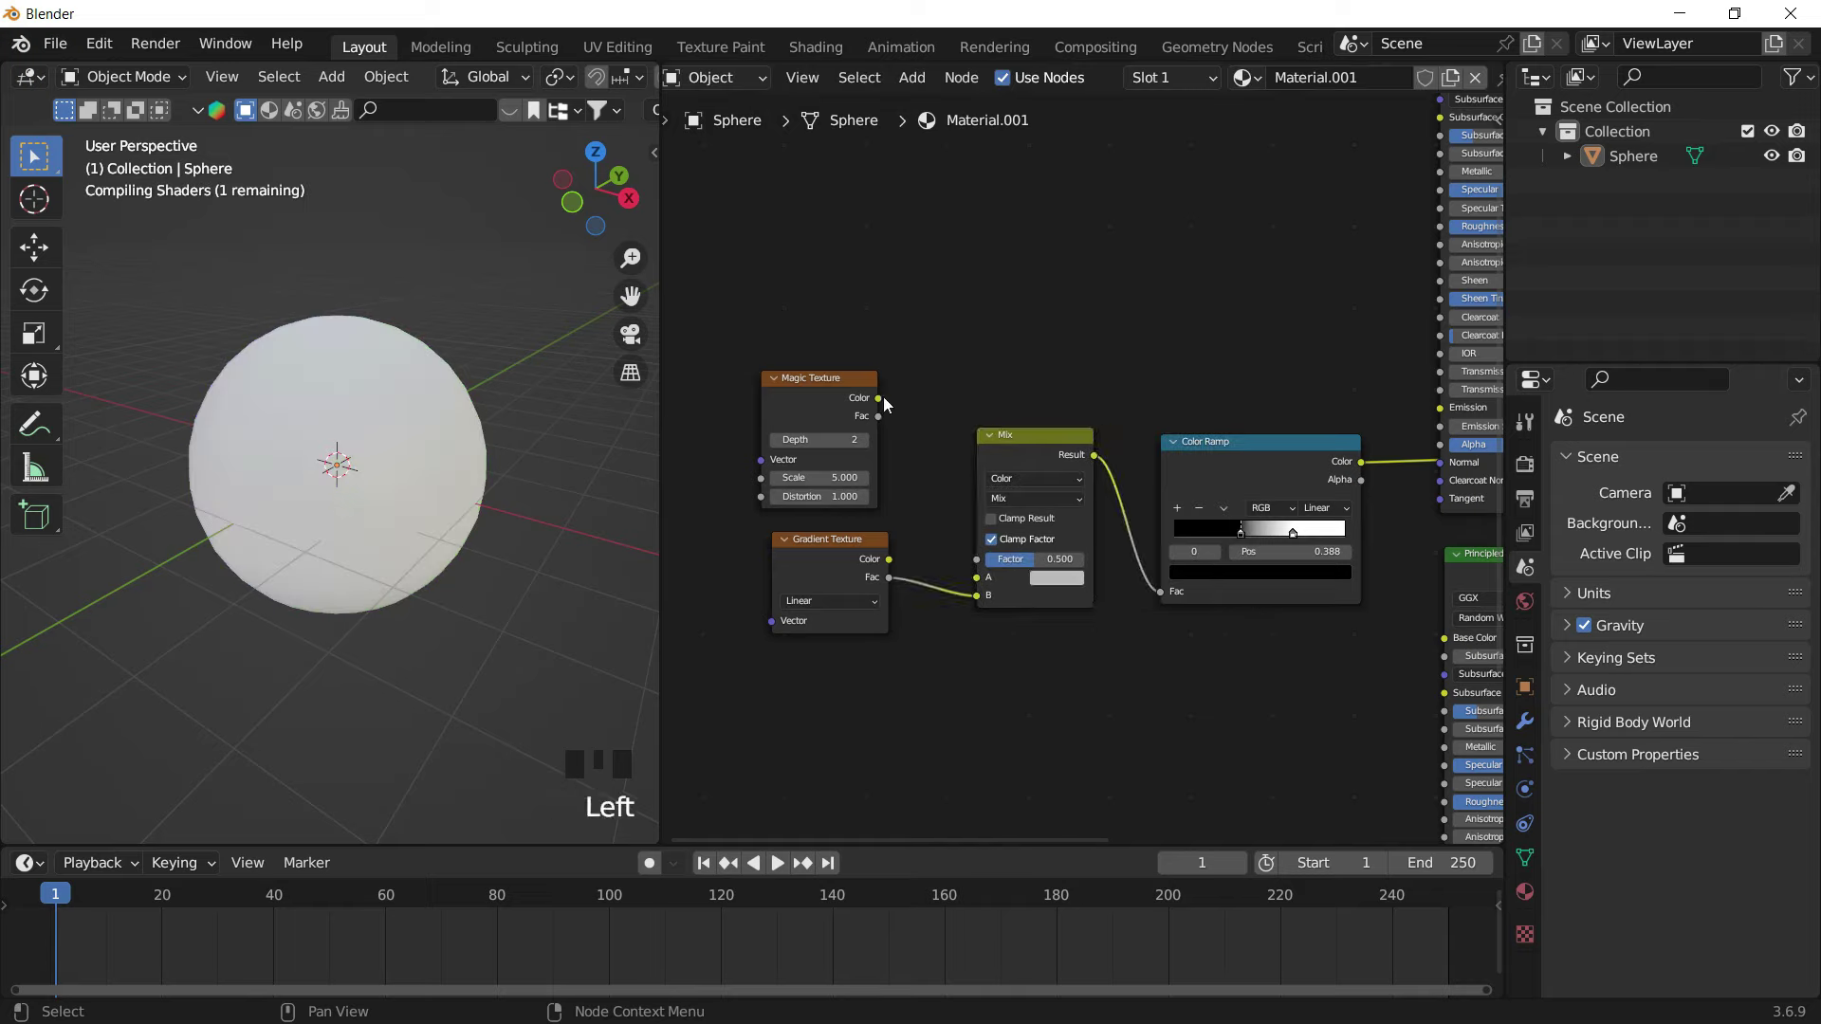
pyautogui.click(902, 451)
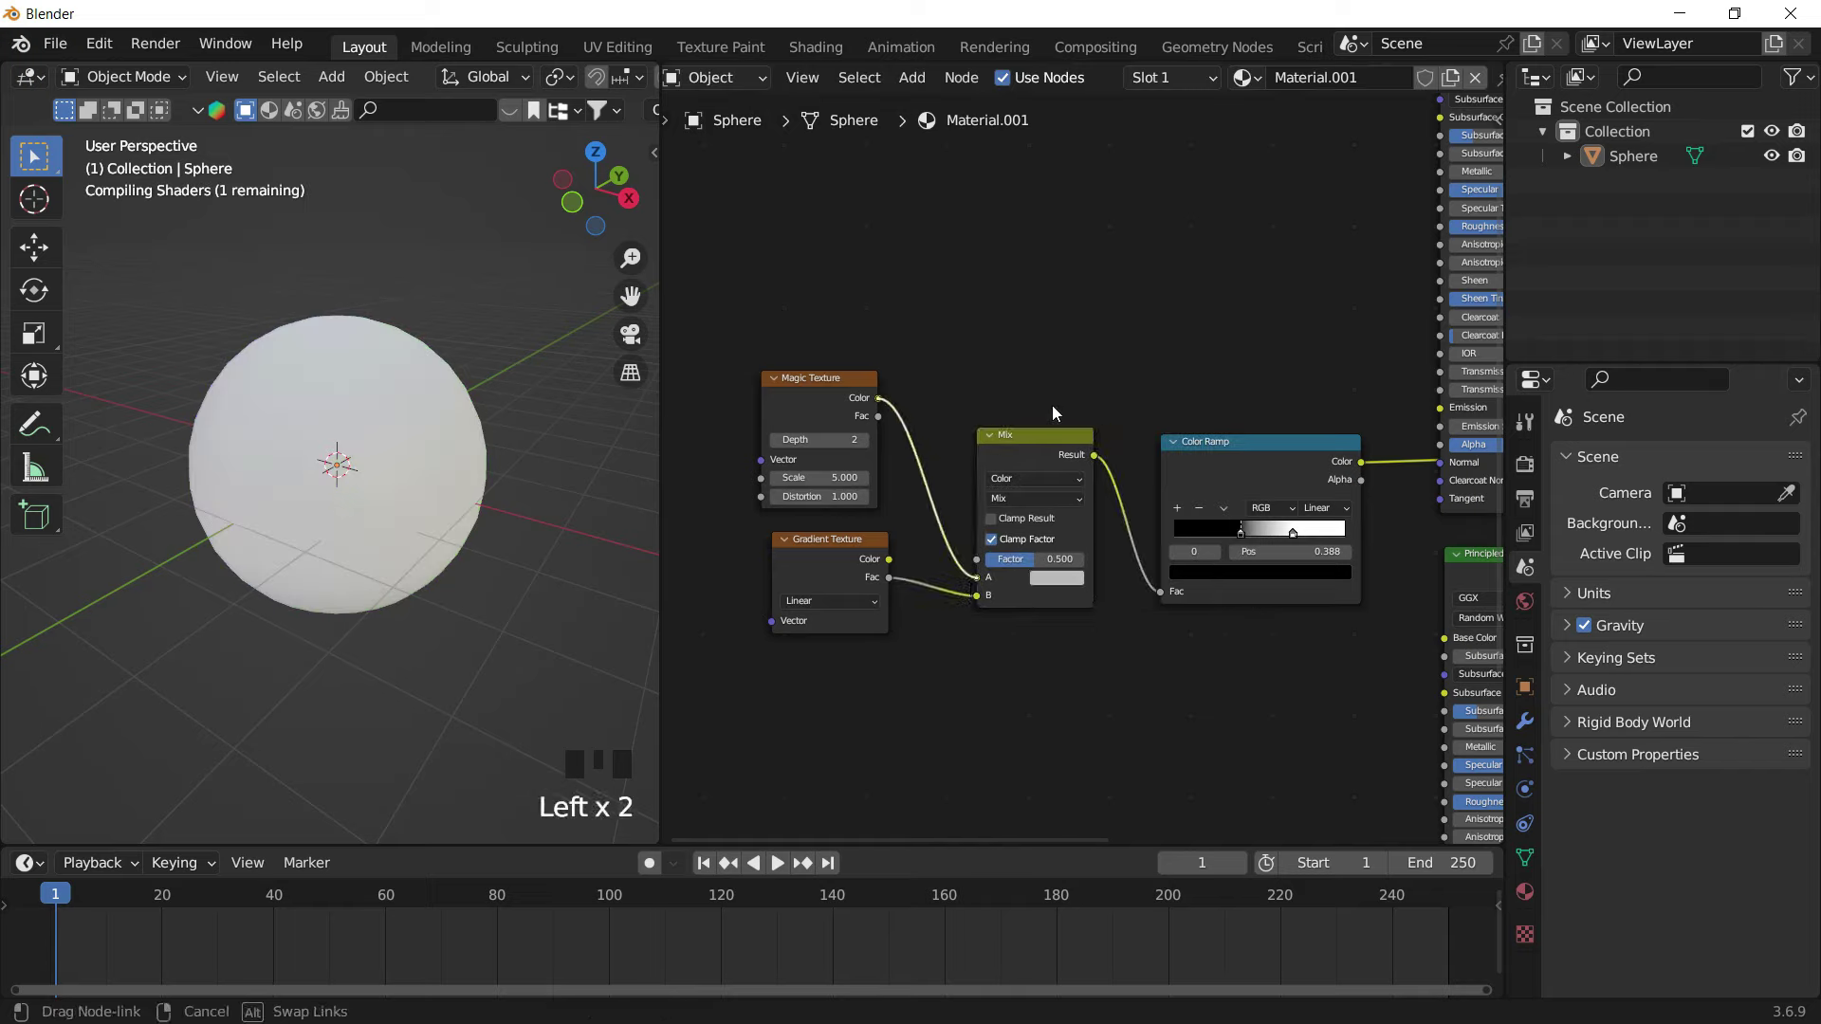
pyautogui.moveTo(996, 434); pyautogui.dragTo(883, 407)
pyautogui.click(883, 408)
pyautogui.moveTo(1000, 336); pyautogui.dragTo(1068, 384)
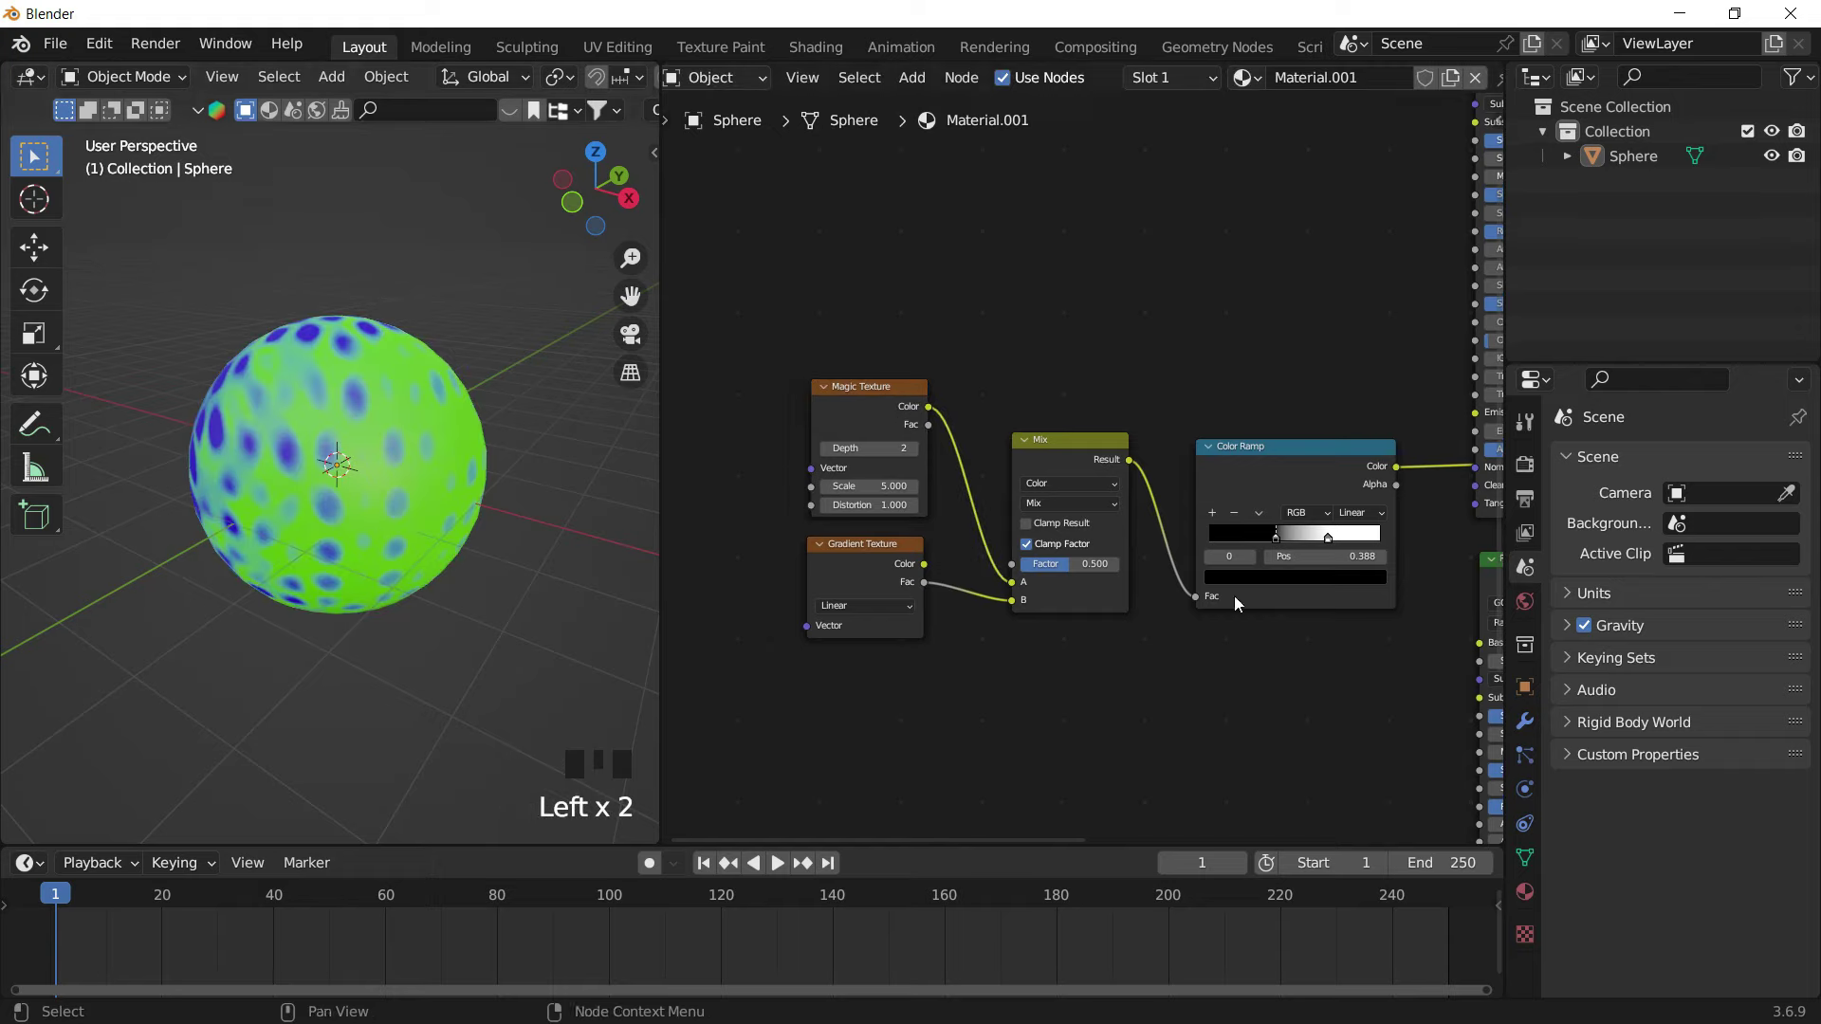
# Raise the Magic Texture scale to 18.2 and shift the ramp's white stop for fine blue dots over green
pyautogui.moveTo(1294, 544); pyautogui.dragTo(609, 474)
pyautogui.moveTo(609, 474); pyautogui.dragTo(955, 698)
pyautogui.moveTo(955, 698); pyautogui.dragTo(996, 595)
# Rearrange the Magic and Gradient texture nodes to make room on their input side
pyautogui.click(996, 592)
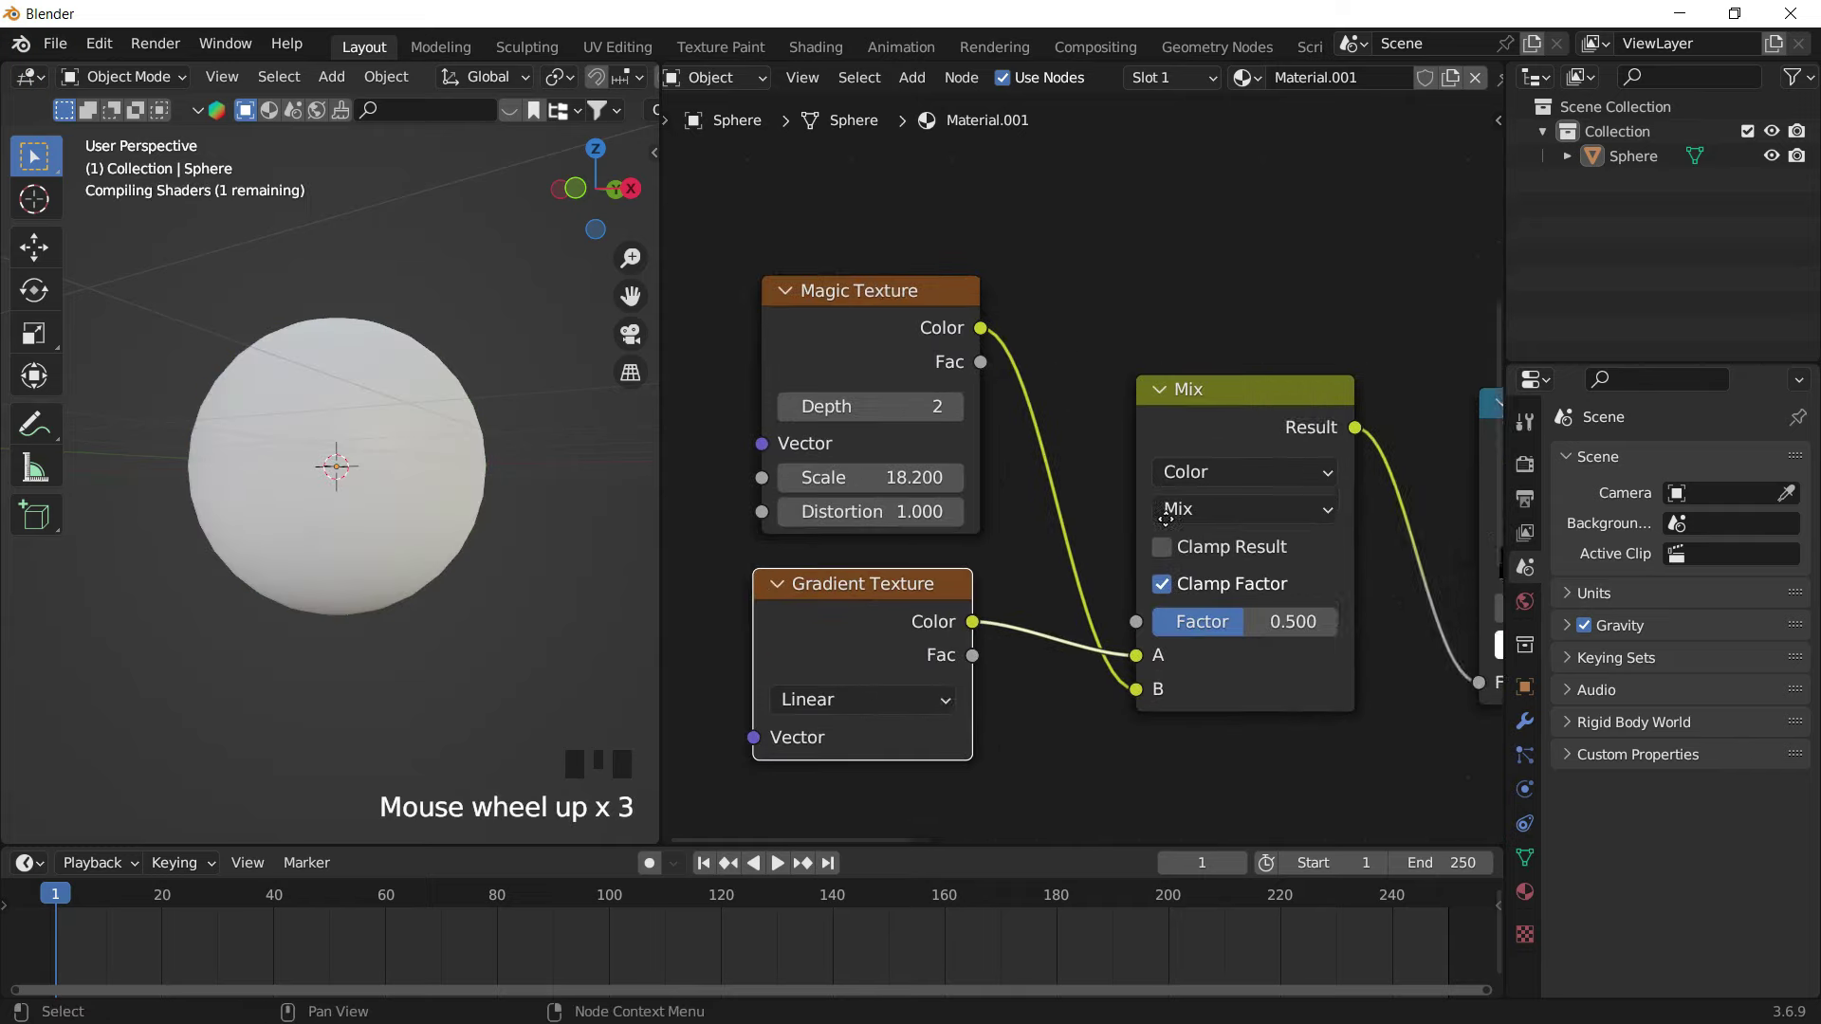
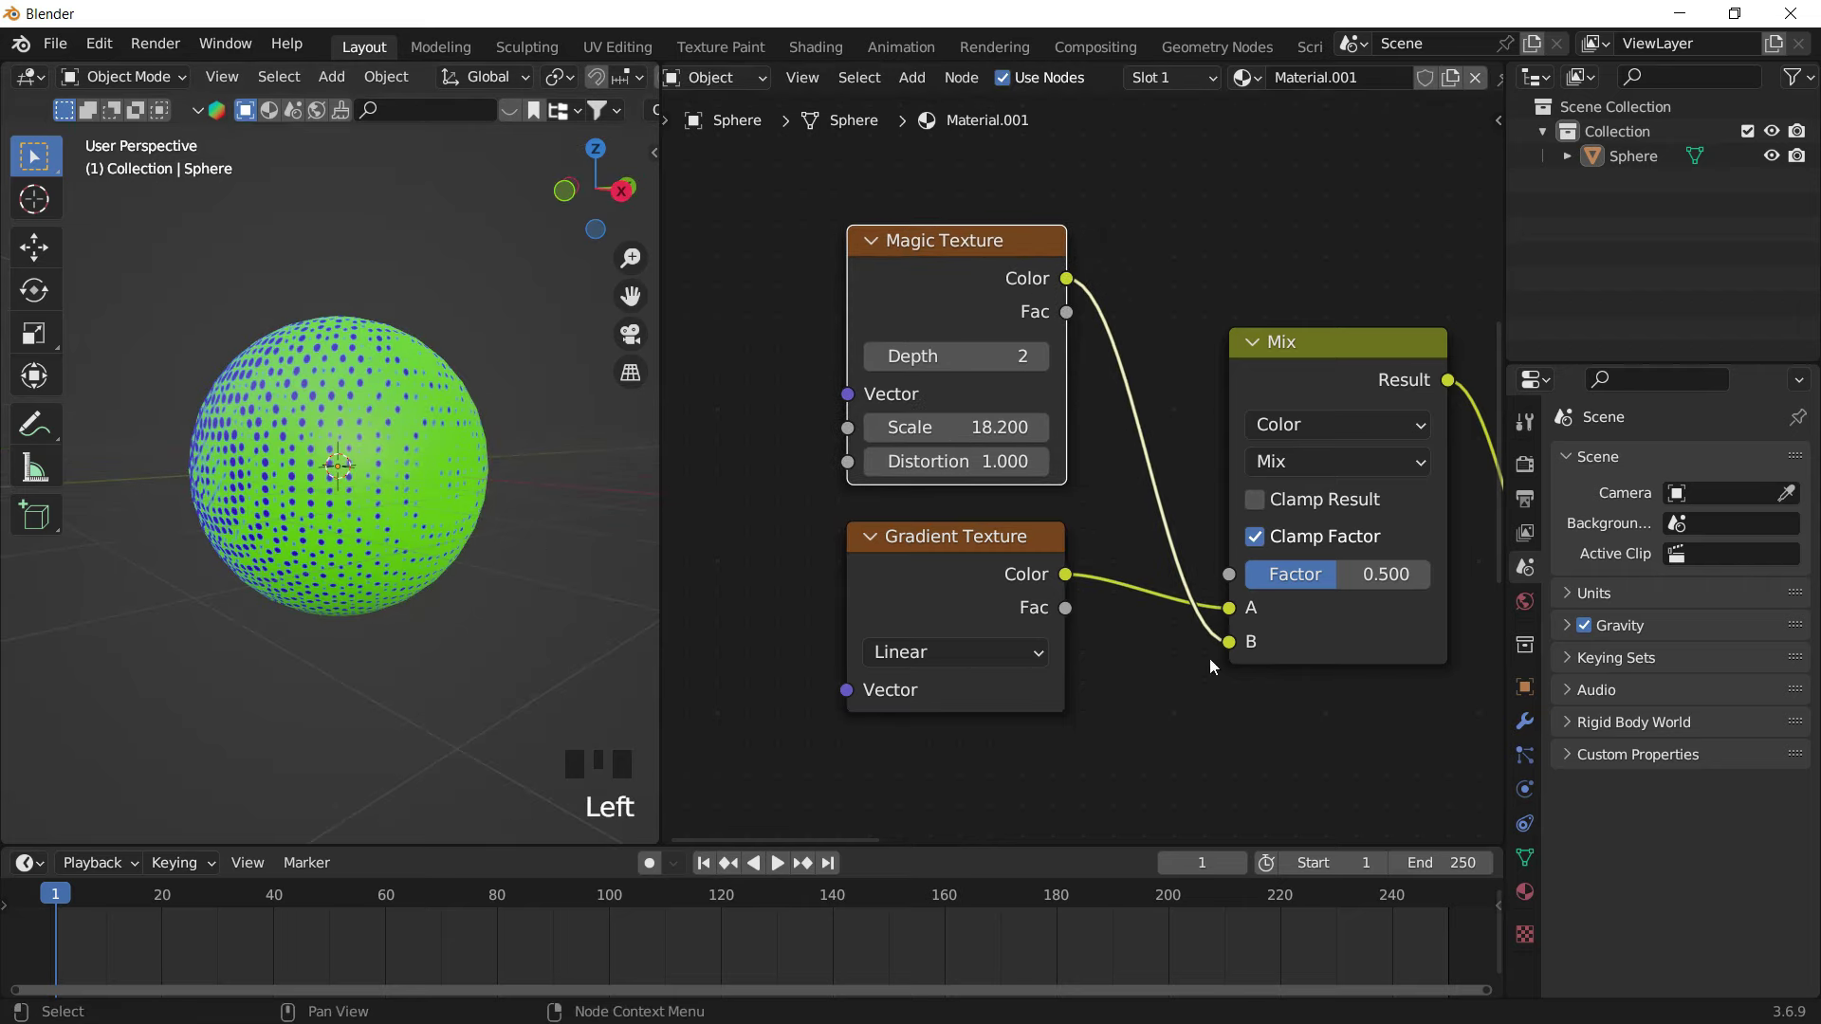
pyautogui.moveTo(1214, 548); pyautogui.dragTo(1156, 426)
pyautogui.click(1124, 387)
pyautogui.click(1092, 330)
pyautogui.moveTo(1150, 630); pyautogui.dragTo(1170, 637)
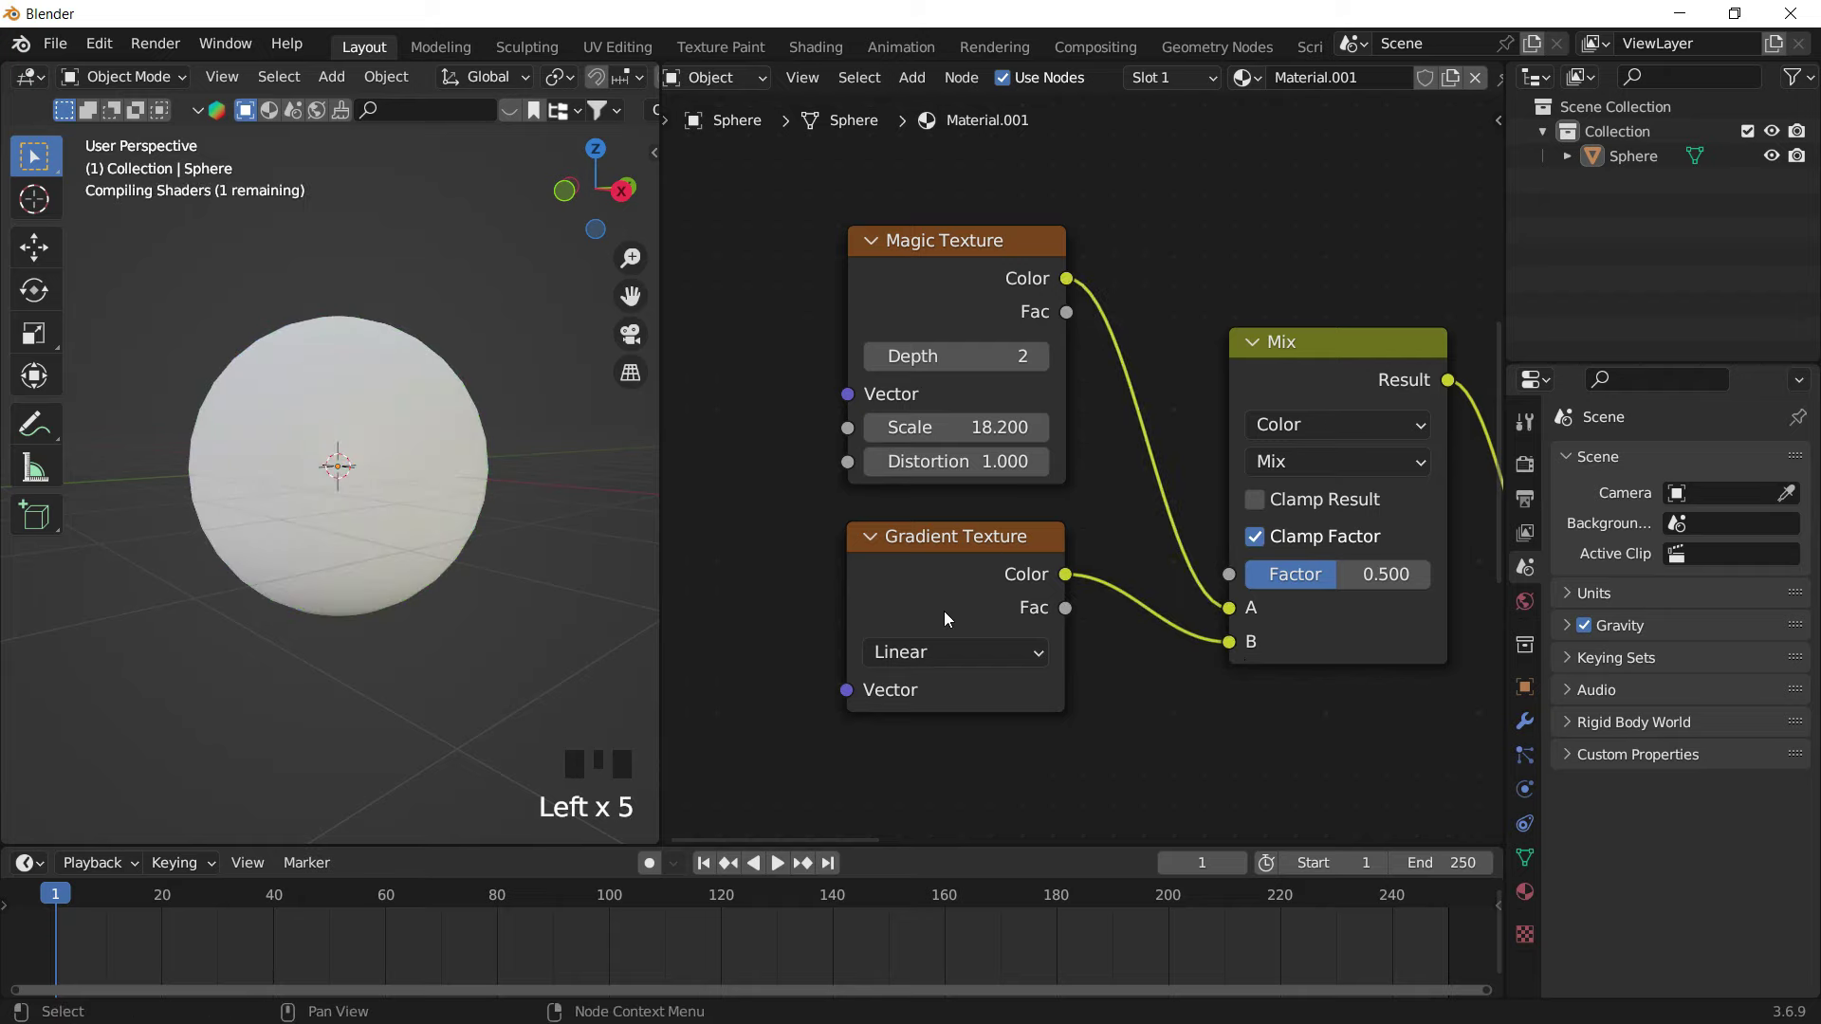
pyautogui.scroll(-3)
# Feed both textures' vectors from Texture Coordinate and Mapping nodes via Ctrl+T
pyautogui.click(1019, 352)
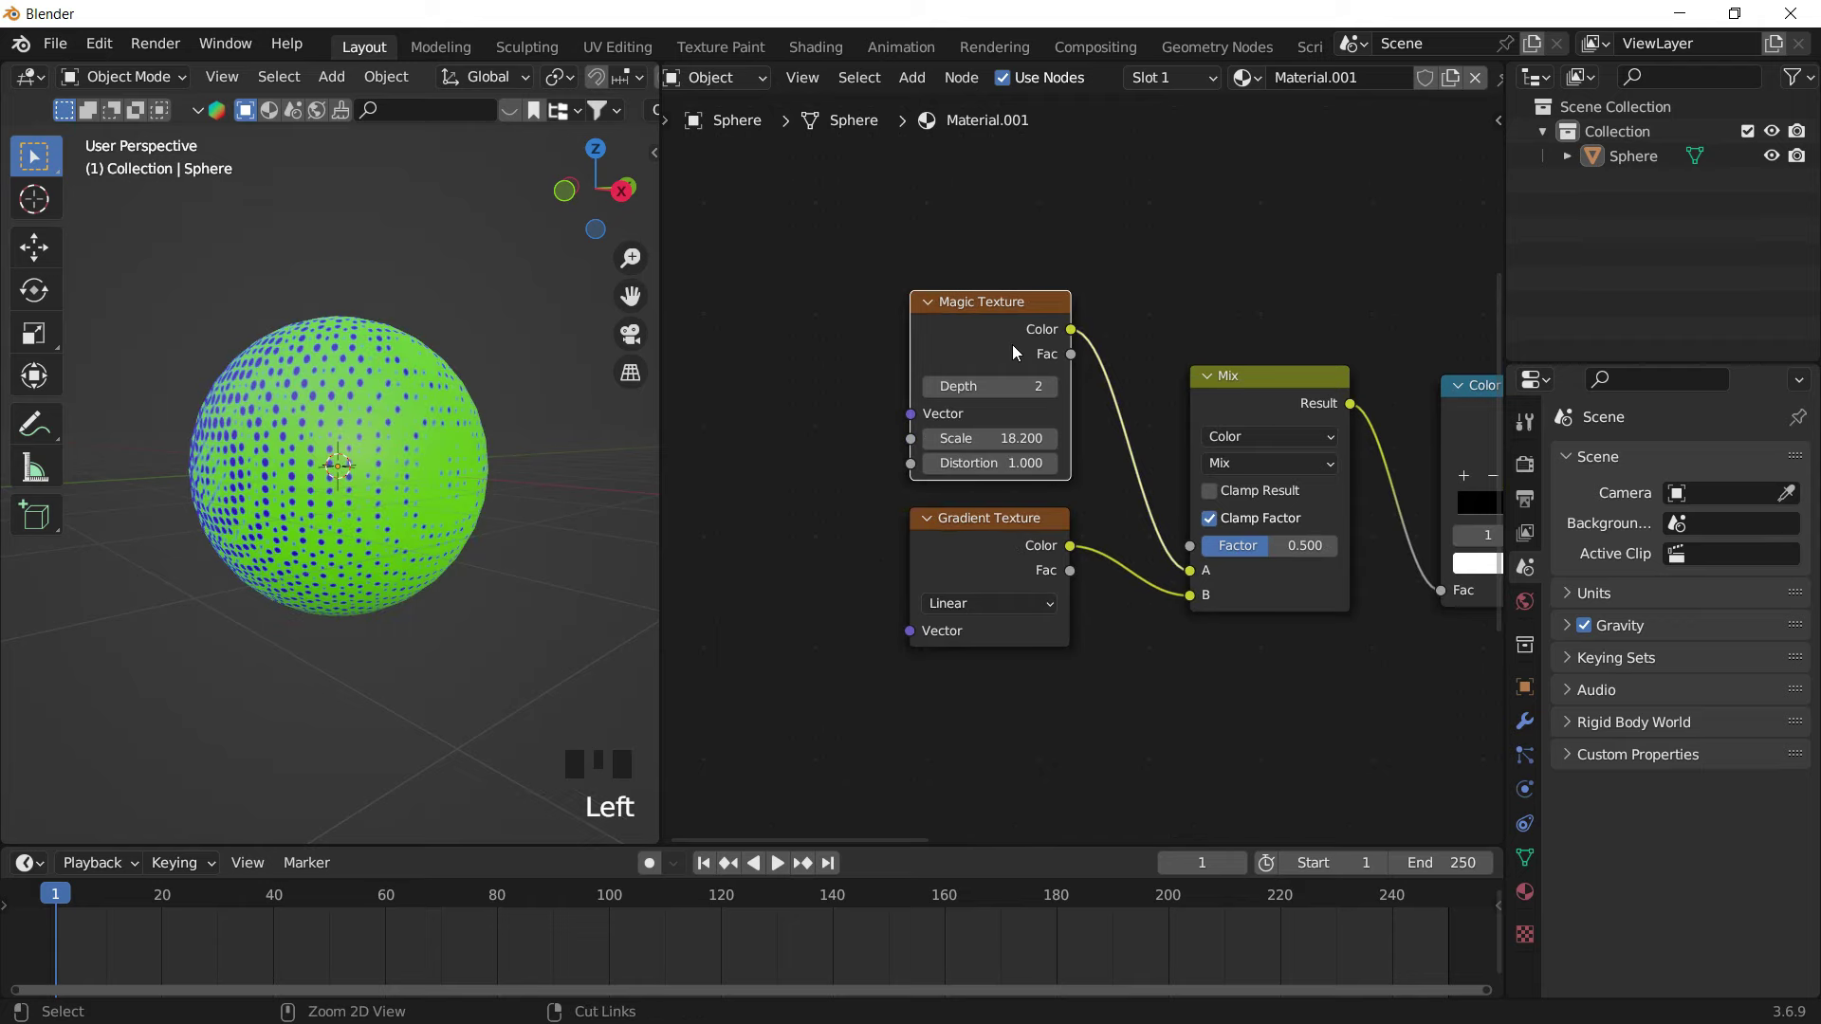
pyautogui.click(1131, 248)
pyautogui.moveTo(1140, 403); pyautogui.dragTo(1153, 514)
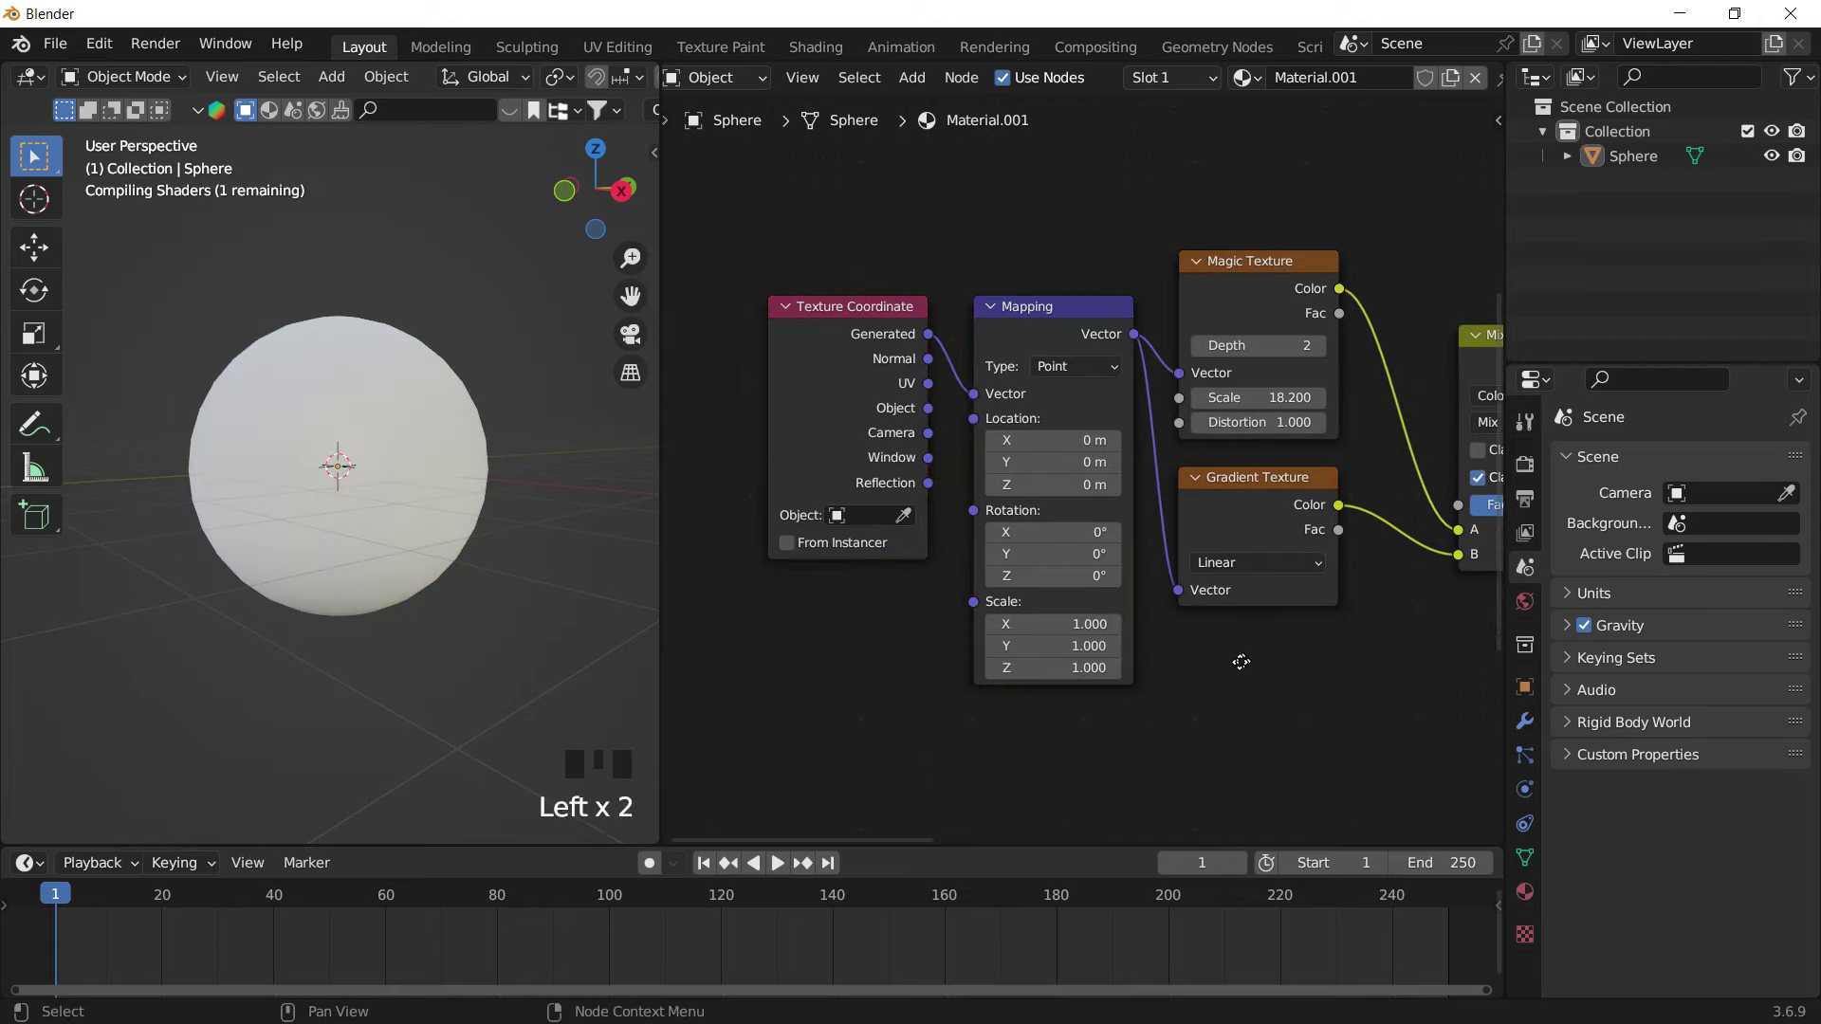